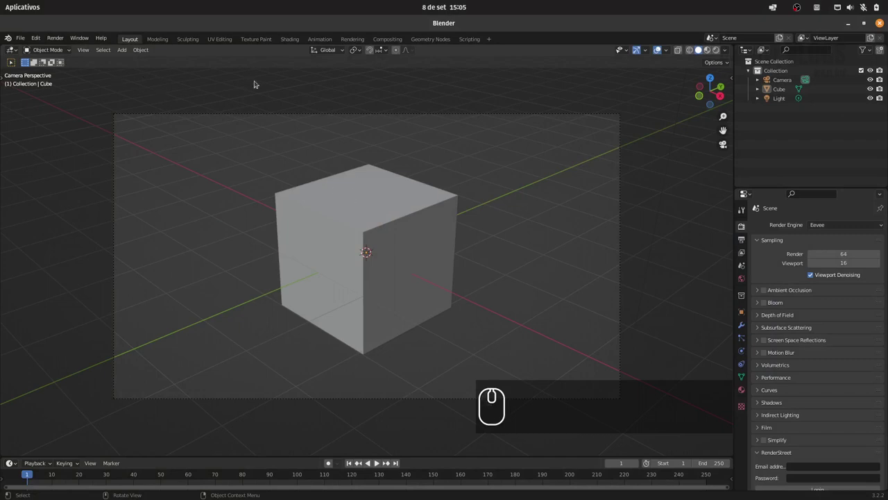
- Start Save As from the File menu for the new scene
click(27, 40)
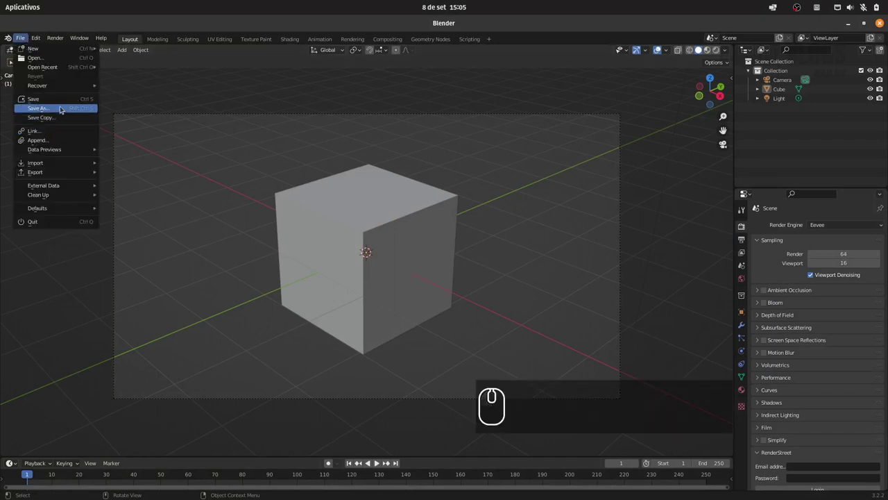
drag(63, 110, 99, 110)
middle_click(338, 122)
click(336, 123)
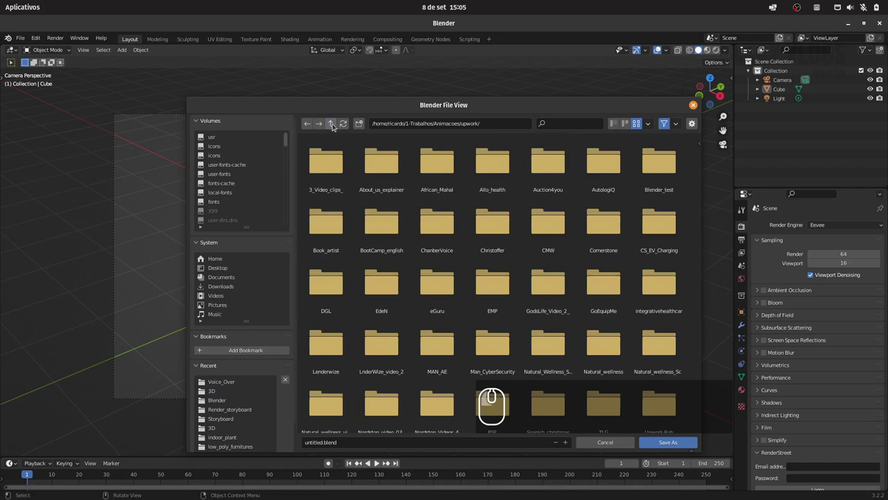
- Navigate the file browser into Animacoes/Workana/Winx/3D
click(335, 125)
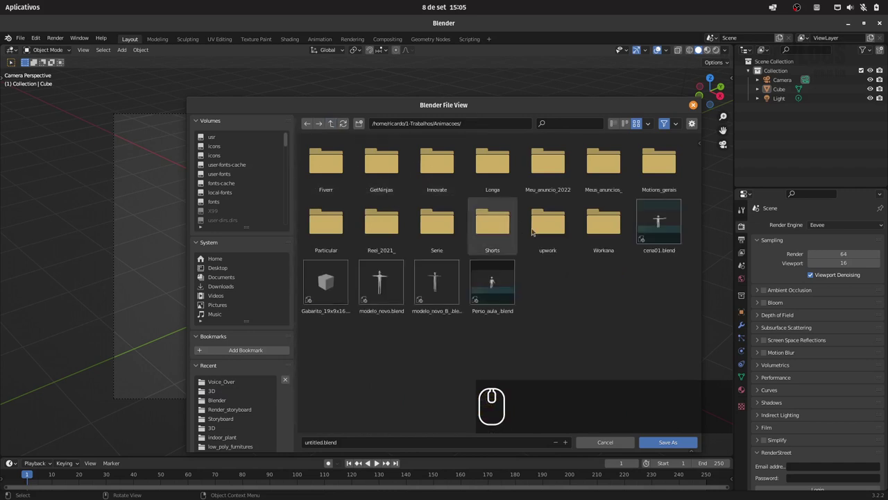
click(601, 232)
click(699, 222)
drag(701, 229, 610, 304)
double_click(499, 285)
double_click(343, 169)
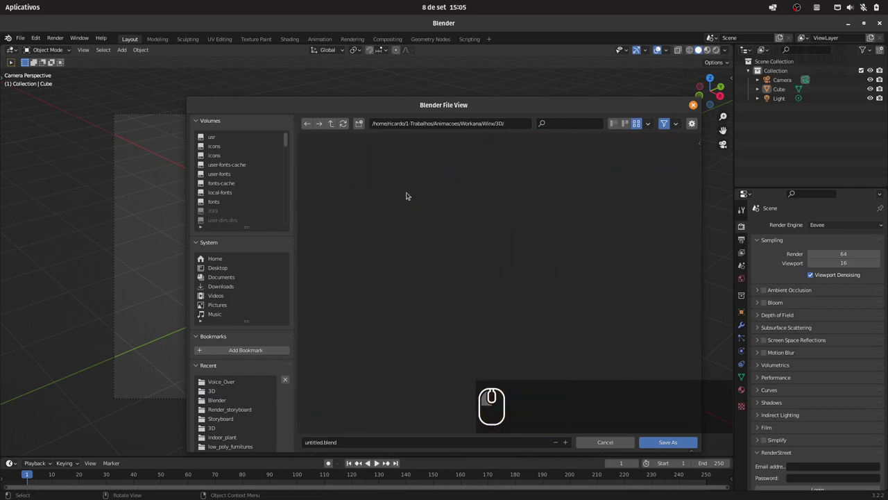
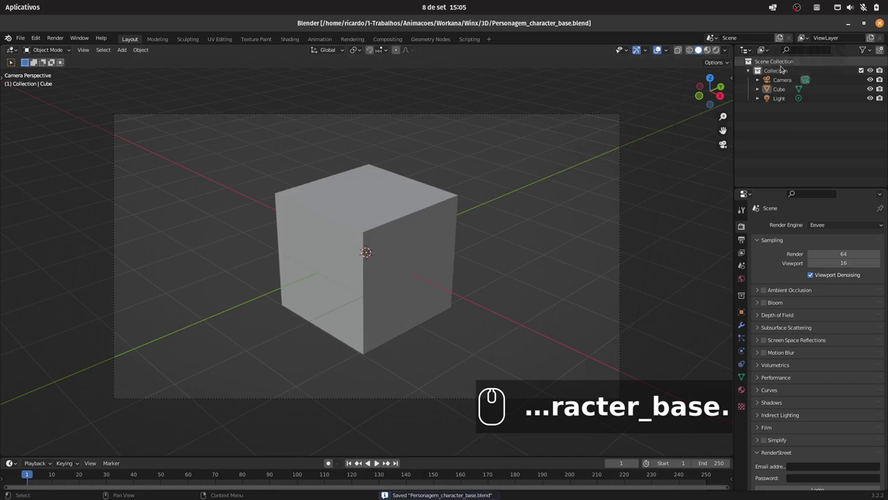
- Rename the default collection to Luz_camera
double_click(779, 73)
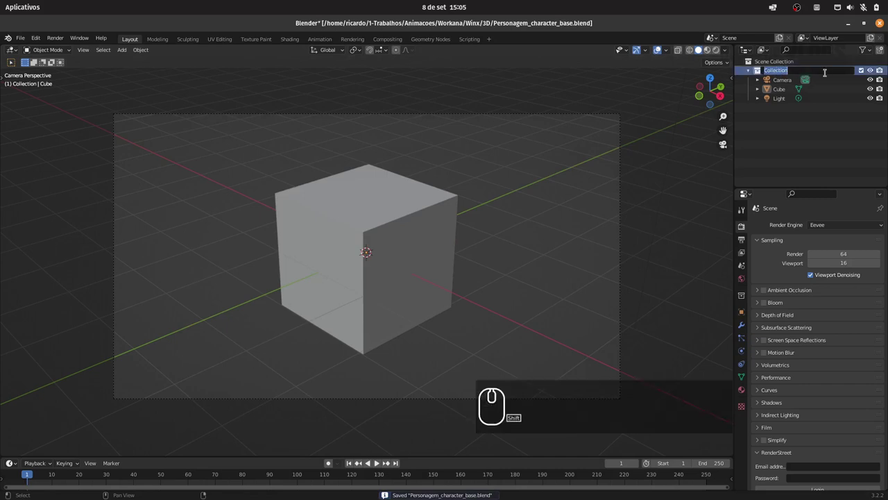
text(luz_camera)
key(Return)
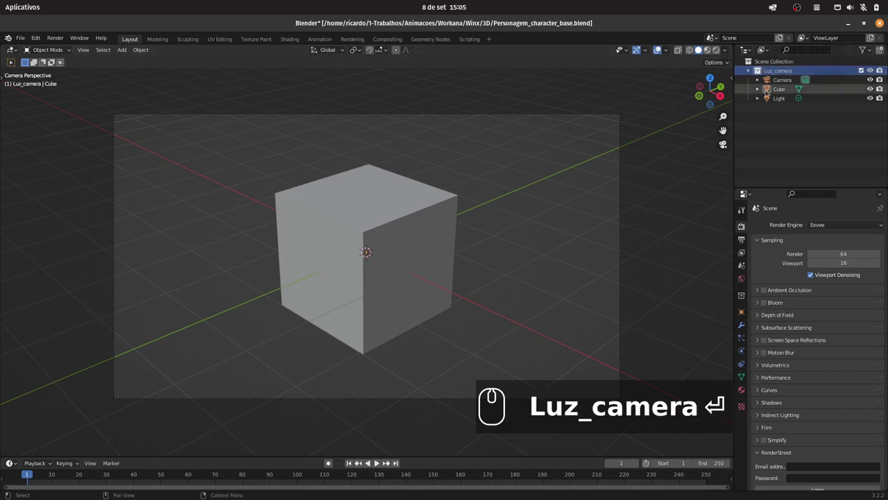
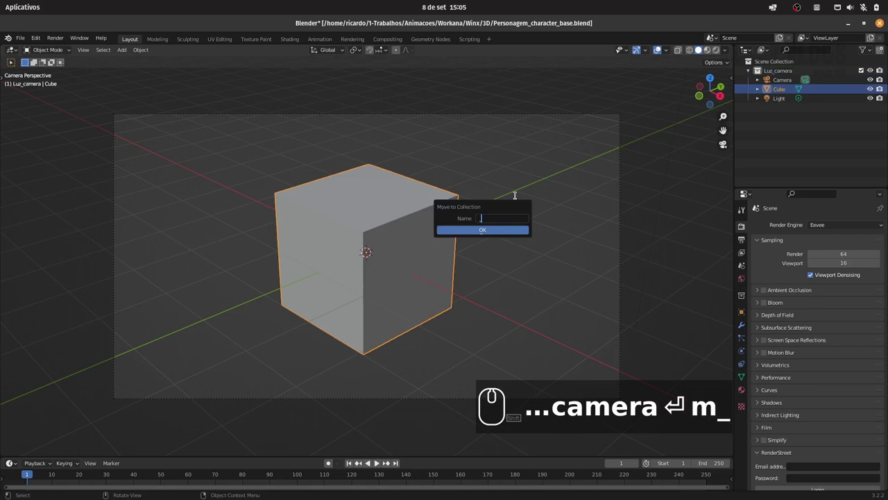
- Move the cube into a new collection named _base
text(base)
key(Return)
click(483, 232)
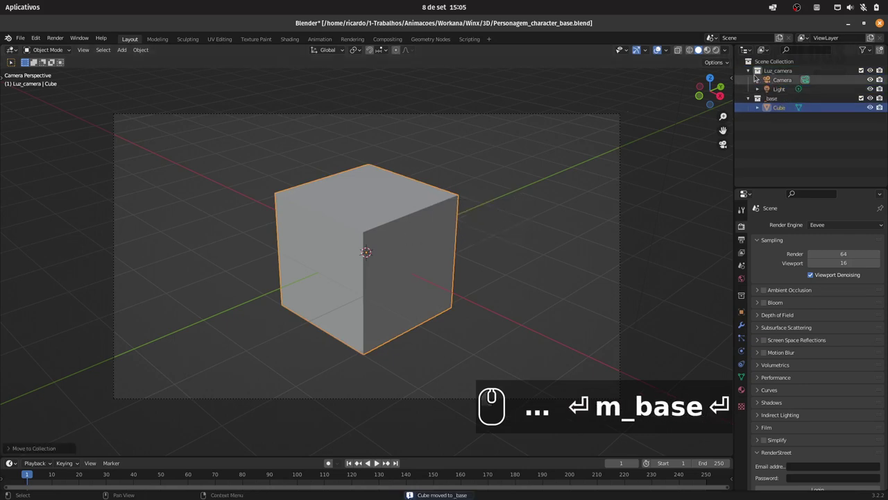
- Collapse both collections in the Outliner and save the file
click(752, 75)
click(751, 80)
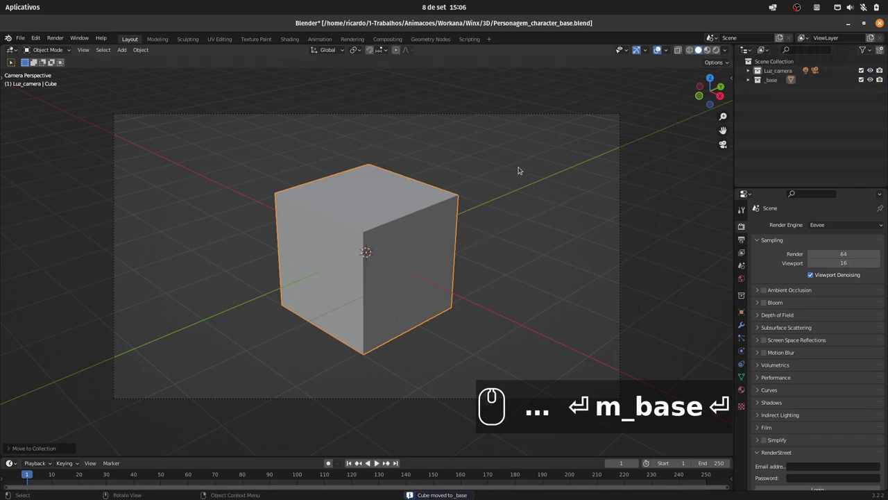
key(ctrl+s)
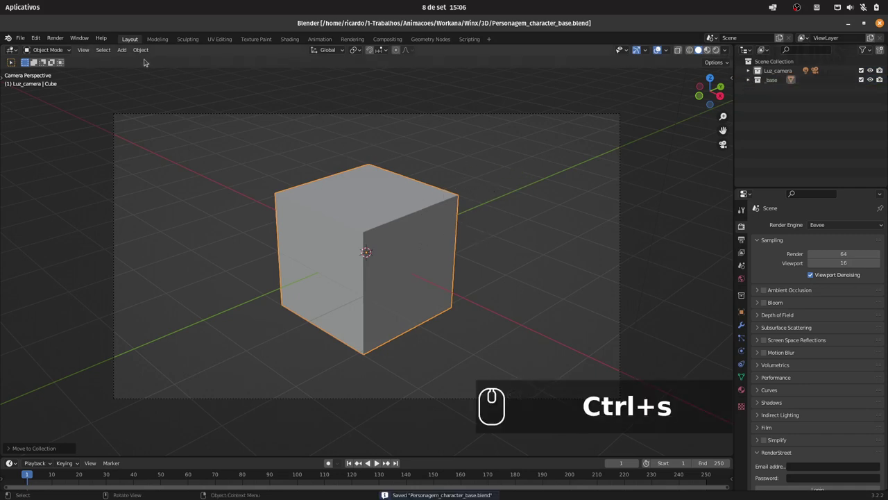
- Switch to front view and add the reference image referencia.png, zooming onto the figure
key(1)
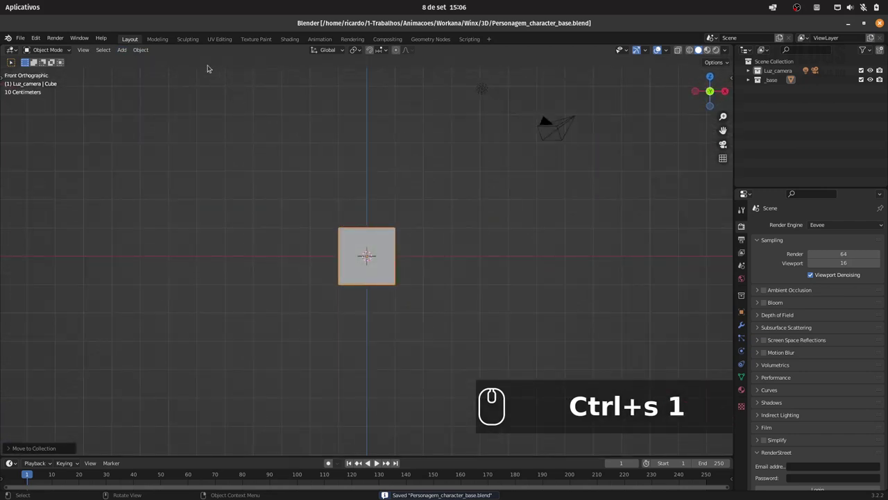
click(128, 53)
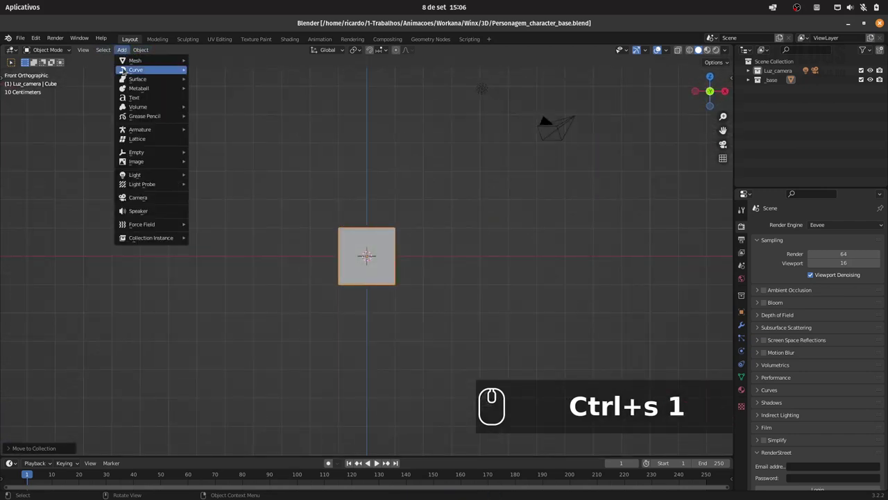
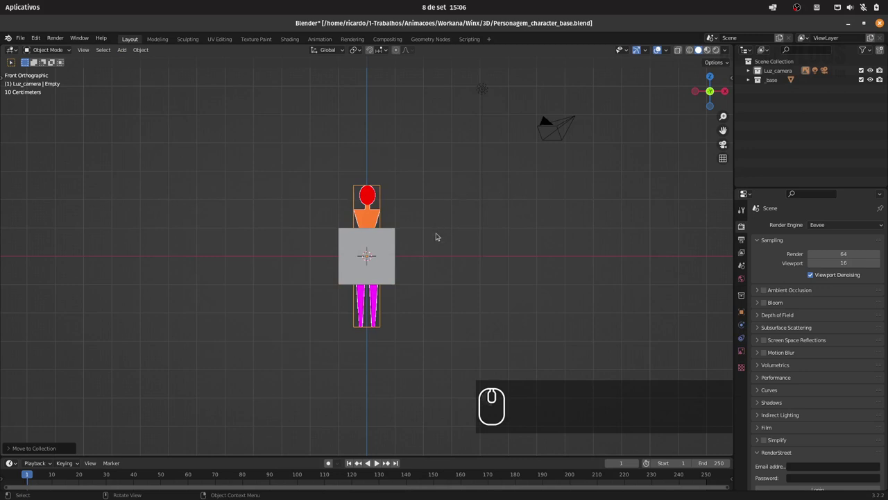
drag(442, 224, 442, 192)
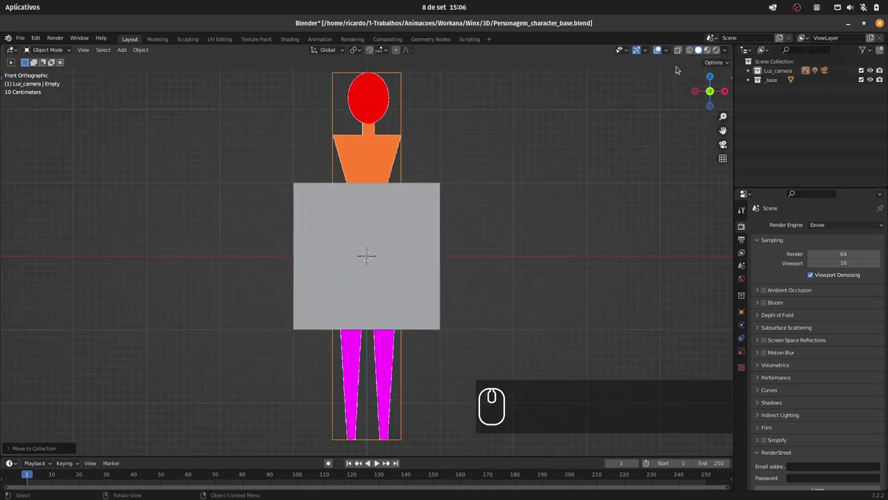
- Enable X-Ray so the figure shows through, select the cube and frame the whole figure
click(682, 52)
click(440, 221)
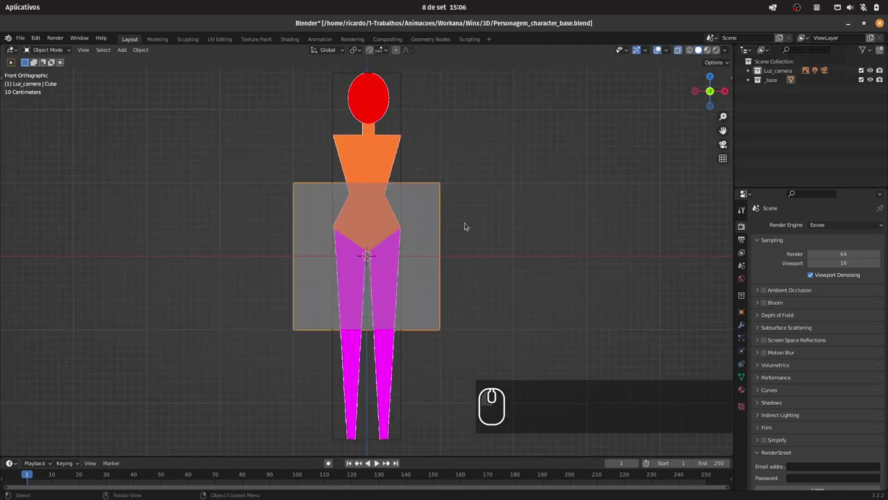
drag(498, 174, 491, 193)
drag(473, 219, 472, 214)
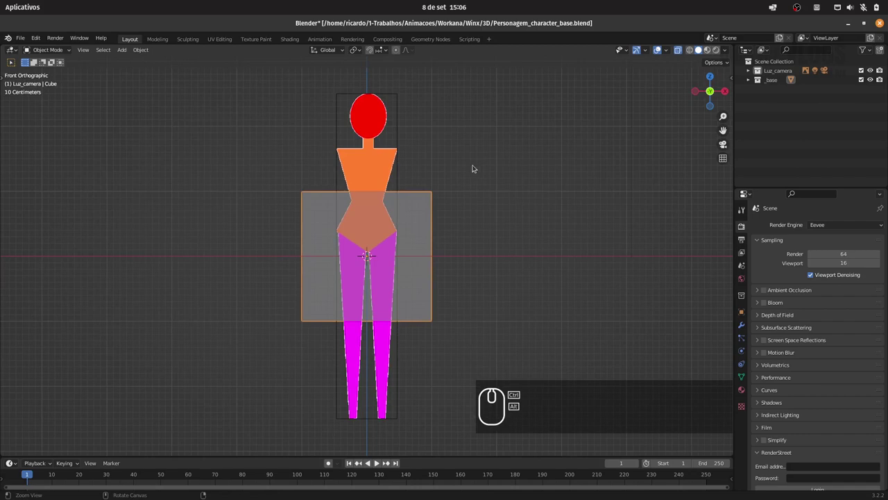
- Scale the cube down to the width of the figure's torso
drag(480, 164, 560, 206)
key(s)
key(Escape)
click(417, 234)
drag(468, 251, 499, 233)
key(s)
click(431, 262)
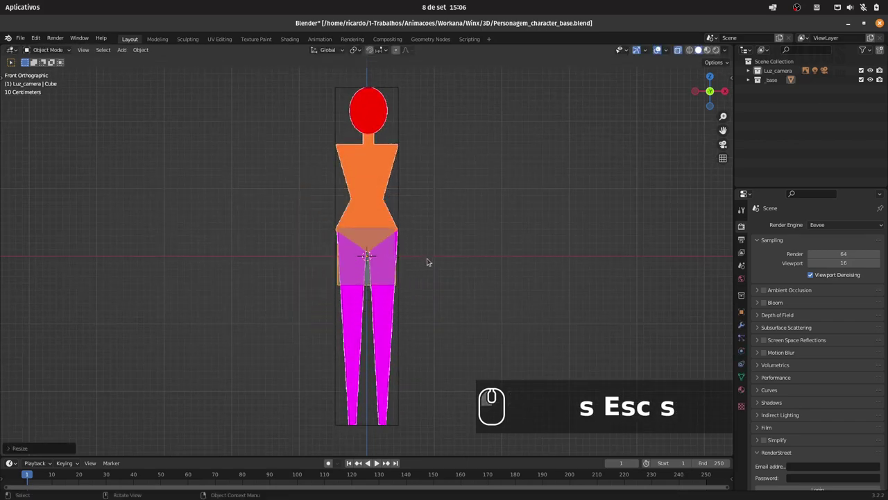
- Move the cube up along Z so it sits over the figure's chest
key(g)
key(z)
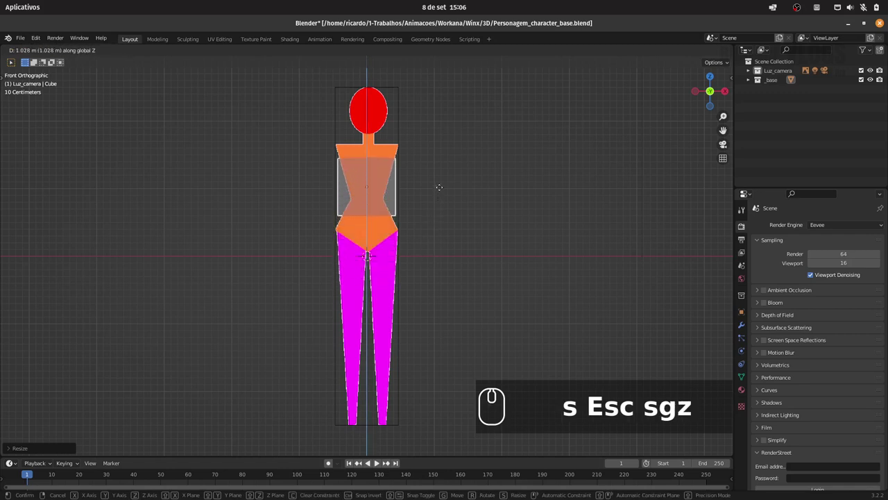
click(445, 180)
key(g)
key(z)
click(439, 181)
- Adjust the view around the cube and enter Edit Mode on its mesh
drag(421, 189, 485, 200)
click(518, 209)
click(485, 211)
click(467, 225)
drag(475, 210, 463, 222)
click(462, 209)
click(460, 205)
click(201, 135)
key(t)
key(Tab)
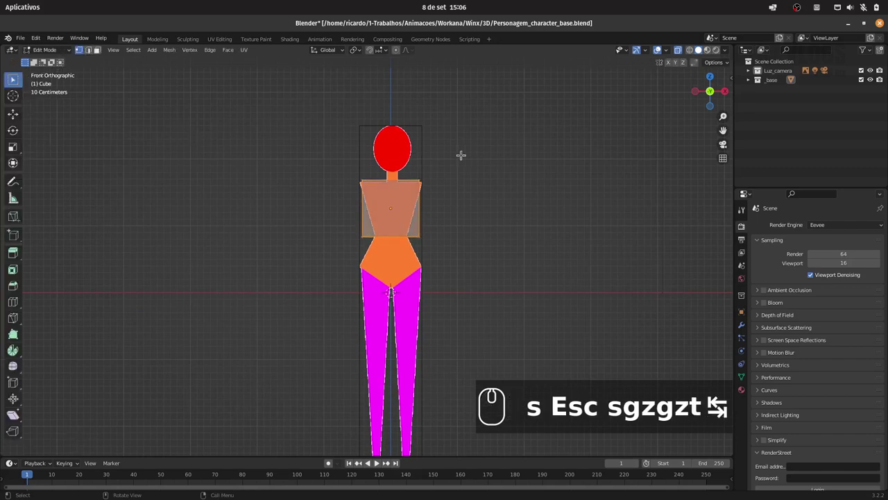
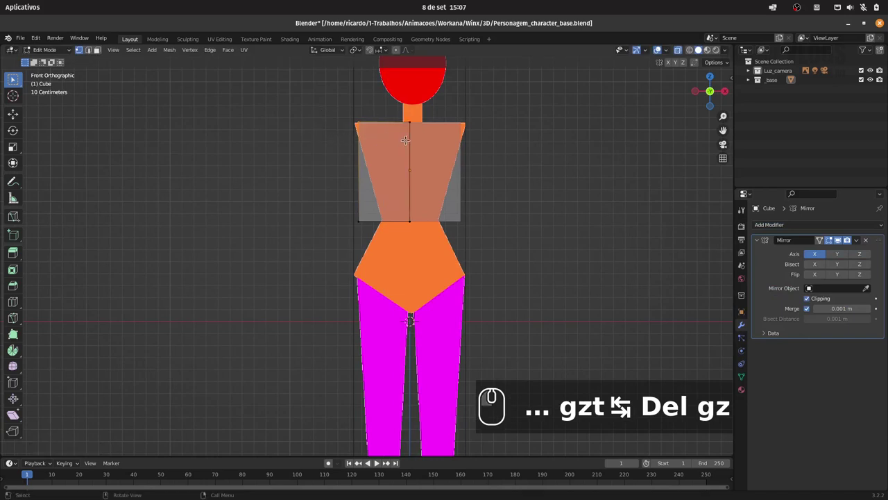
- Move selected vertices sideways onto the figure's hips
key(g)
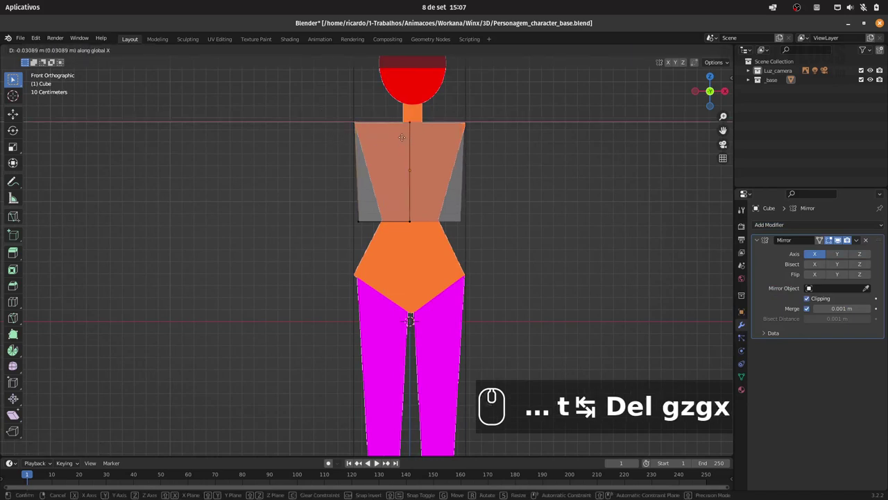
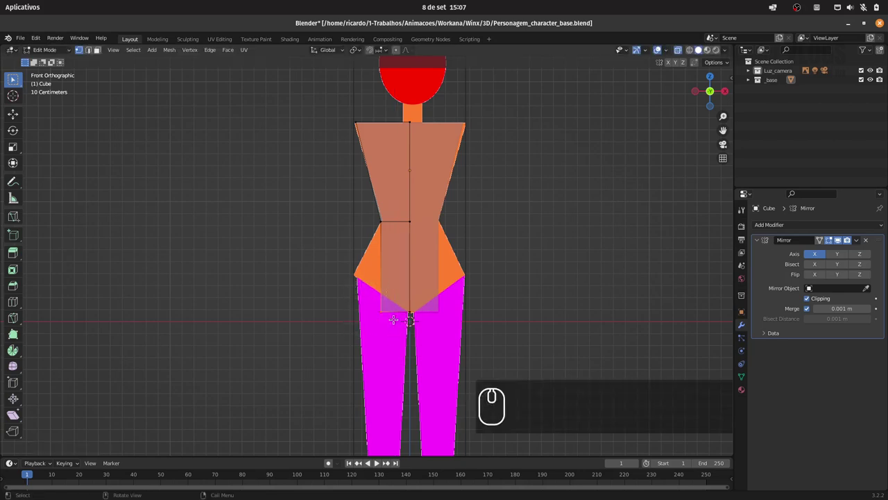
key(g)
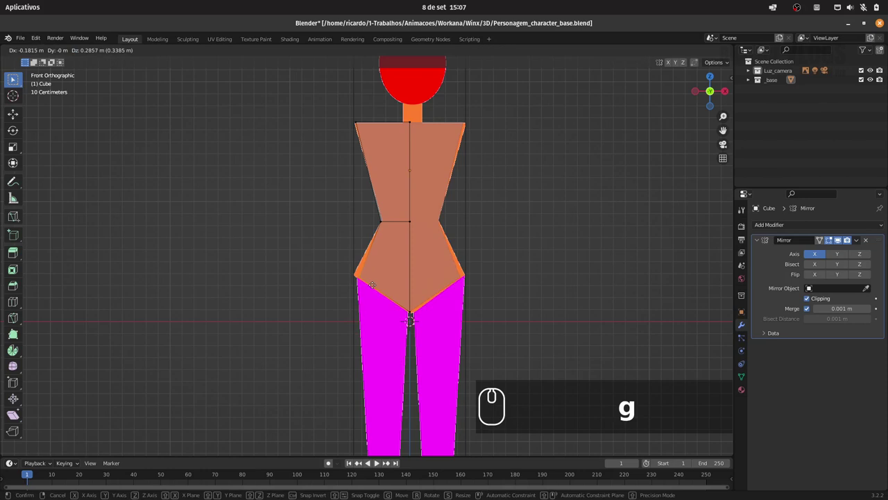
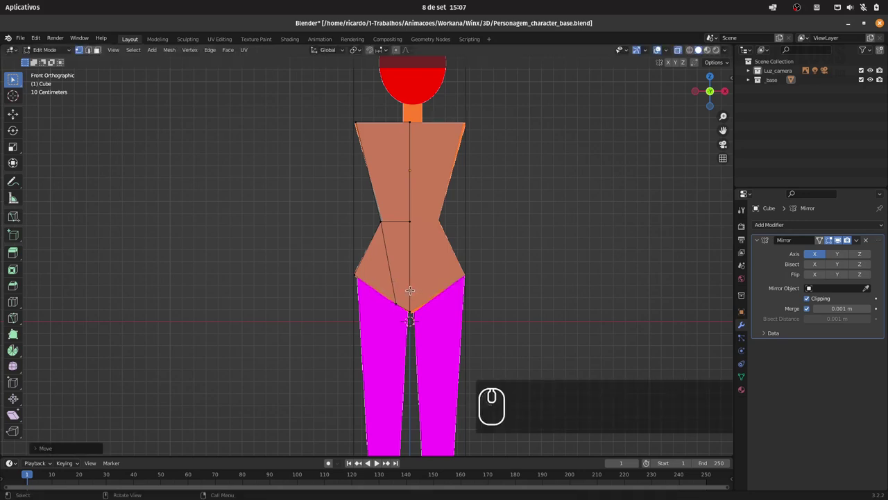
- Undo the unwanted edits and reposition the hip vertices
key(ctrl+z)
key(ctrl+z)
key(ctrl+z)
key(ctrl+z)
key(ctrl+z)
key(ctrl+z)
key(ctrl+z)
key(ctrl+z)
key(ctrl+z)
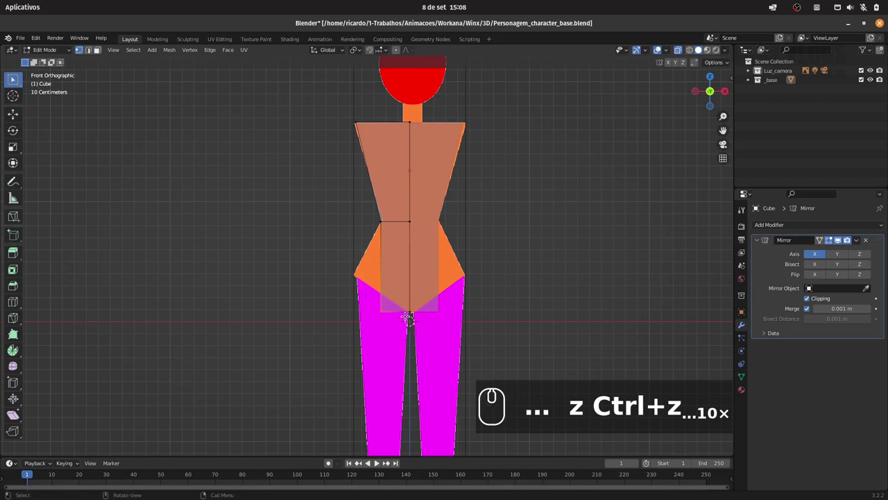
key(g)
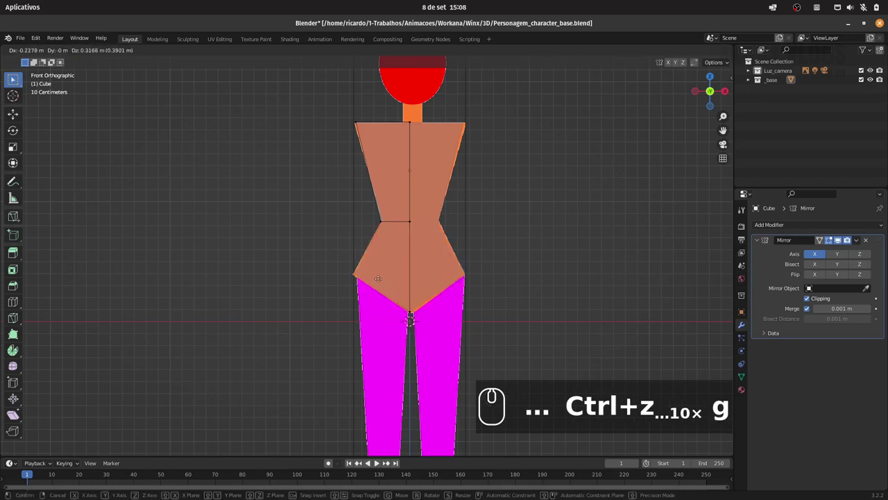
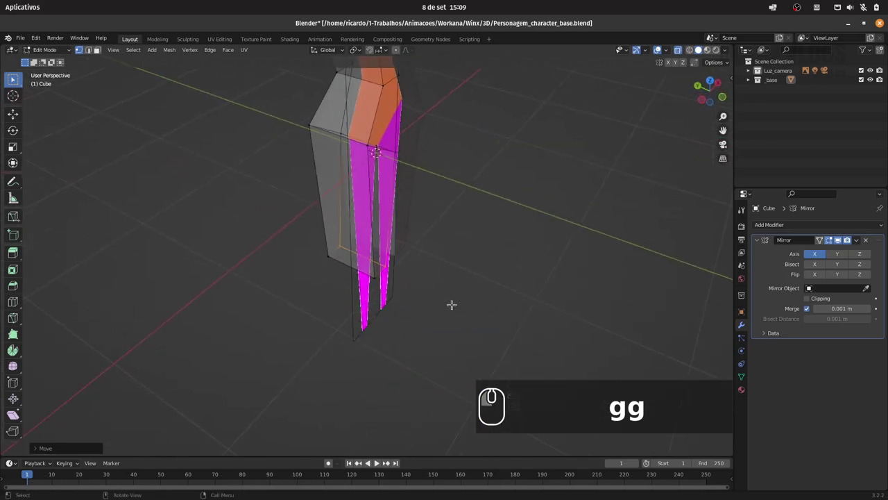
- Check the legs from the side view and extrude their ends downward
key(3)
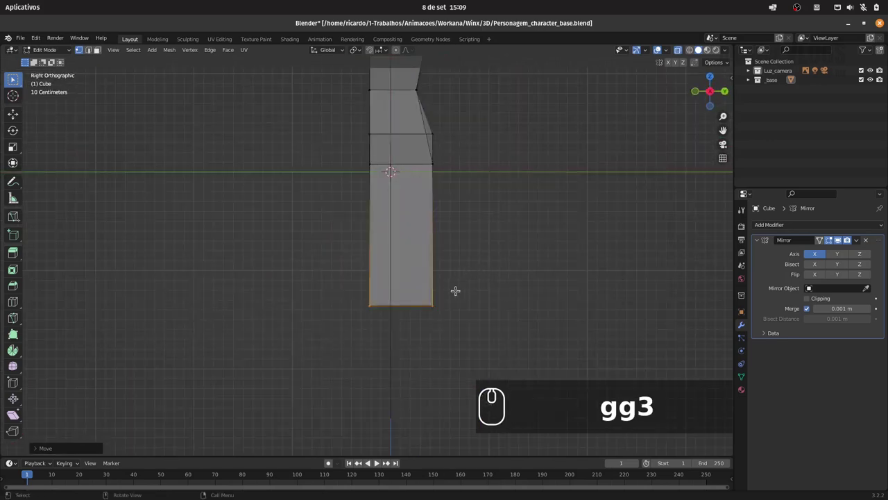
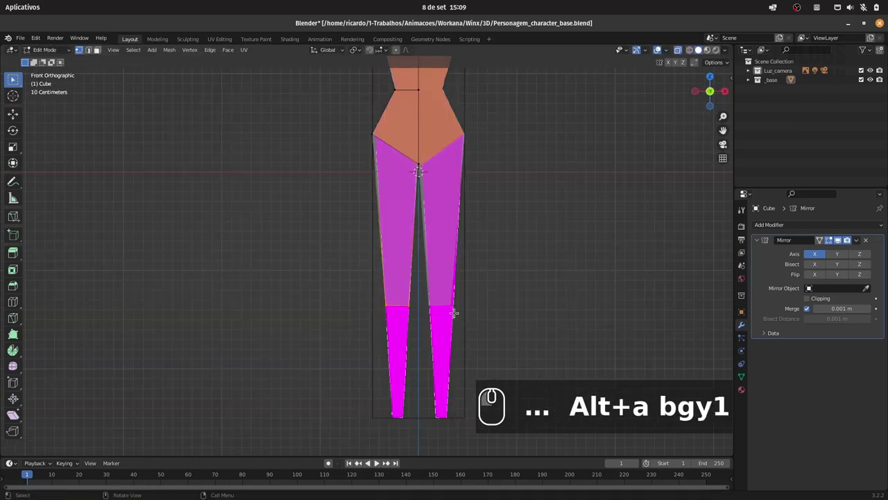
key(e)
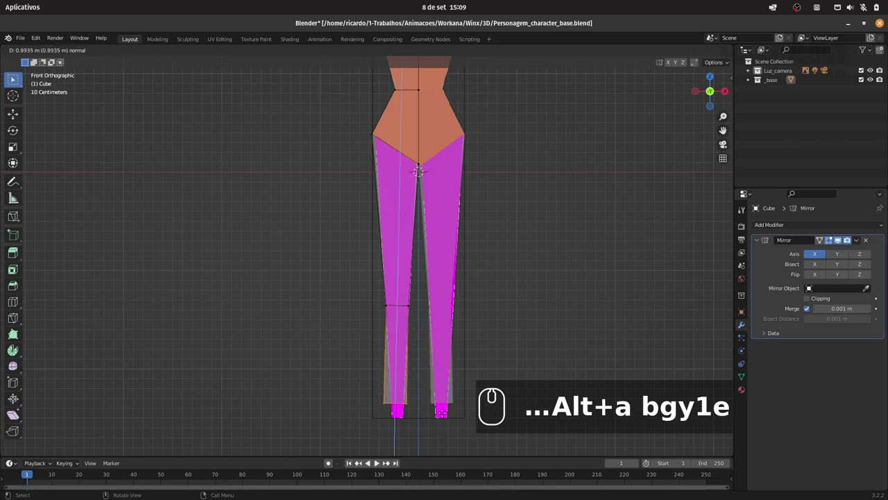
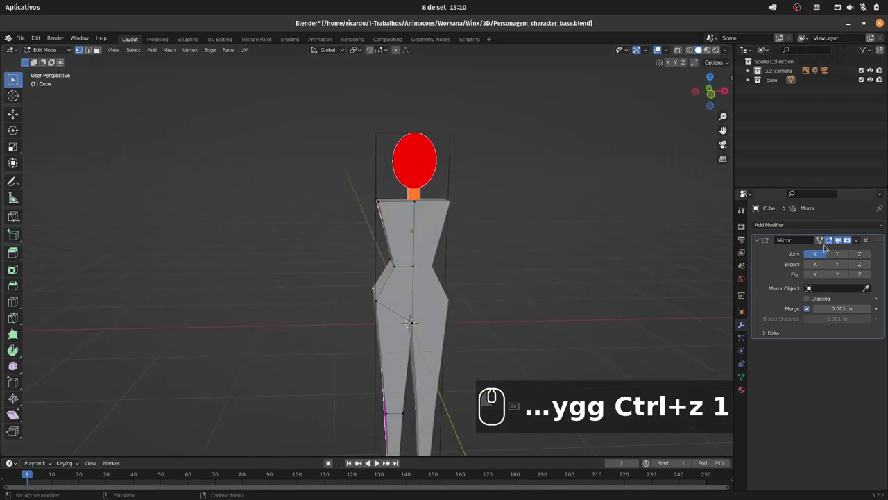
- In the Modifiers properties, open the Add Modifier list for the body mesh
click(788, 227)
drag(787, 225, 800, 239)
click(813, 300)
click(785, 228)
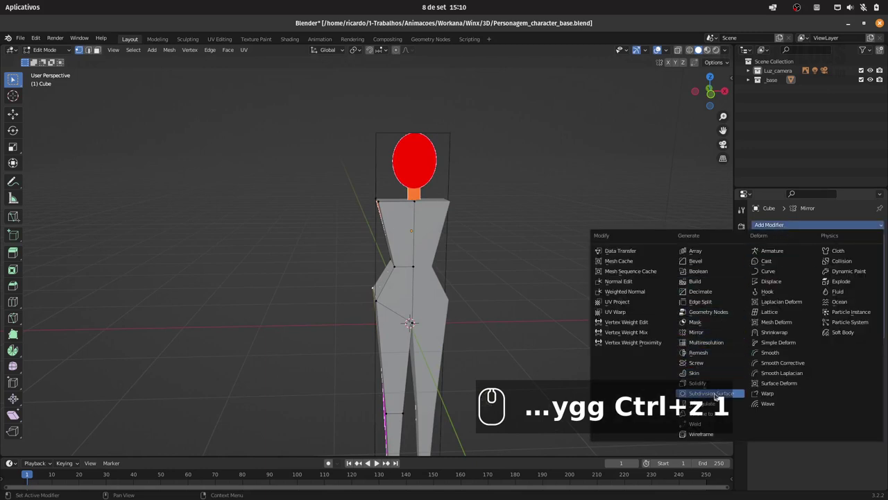
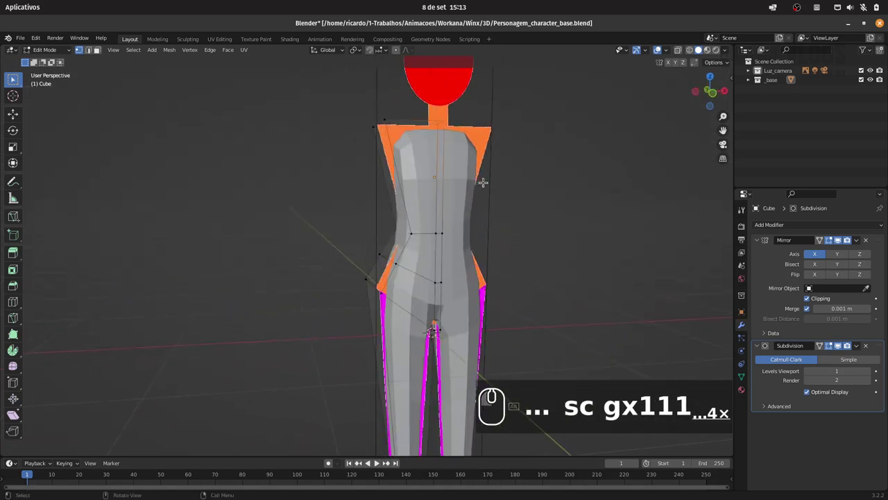
- View the body from the front and move the arm tip vertices down along Z
click(16, 304)
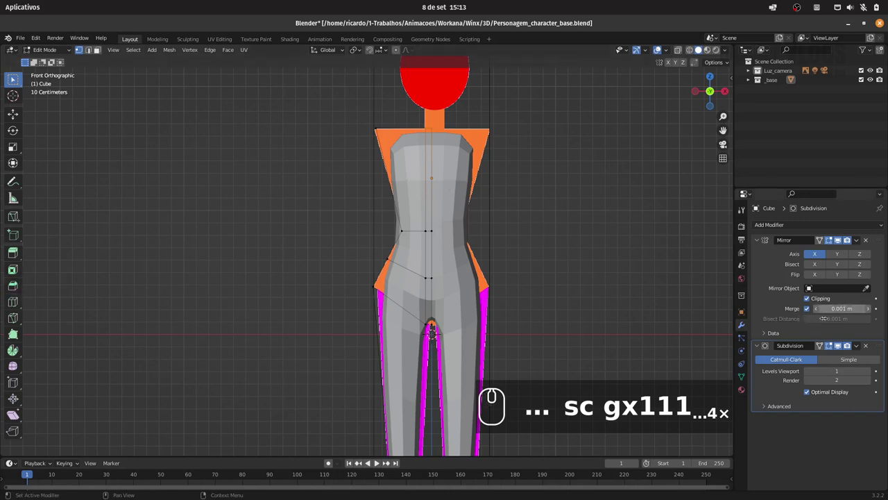
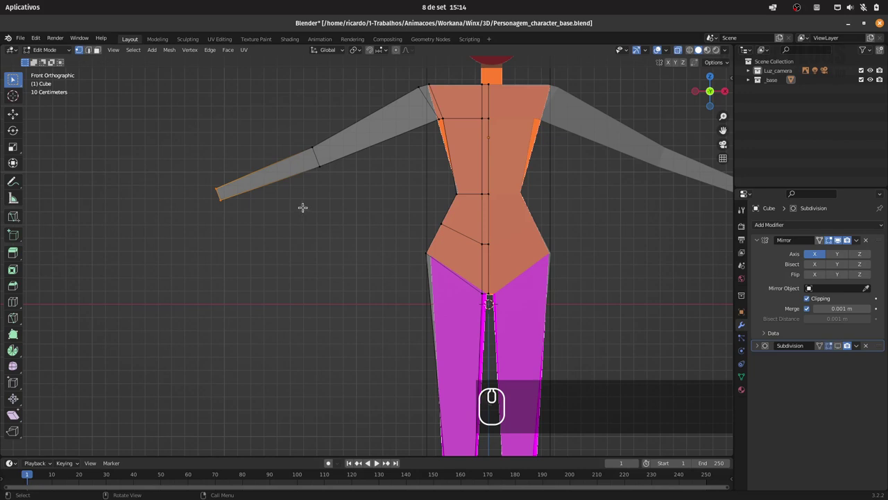
text(g)
text(z)
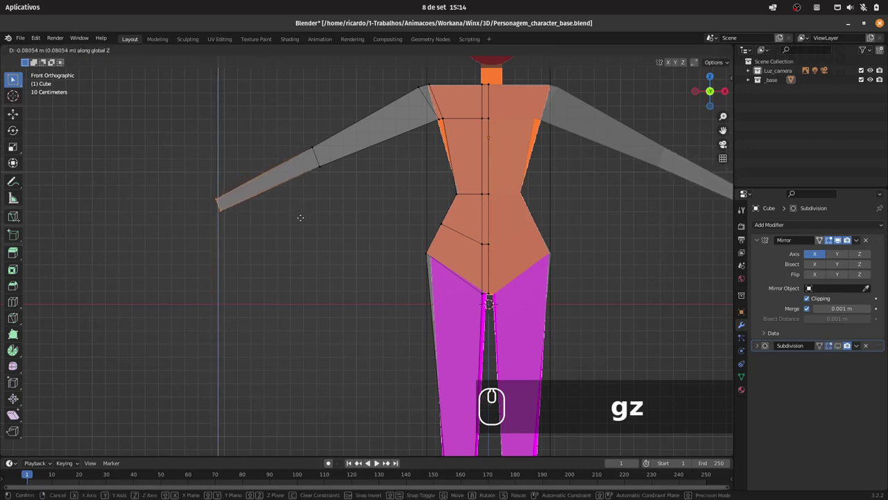
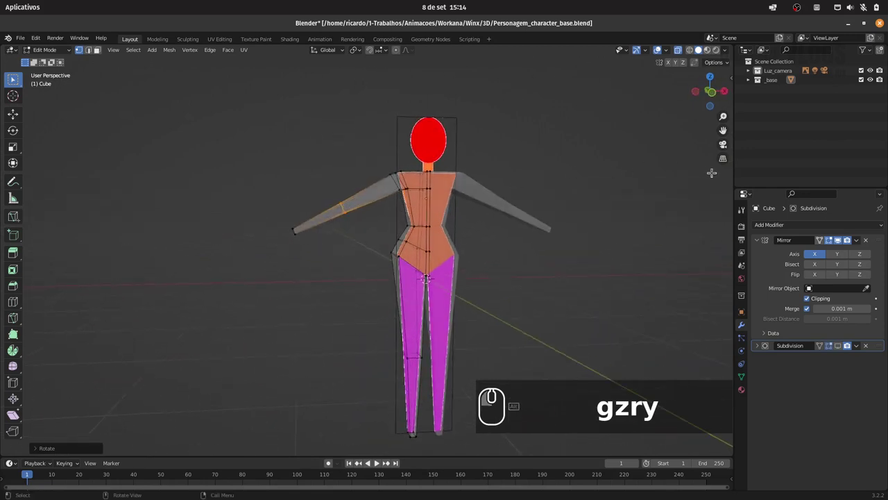
- Expand the _base and Luz_camera collections and hide the reference image Empty
click(752, 82)
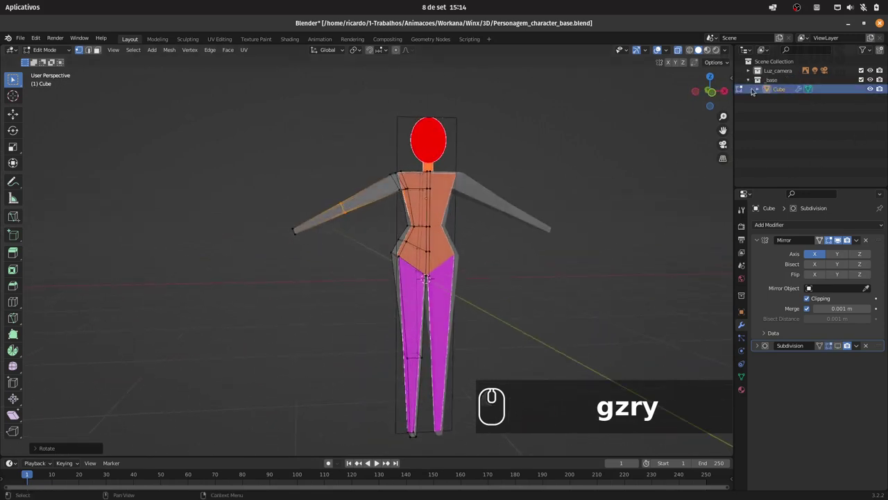
click(750, 71)
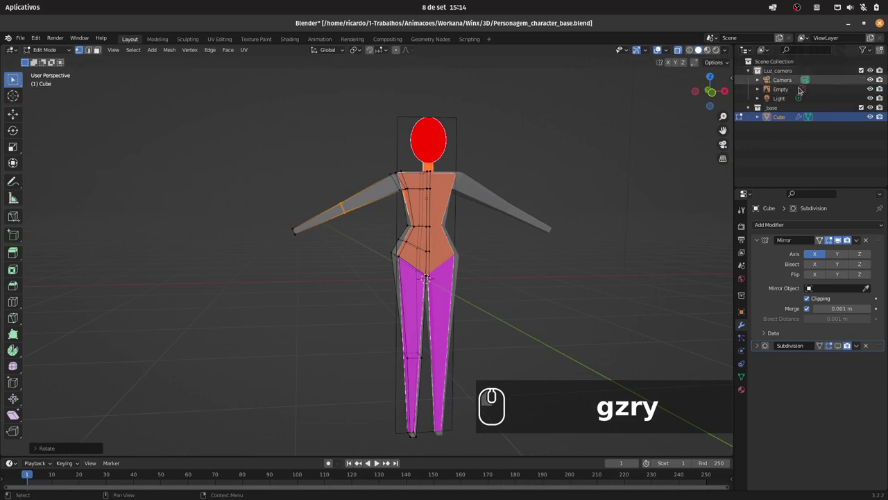
click(875, 92)
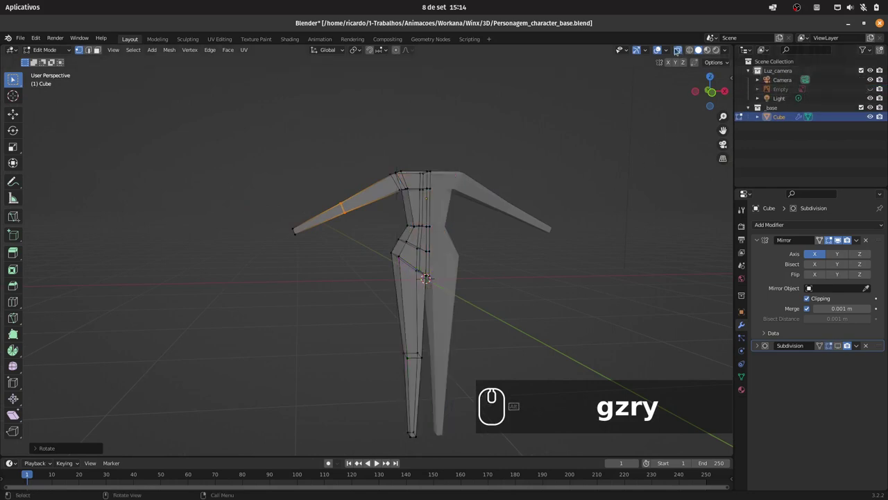
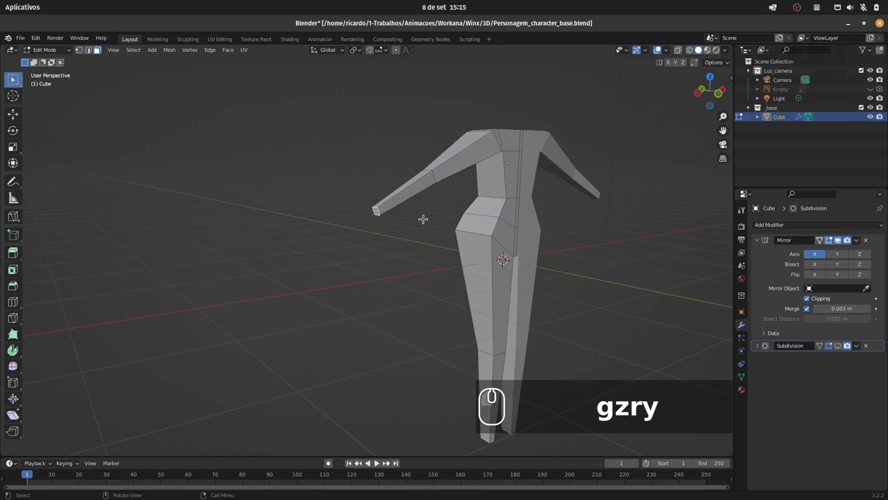
- From front view, extrude the arm end and rotate it about Y to point outward
text(1)
text(e)
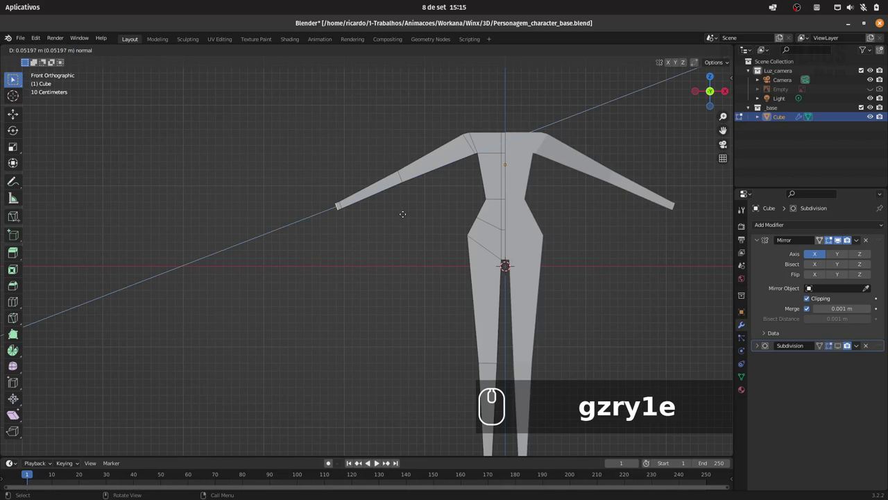
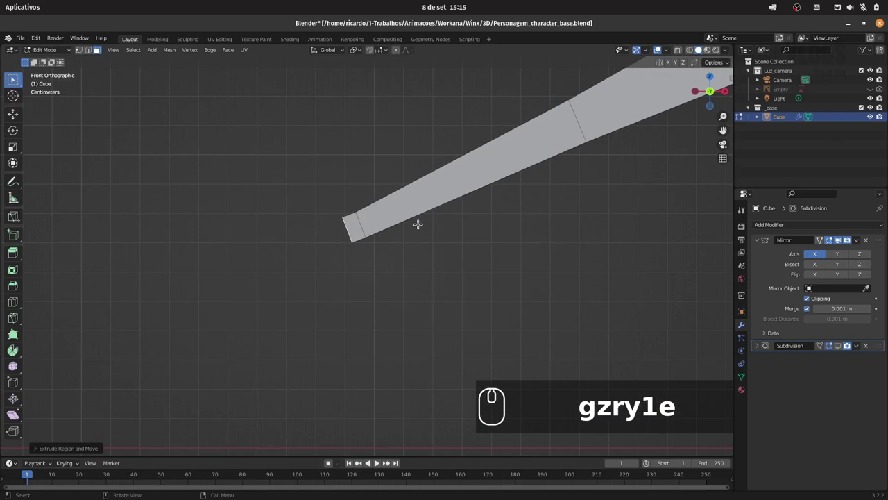
key(r)
key(y)
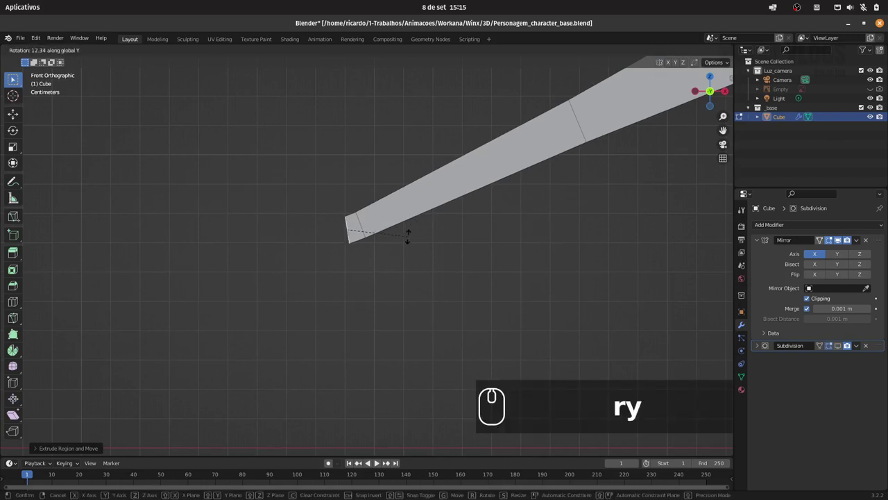
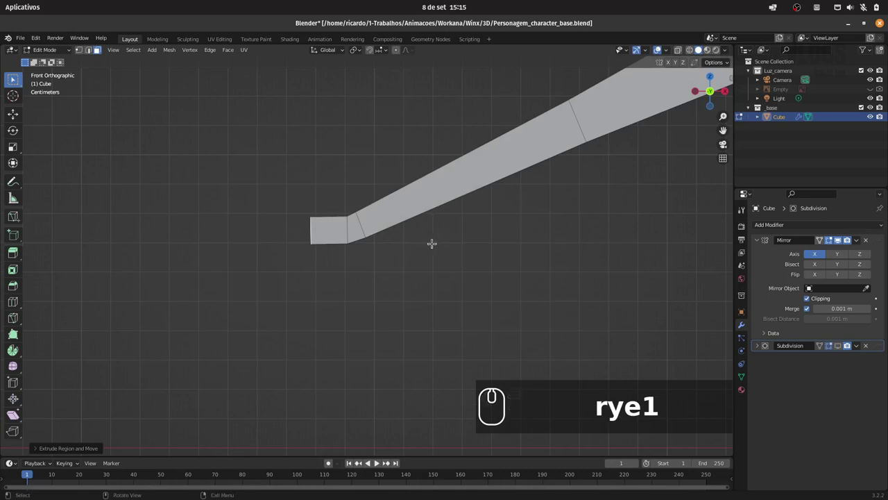
- Undo earlier arm-end edits and retry extruding a short hand block from the arm end
key(ctrl+z)
key(ctrl+z)
key(g)
key(Escape)
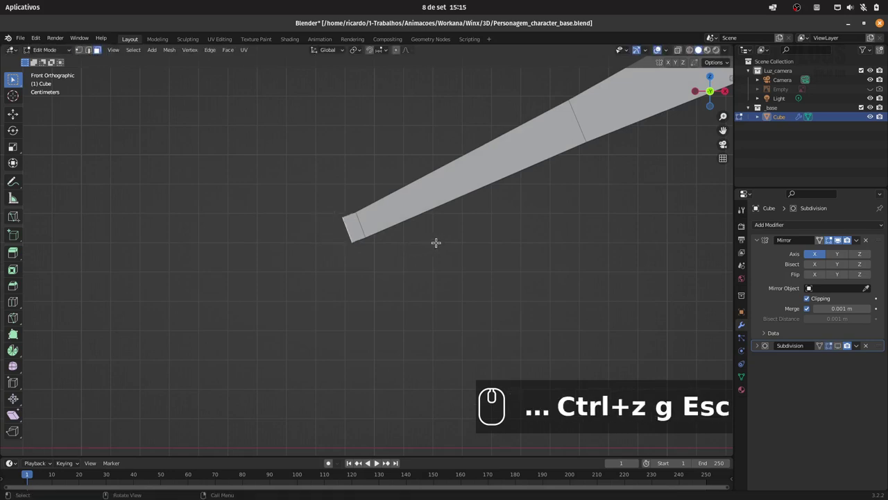
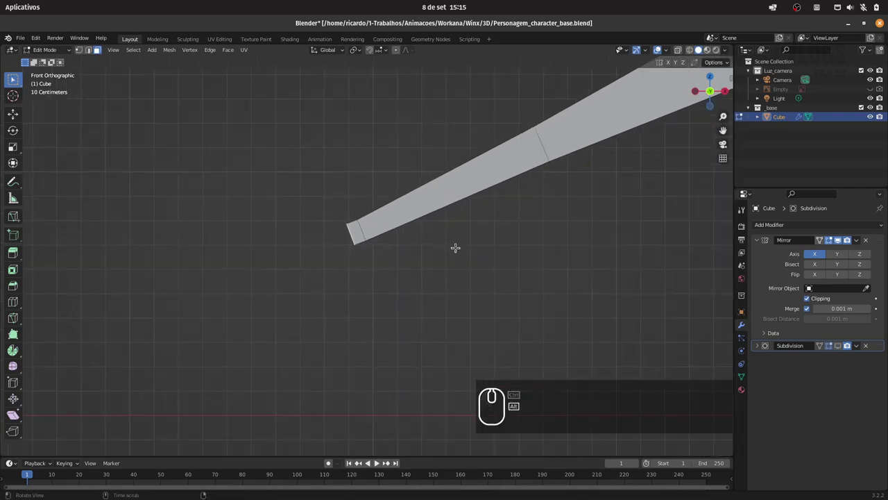
key(e)
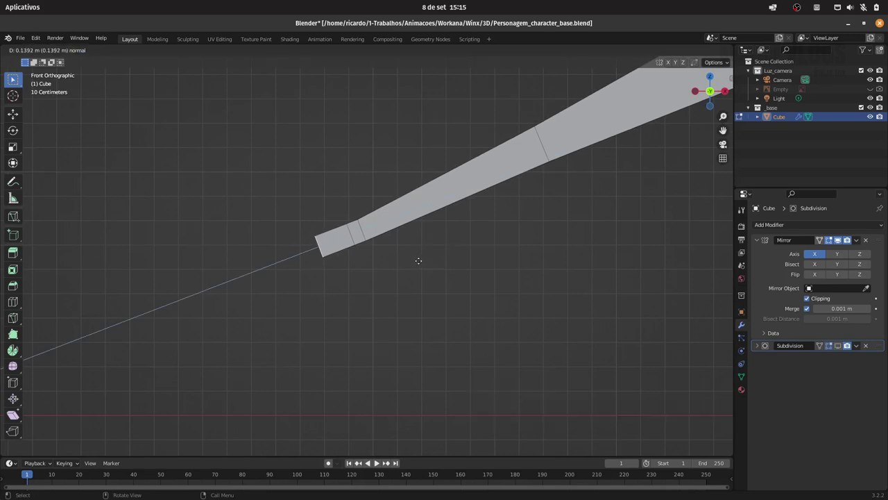
key(Escape)
key(ctrl+z)
key(ctrl+z)
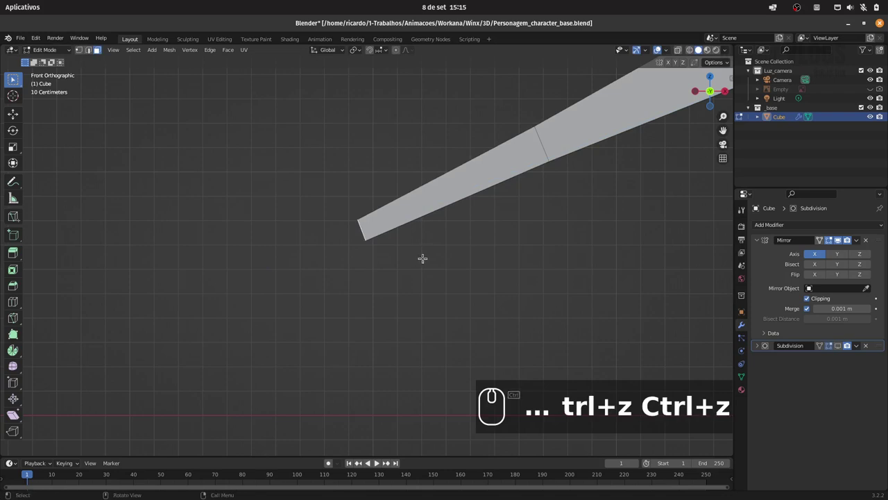
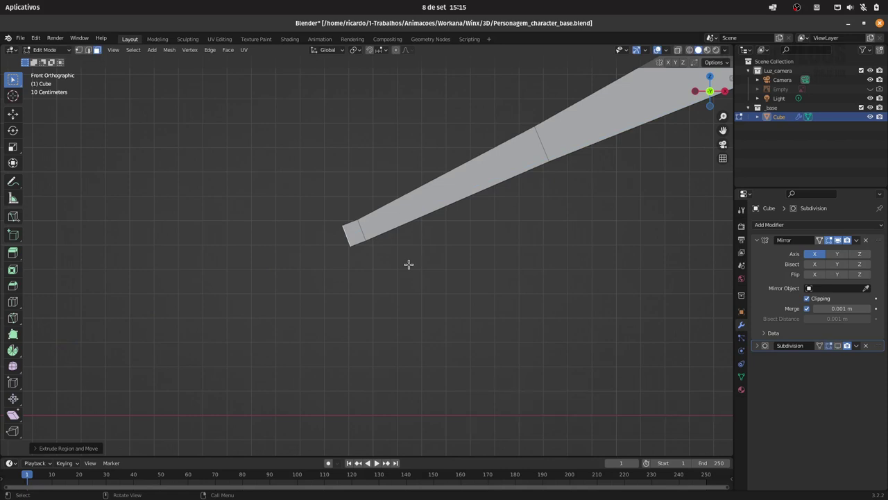
key(g)
key(g)
key(Escape)
key(ctrl+z)
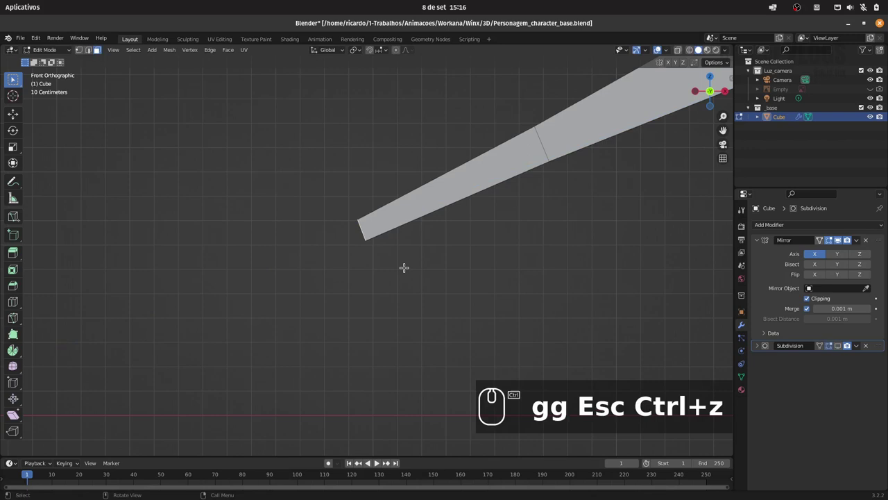
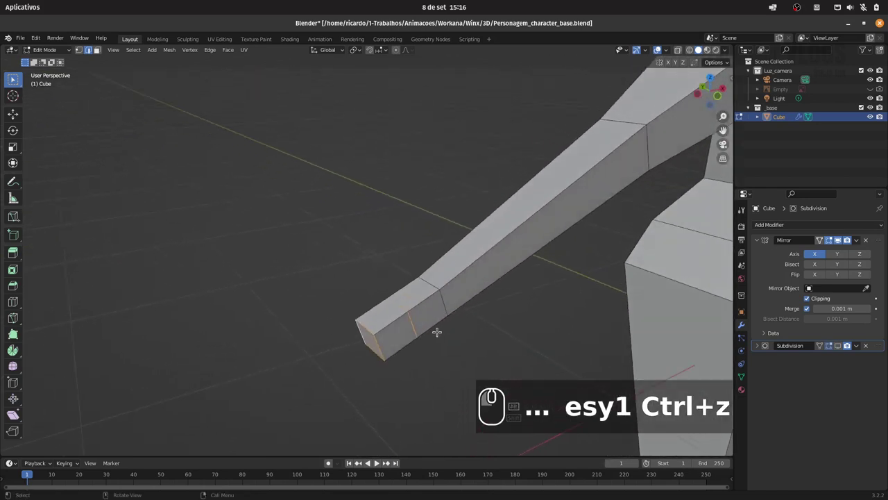
- Widen the hand block's end by scaling it along the Y axis
key(s)
key(y)
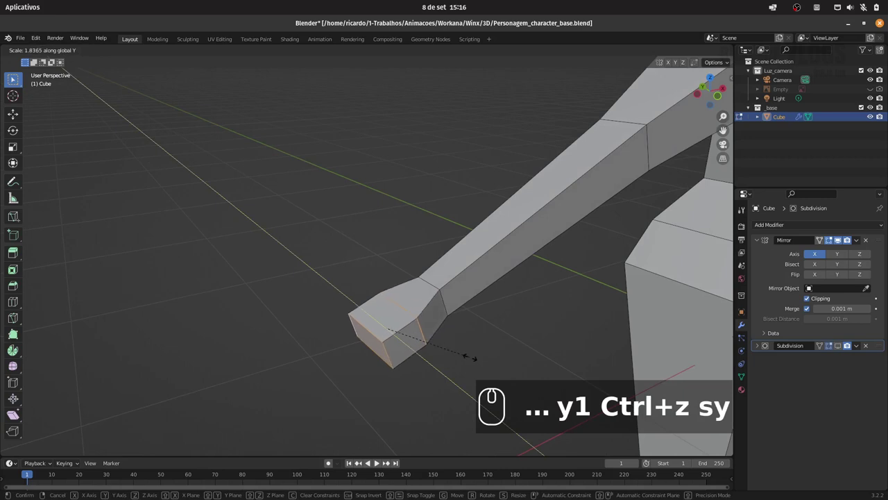
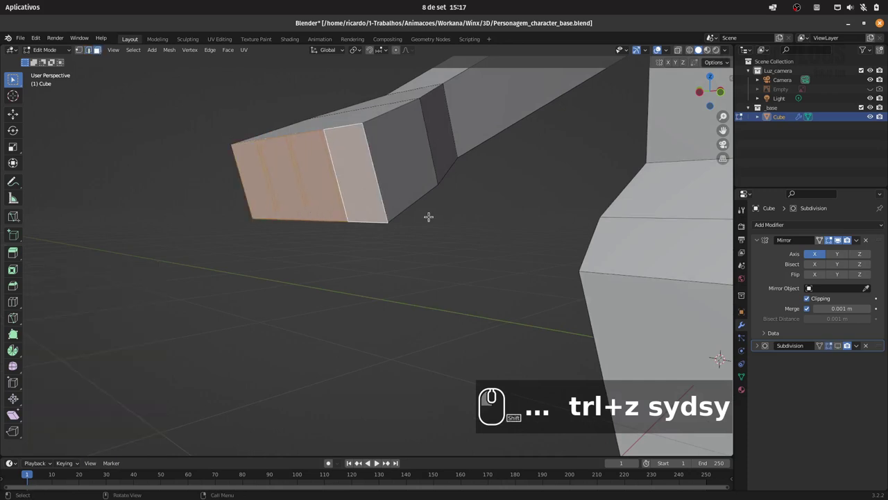
- Scale the hand faces along local Z to thin the block, checking from side and front views
text(szz)
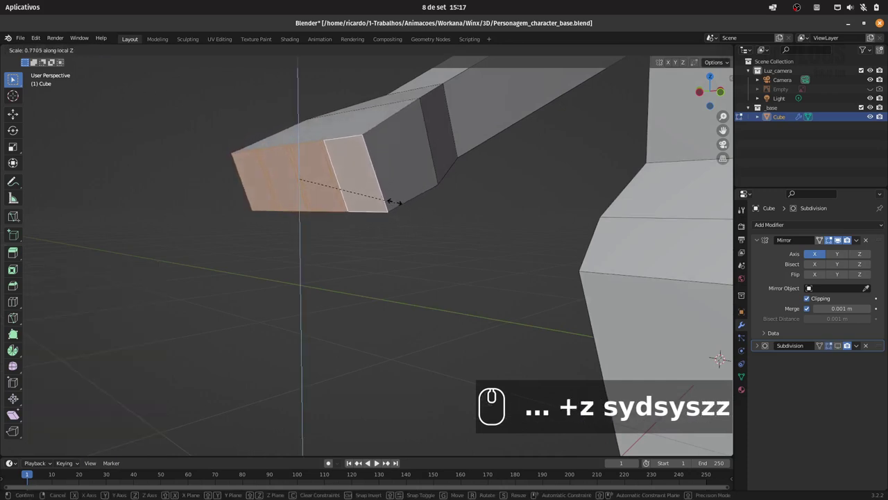
key(Escape)
key(3)
text(Esc 31)
key(1)
text(szz)
key(Escape)
text(sz)
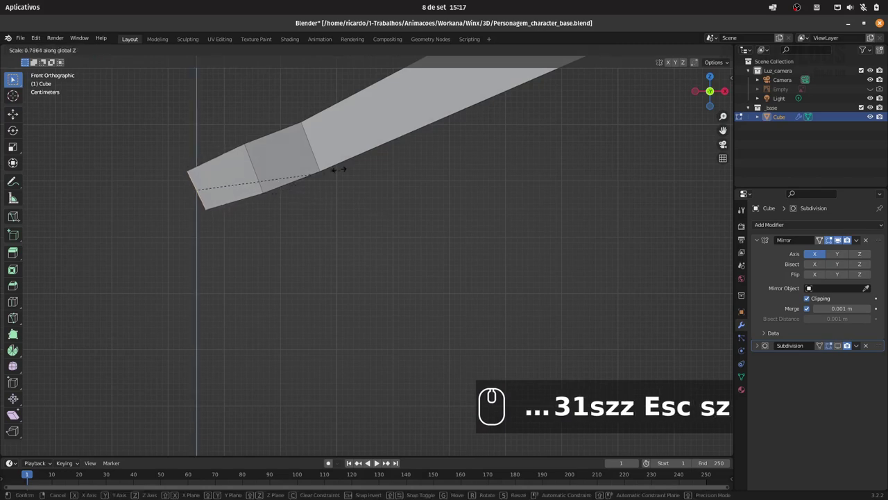
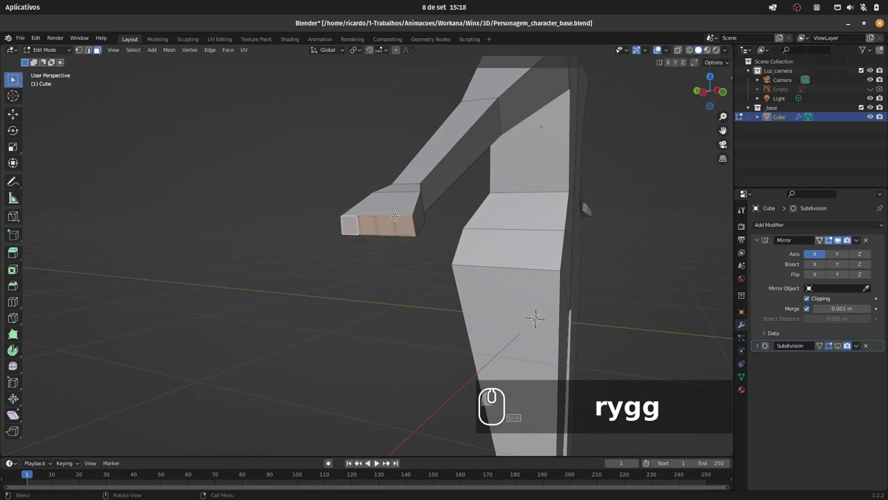
- From top view, extrude the four finger faces outward from the hand's end
text(7)
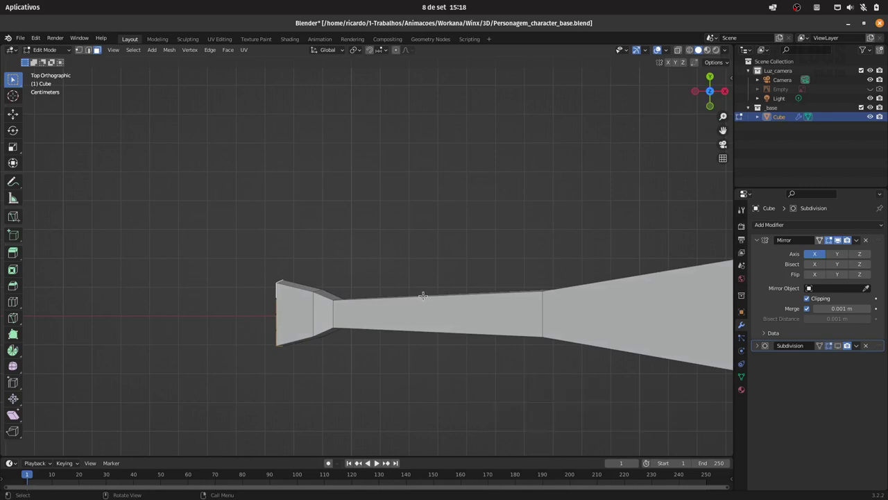
key(e)
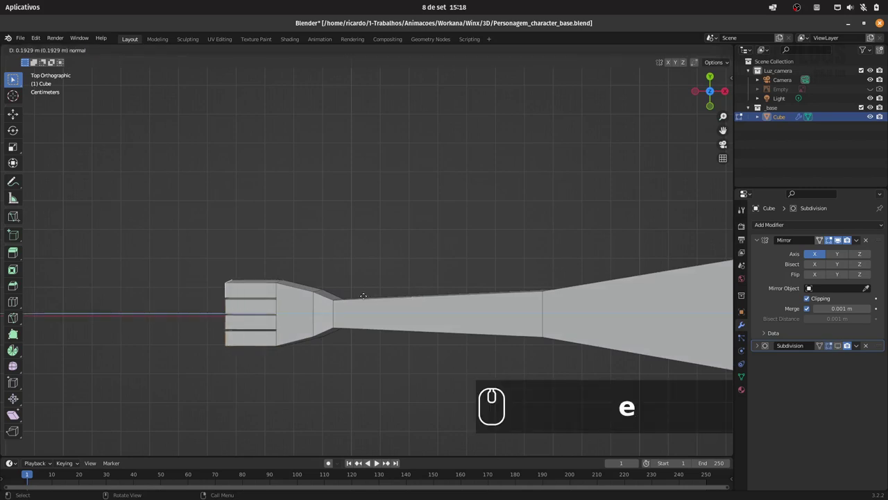
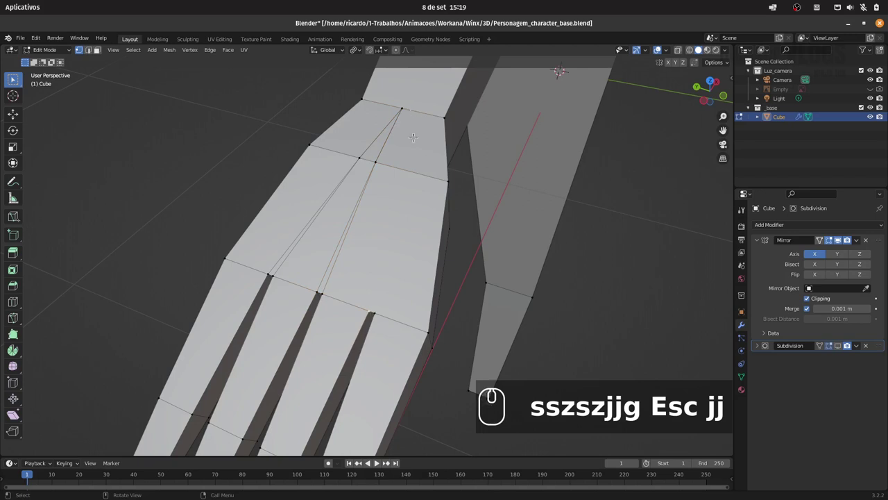
- Undo the stray diagonal edges on the hand and enable X-ray to check hidden edges
key(ctrl+z)
key(ctrl+z)
key(ctrl+z)
key(ctrl+z)
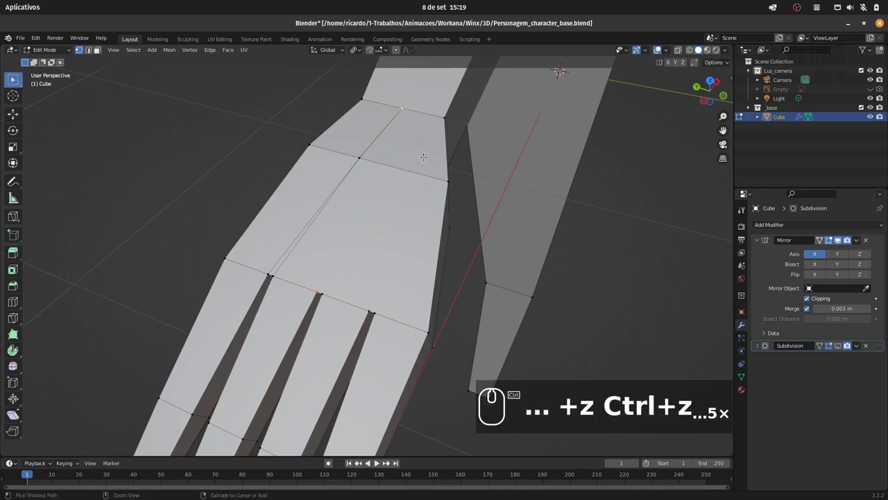
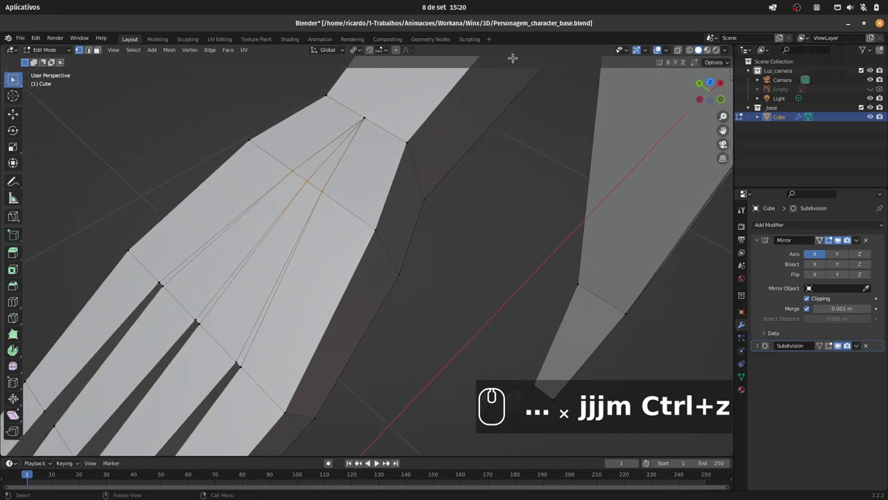
middle_click(684, 56)
click(676, 54)
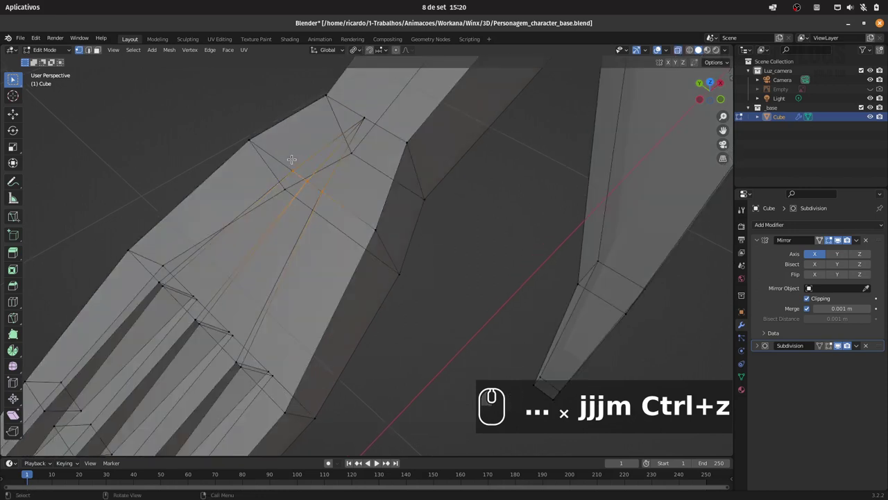
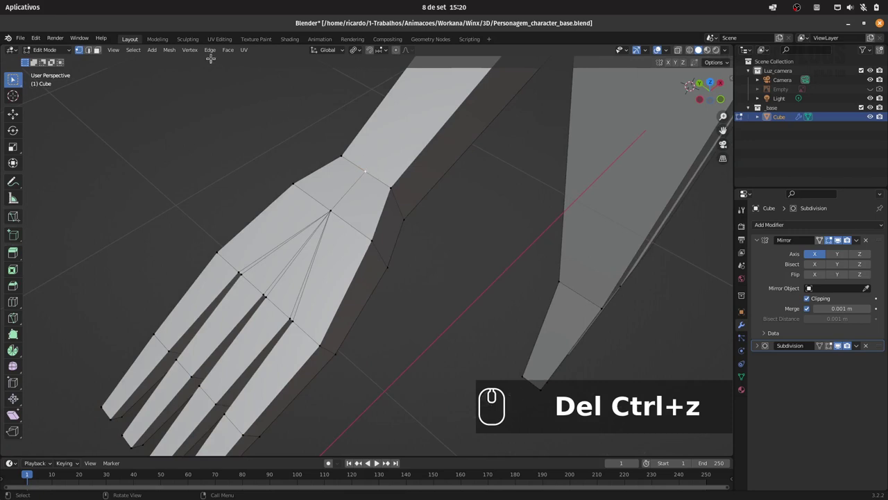
- Use the Vertex menu to rebuild the hand-back edges, then extrude a thumb from the palm side
click(190, 54)
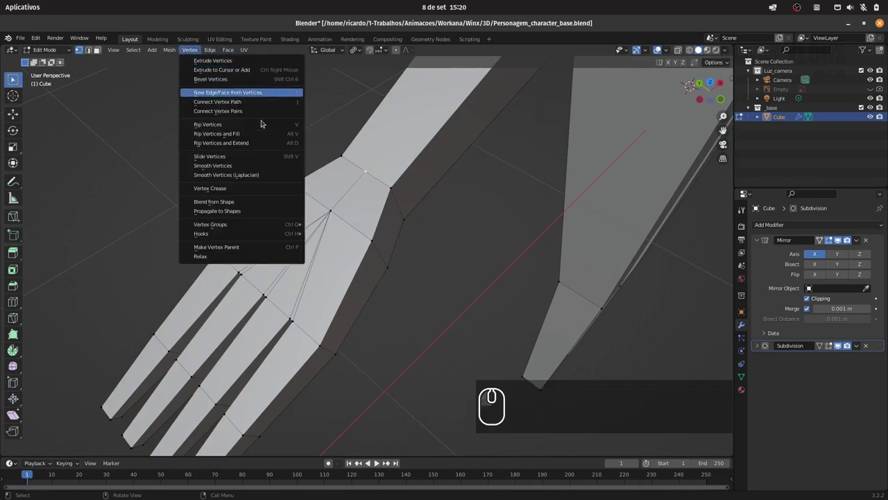
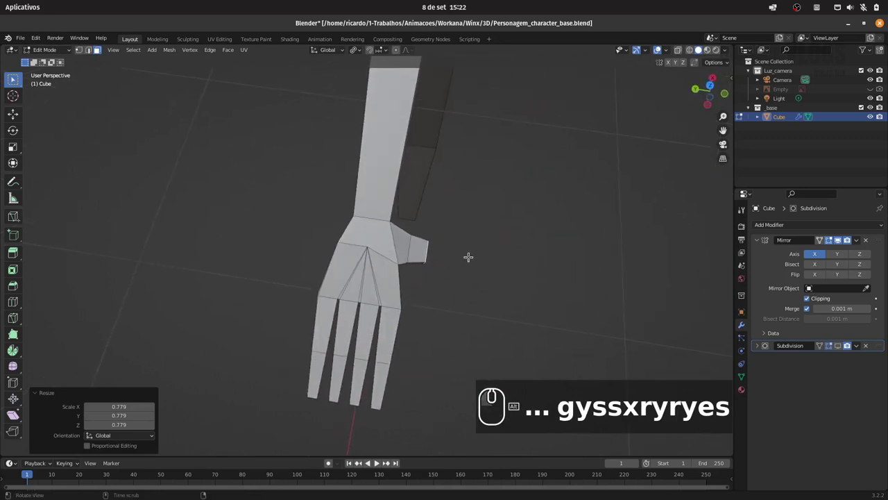
text(e)
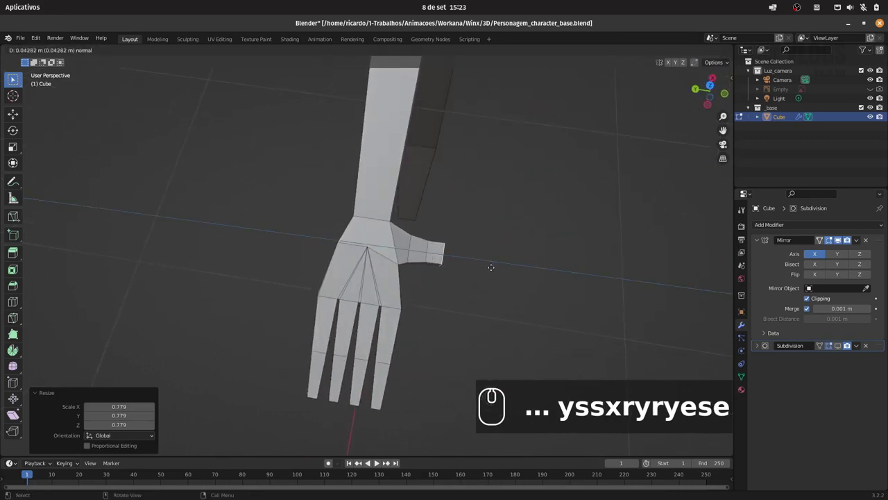
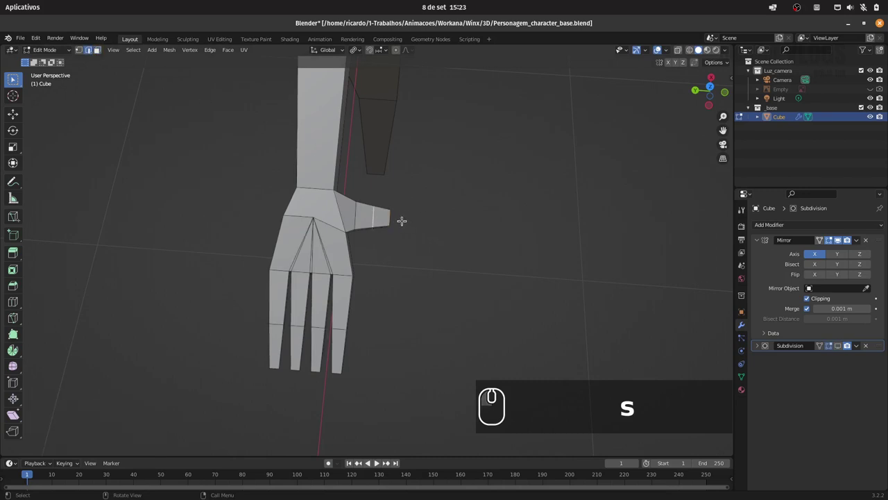
- Move the thumb sideways along X and nudge its tip into a better angle beside the palm
key(g)
text(sg)
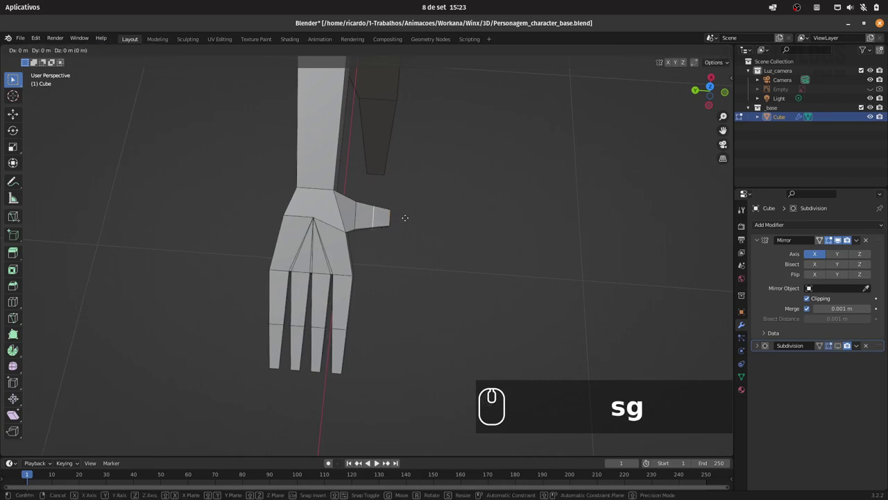
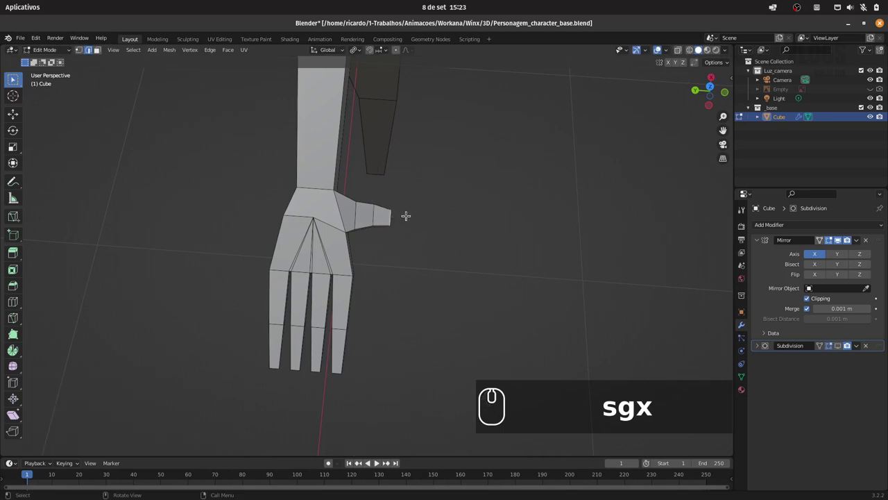
text(gx)
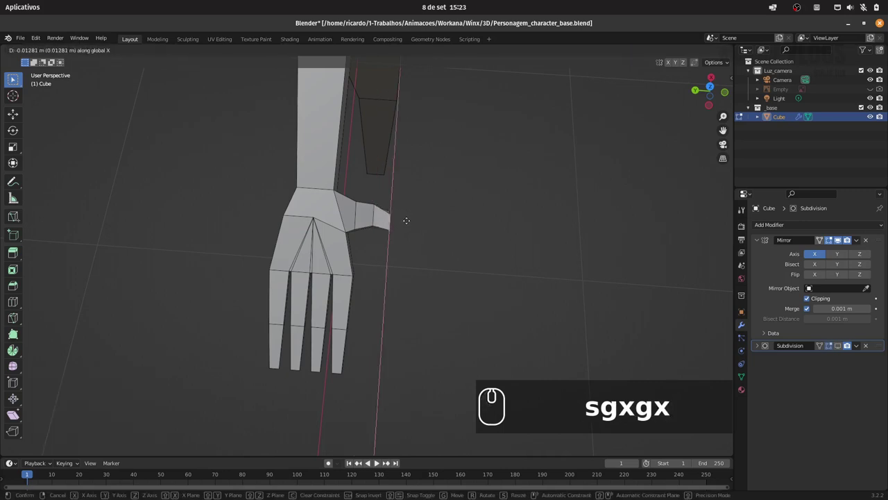
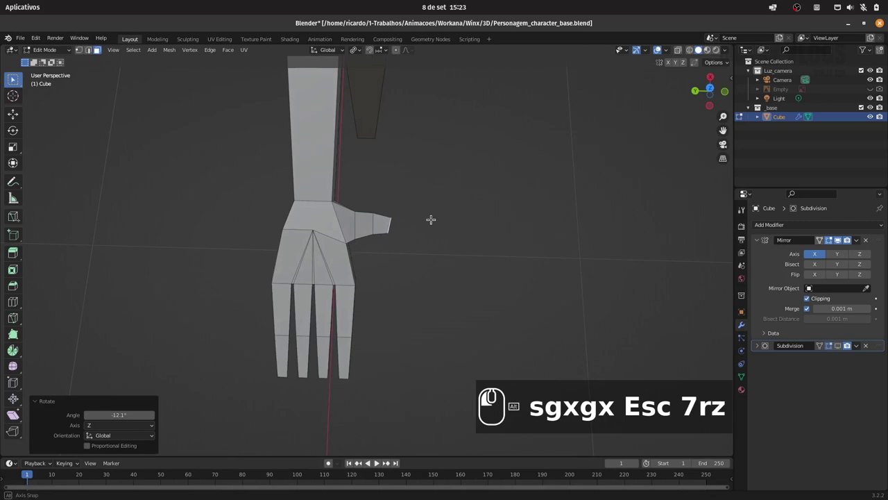
text(gx)
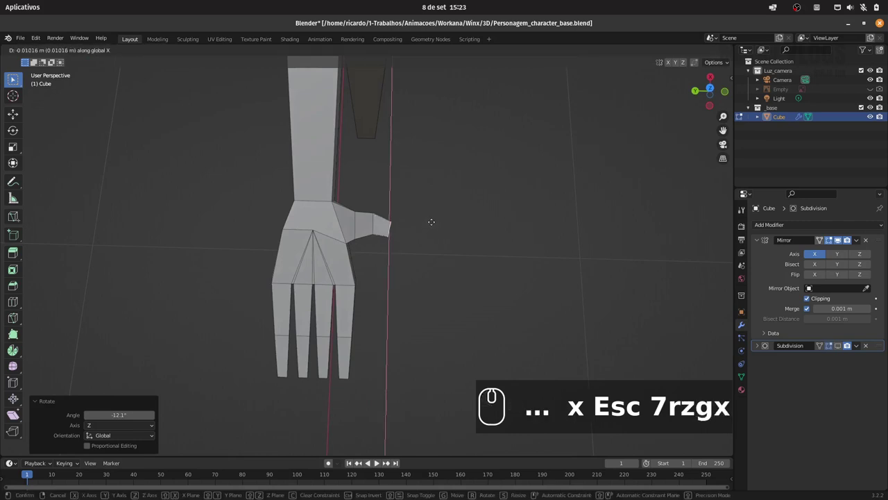
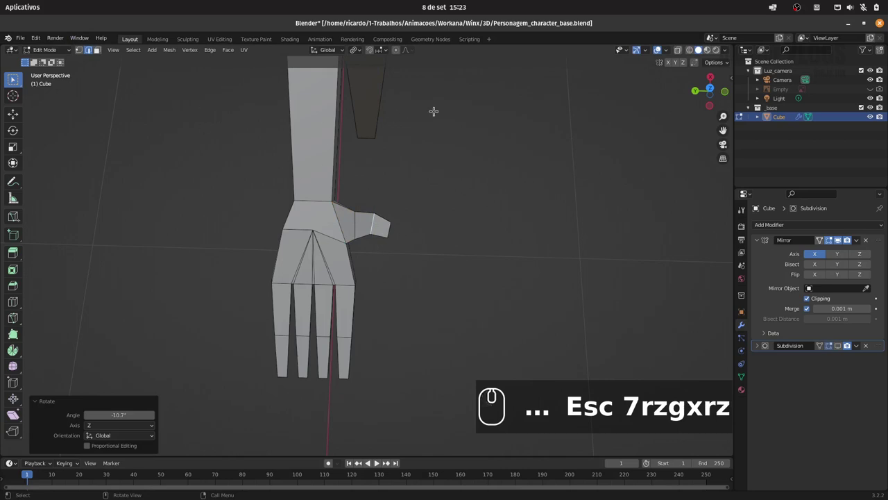
- In vertex select, slide the thumb edge loop, then lift the little finger vertices along Z
click(683, 55)
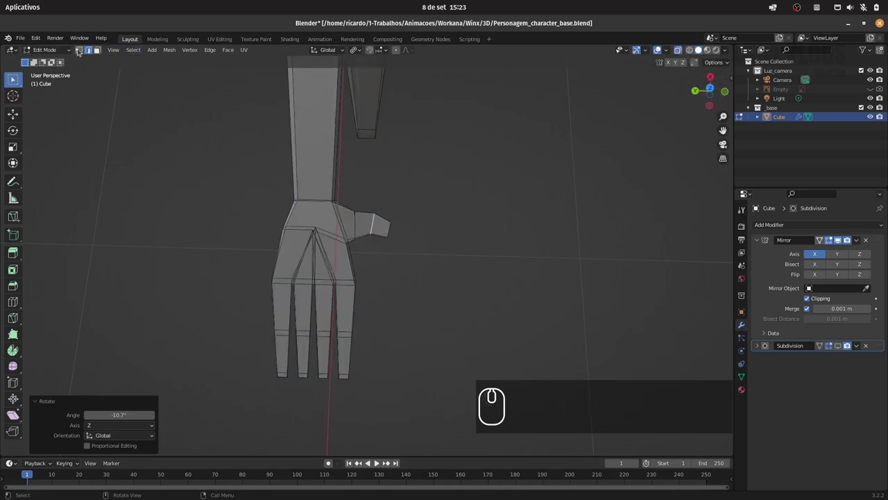
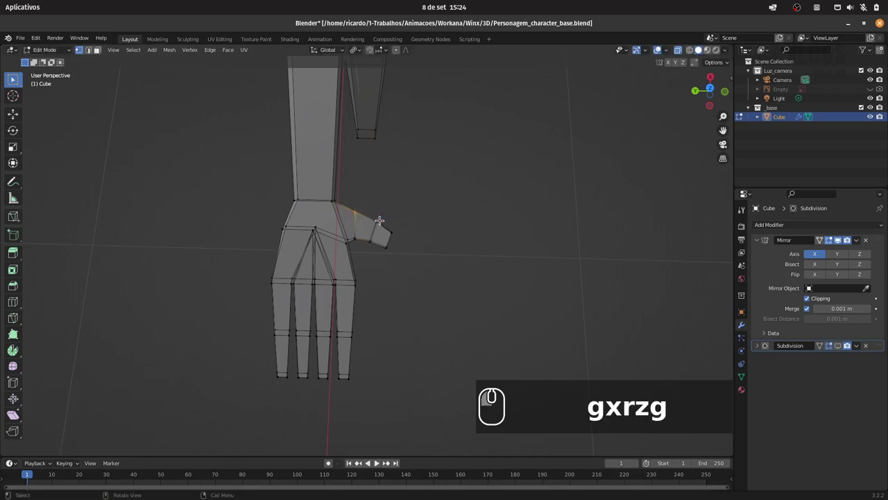
key(g)
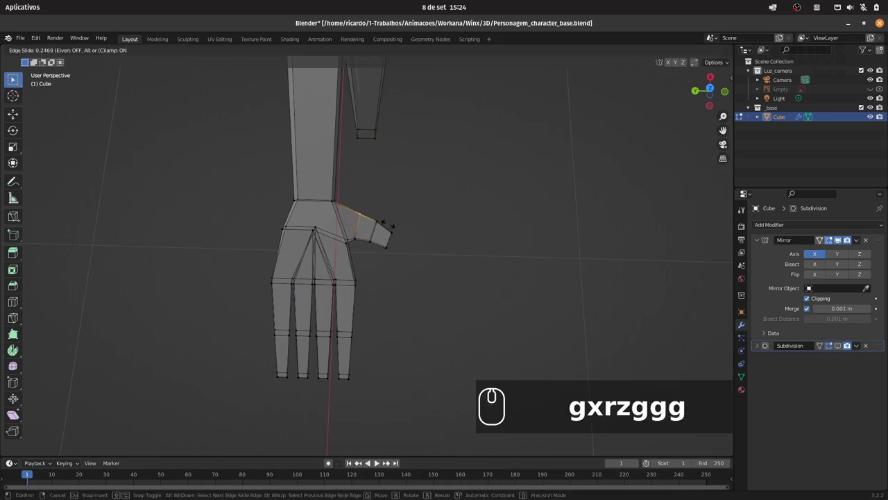
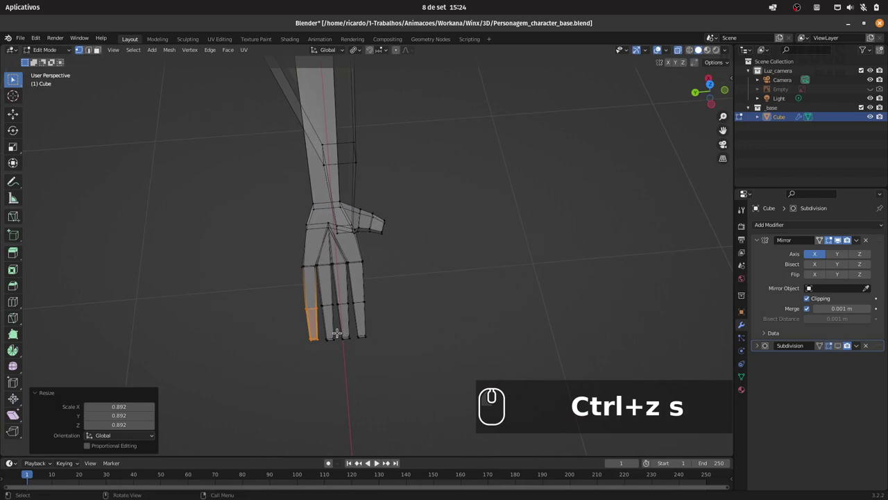
key(g)
key(z)
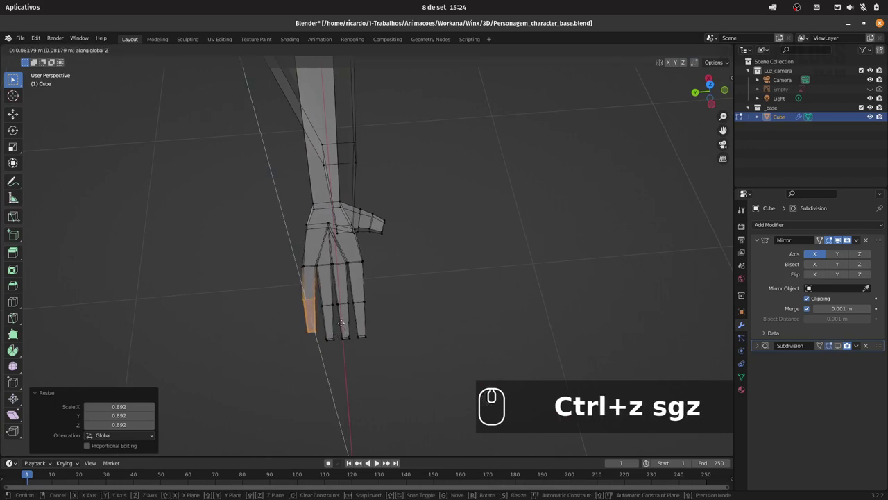
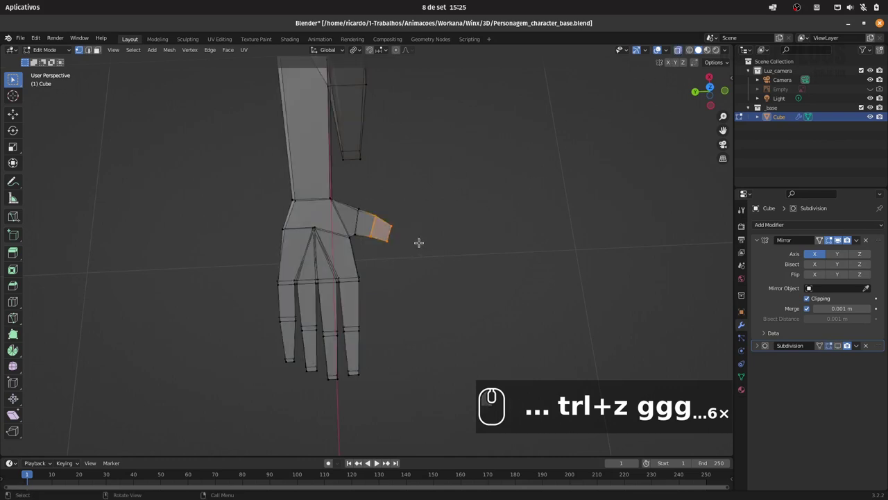
- Move the thumb tip faces, then nudge them vertically along Z
key(g)
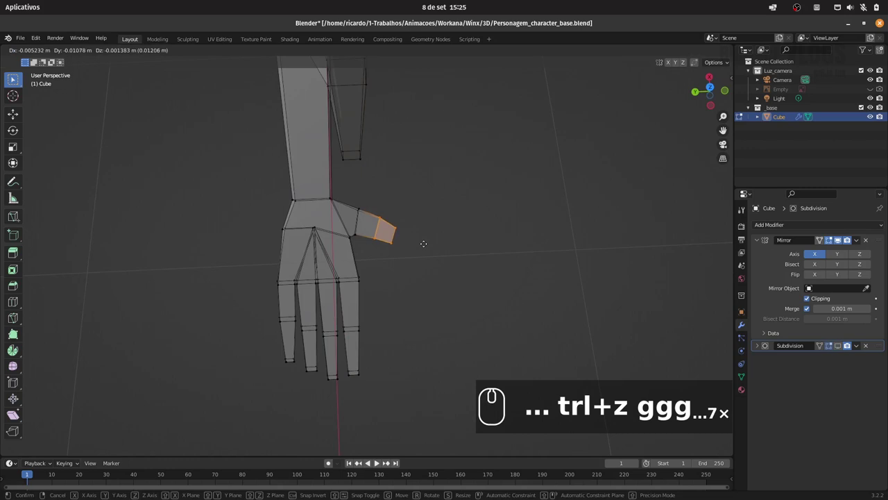
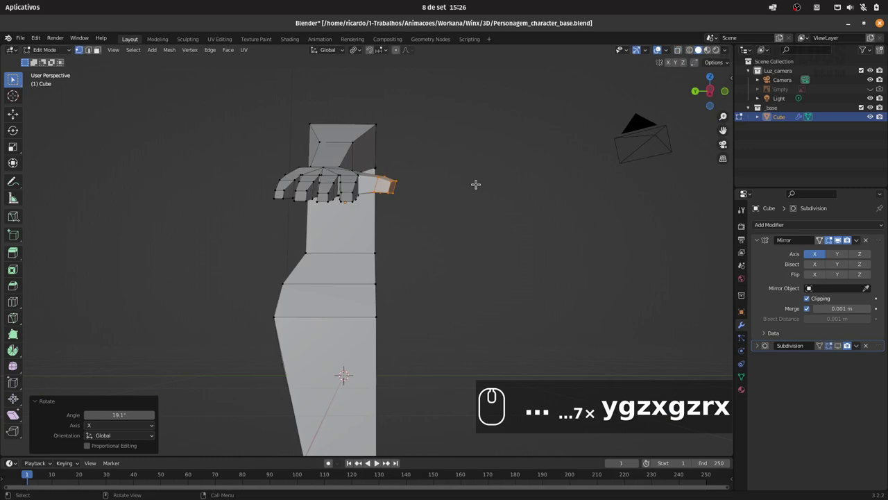
key(g)
key(z)
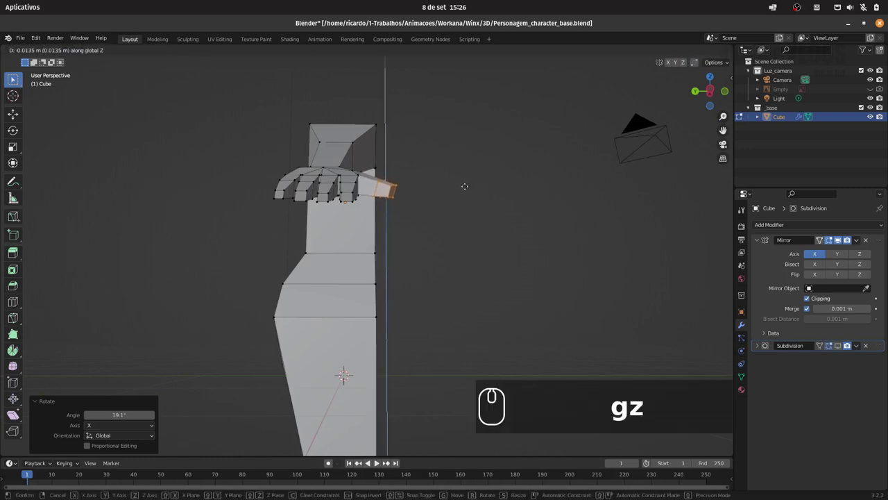
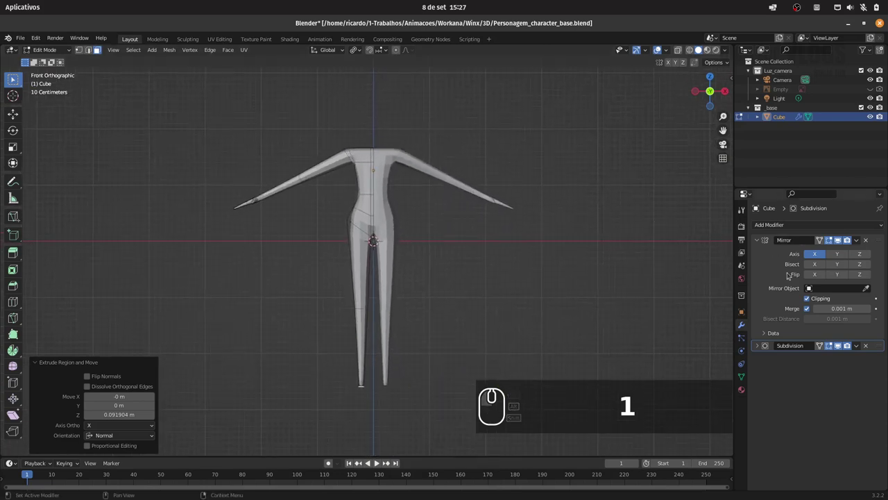
- Delete the Subdivision modifier and add a Multiresolution modifier to the body
click(872, 348)
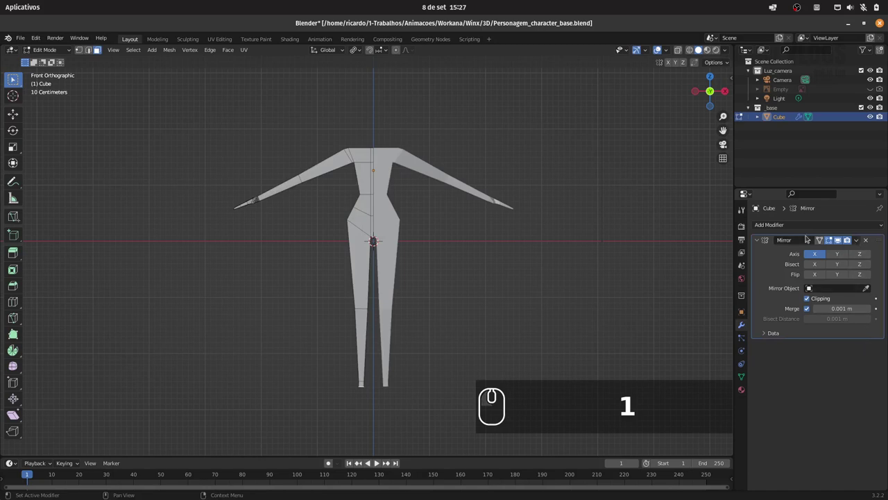
click(798, 226)
click(729, 346)
double_click(759, 241)
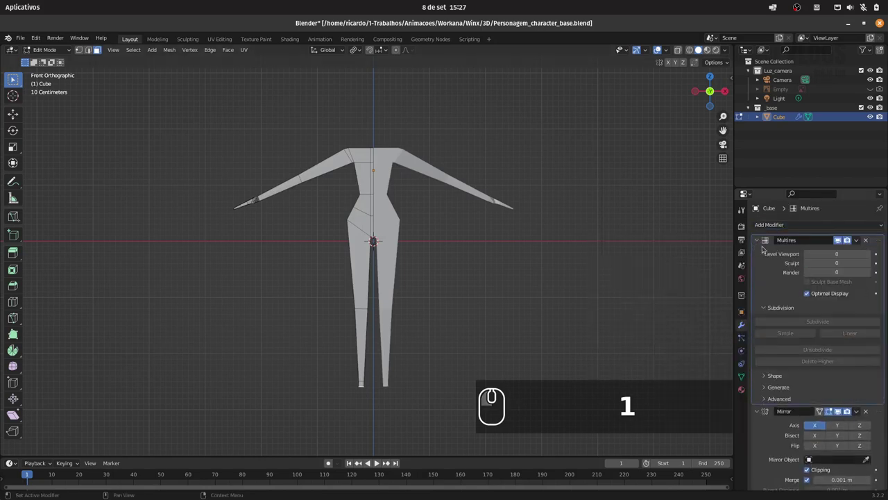
drag(880, 247, 865, 402)
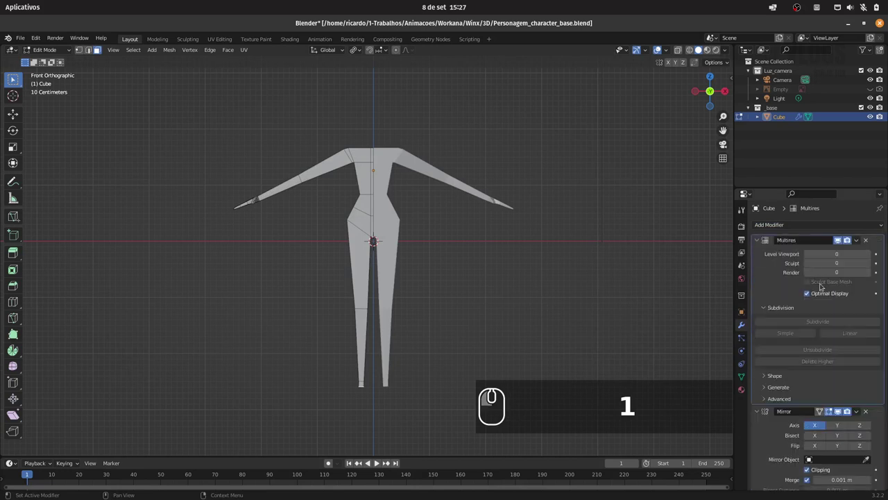
- Arrange Multires above Mirror in the stack and switch back to Object Mode
click(758, 243)
click(760, 255)
drag(882, 254, 878, 236)
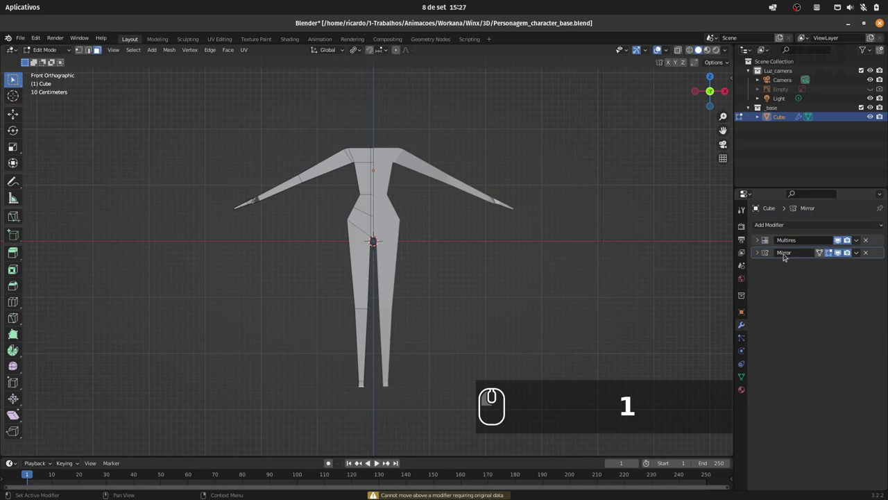
click(761, 243)
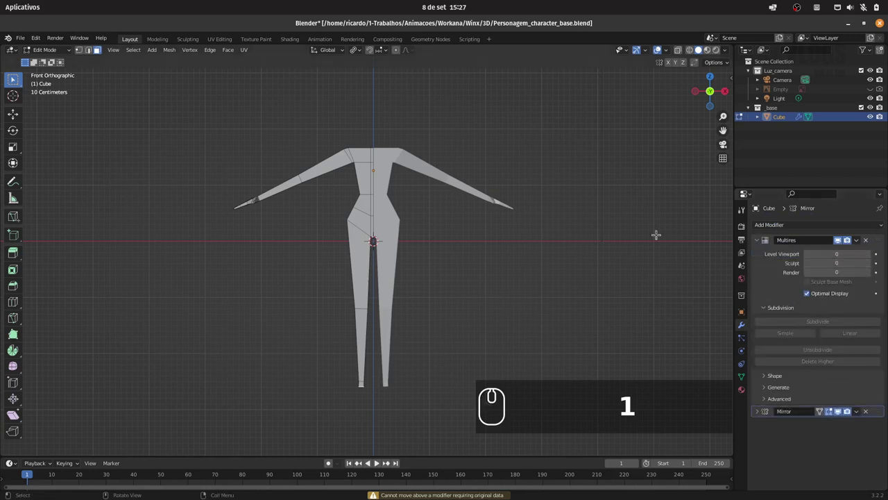
click(57, 48)
click(51, 62)
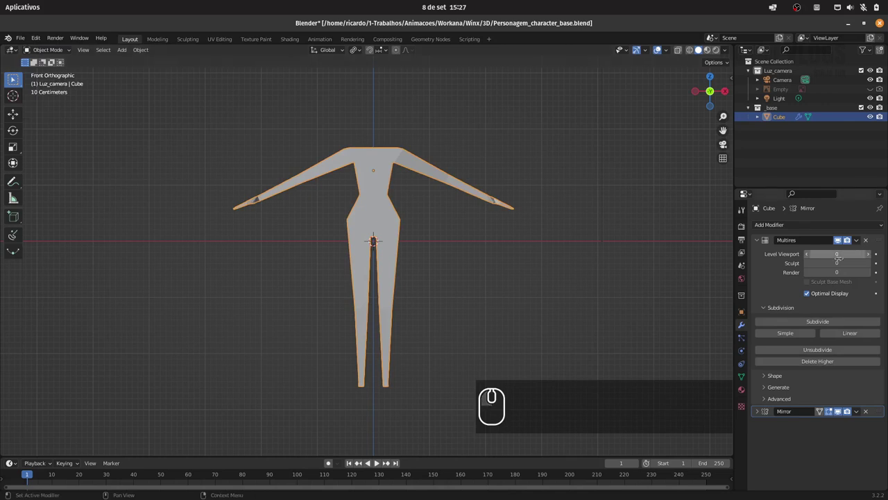
- Subdivide the Multires modifier twice with viewport level 1, sculpt and render at 2
click(824, 321)
click(829, 324)
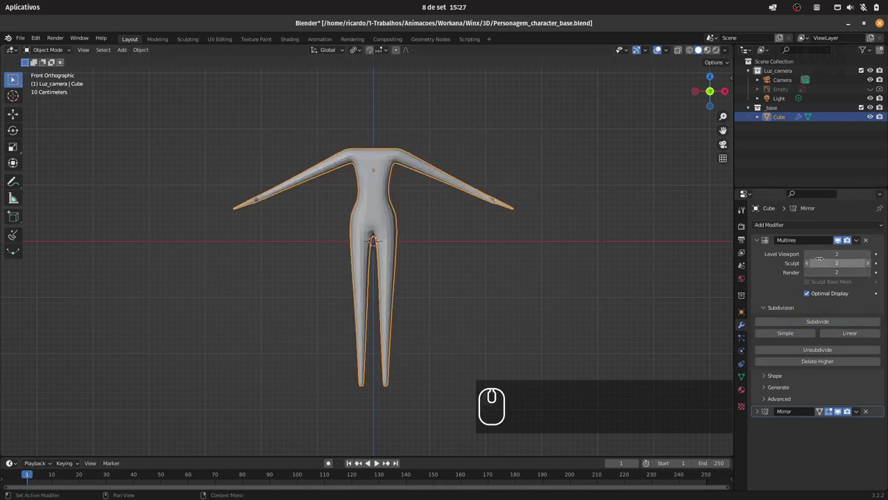
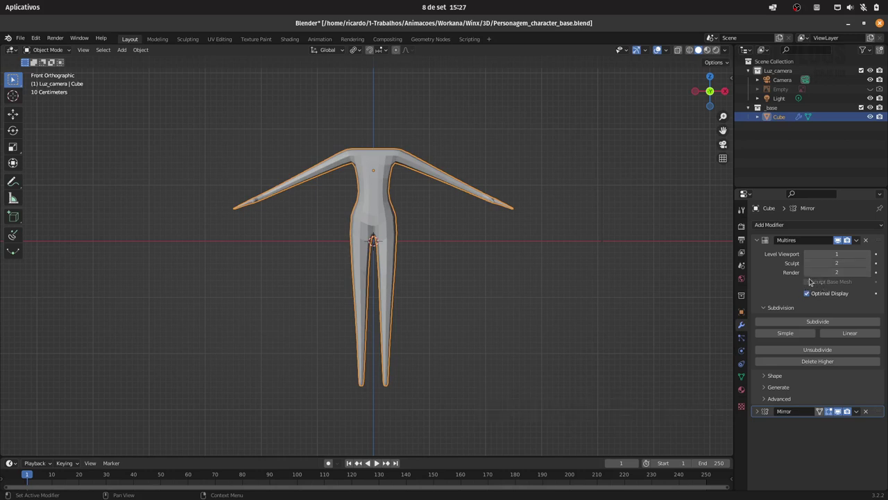
drag(466, 259, 496, 265)
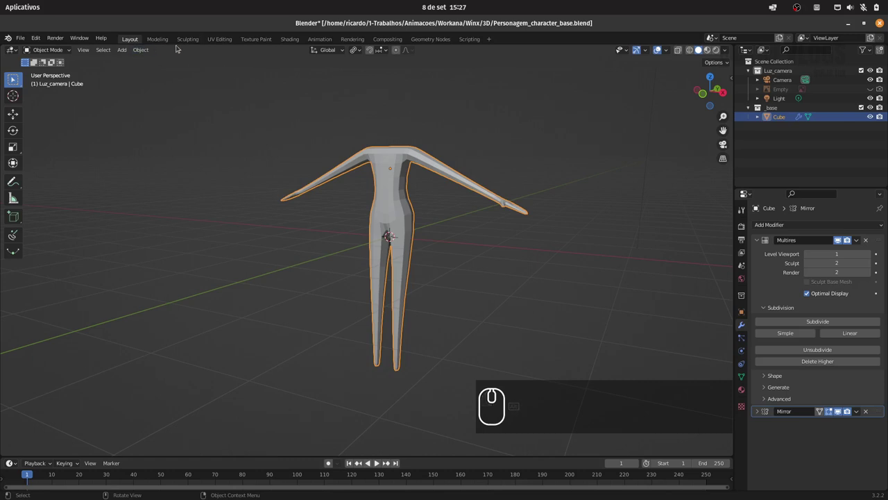
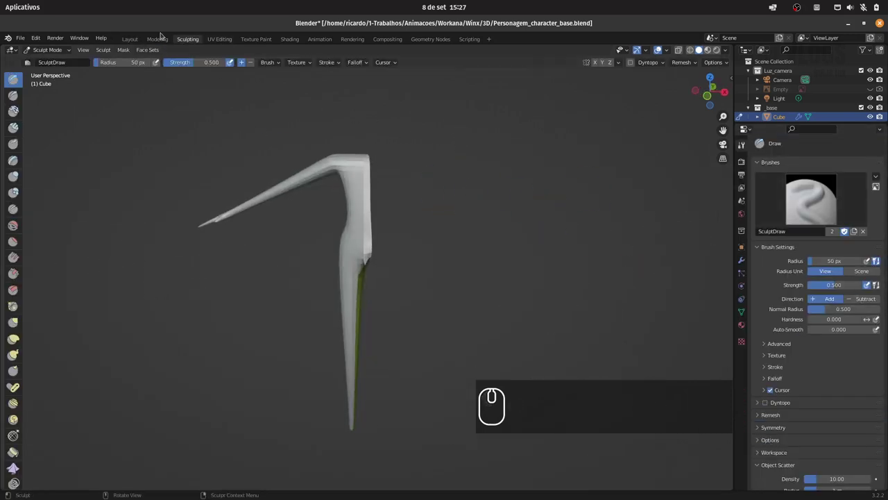
- Delete the Multires modifier in Layout, leaving only the collapsed Mirror modifier on the Cube
click(129, 42)
click(878, 414)
click(881, 415)
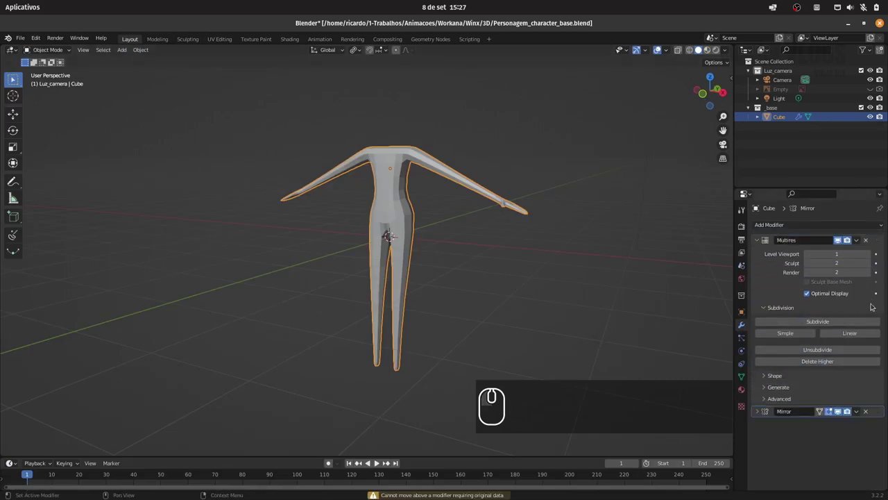
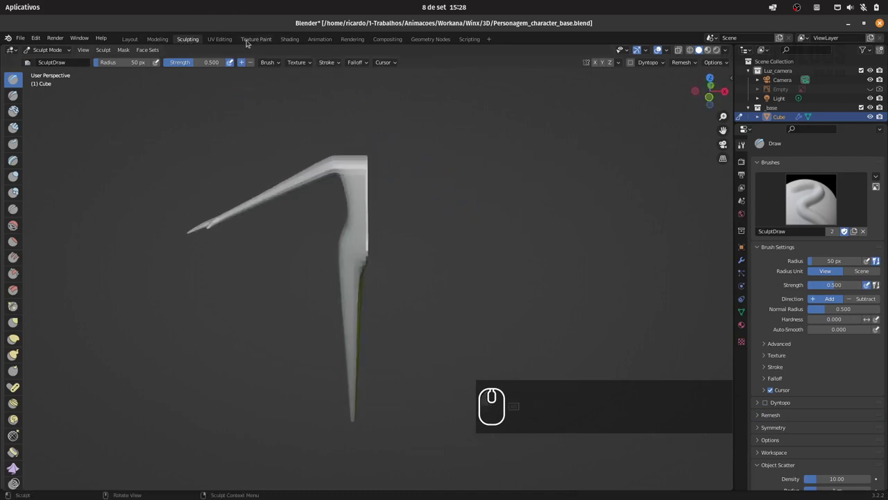
click(290, 42)
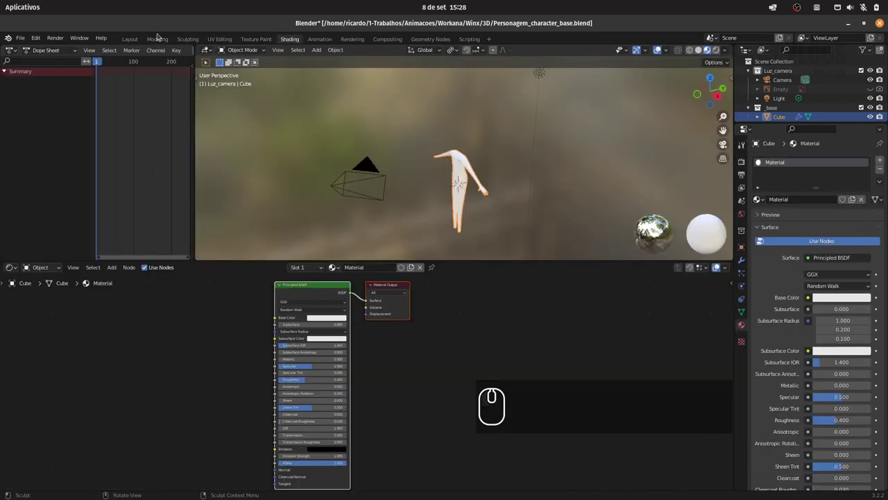
click(134, 41)
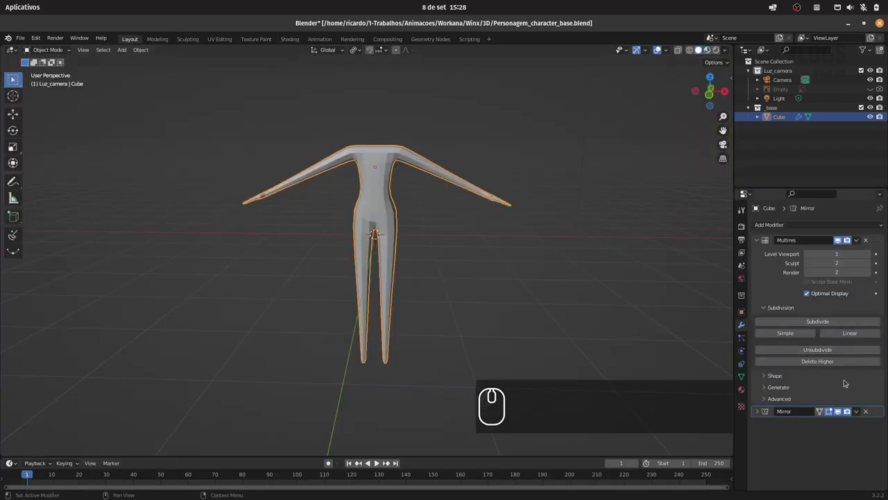
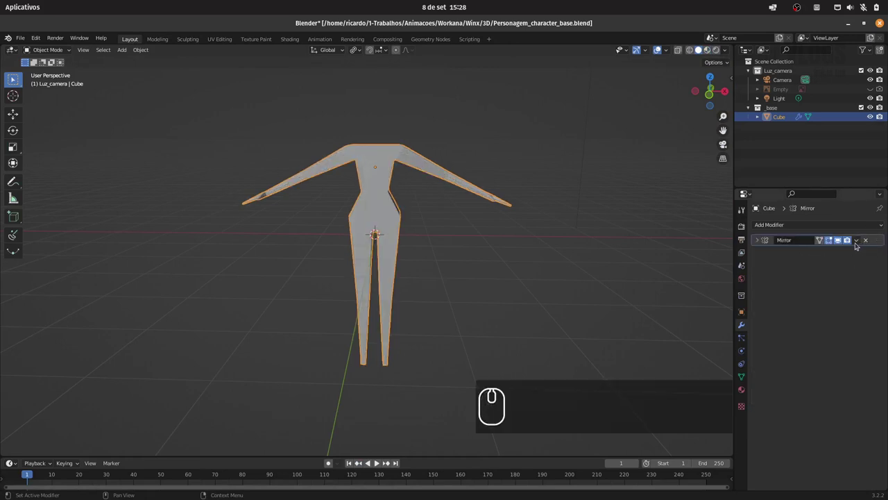
- Replace the Mirror modifier with a fresh Multires and subdivide the body two levels
click(860, 245)
click(843, 254)
click(798, 227)
click(721, 346)
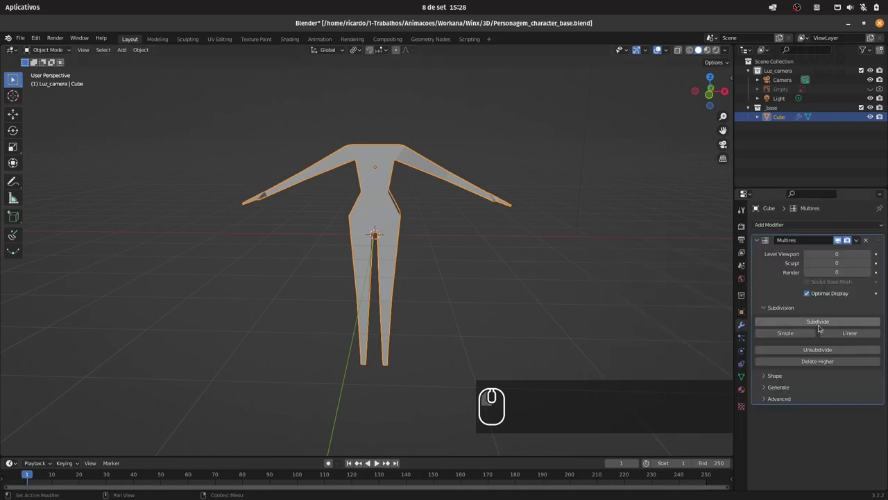
double_click(825, 323)
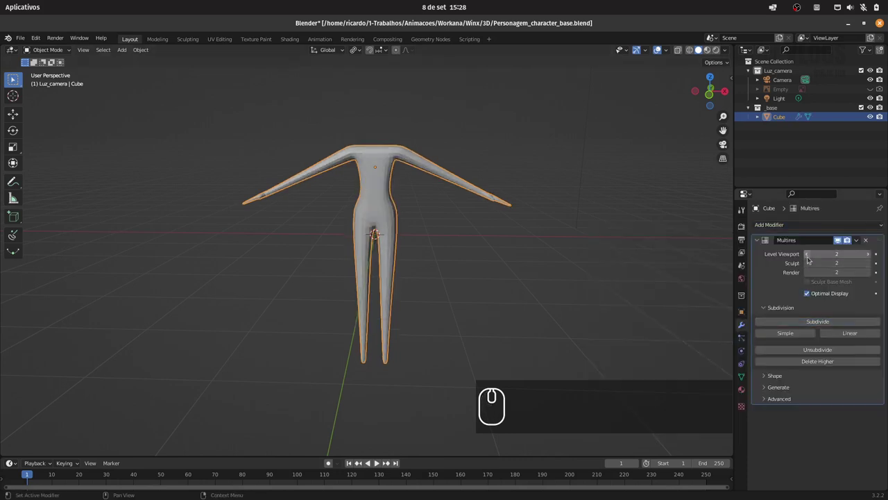
- Subdivide to level 3 and set Multires viewport level 1, sculpt 2, render 3
click(813, 258)
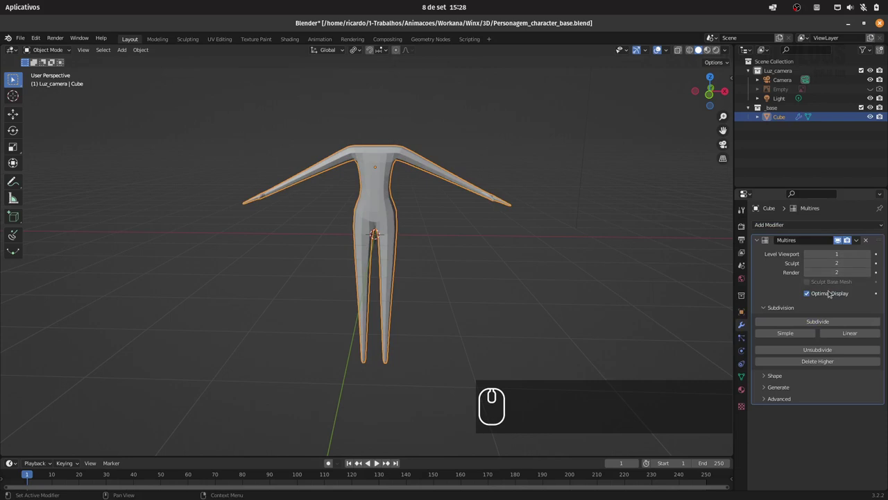
click(818, 323)
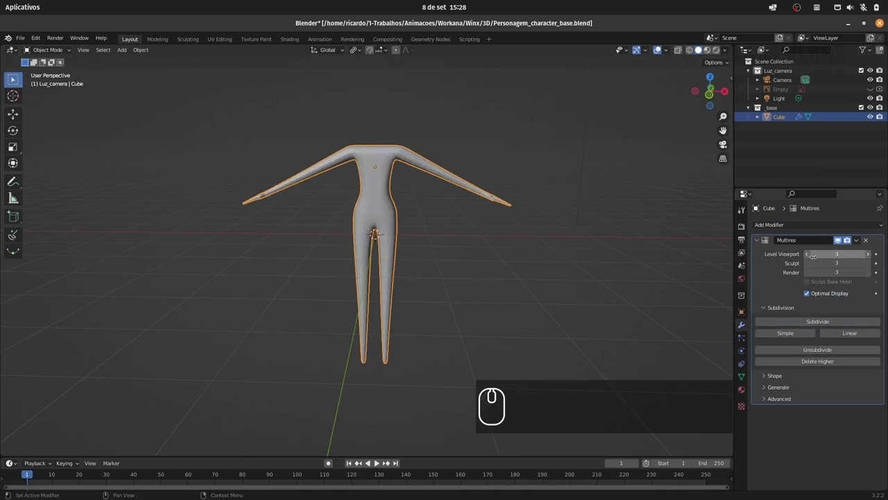
click(811, 255)
click(807, 255)
click(809, 264)
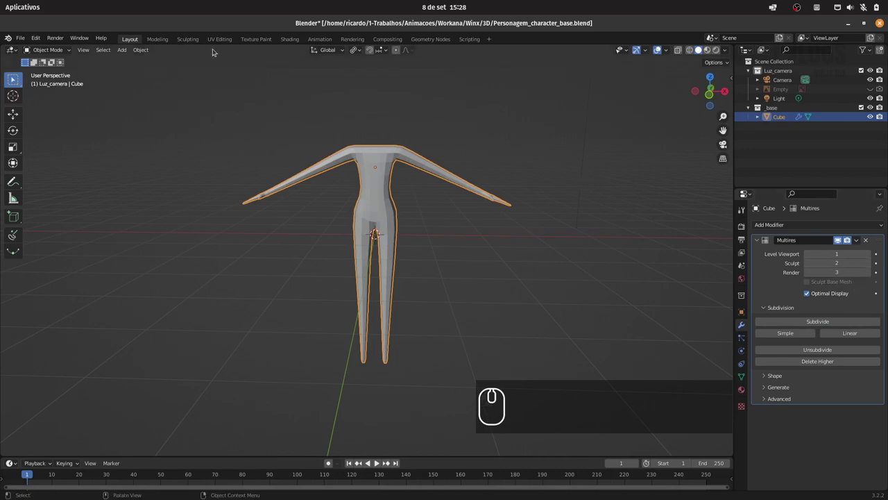
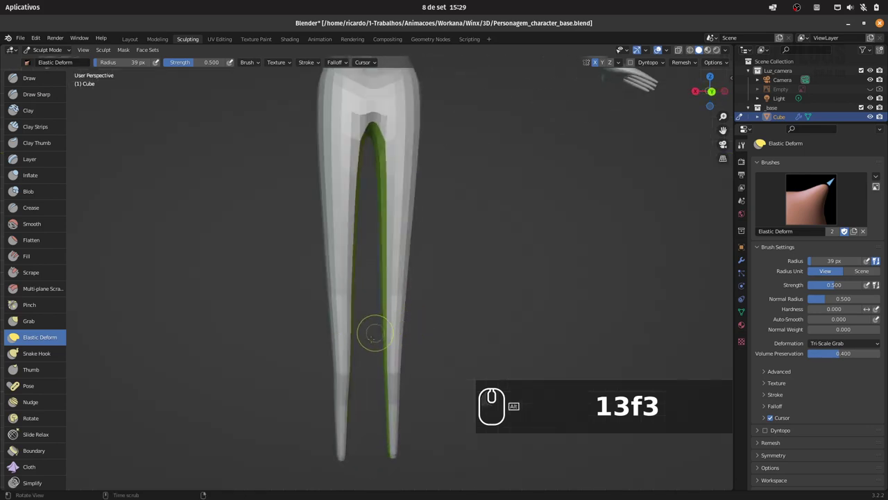
- Switch to front view to sculpt the inner legs with Elastic Deform
text(1)
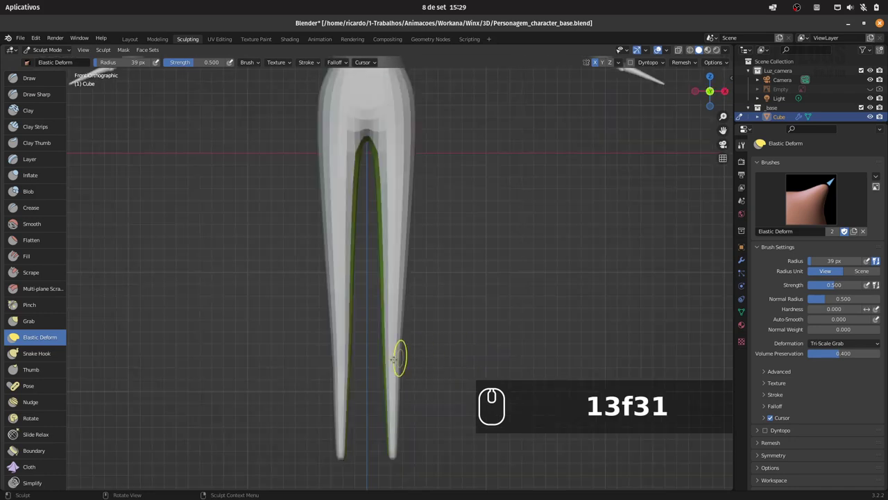
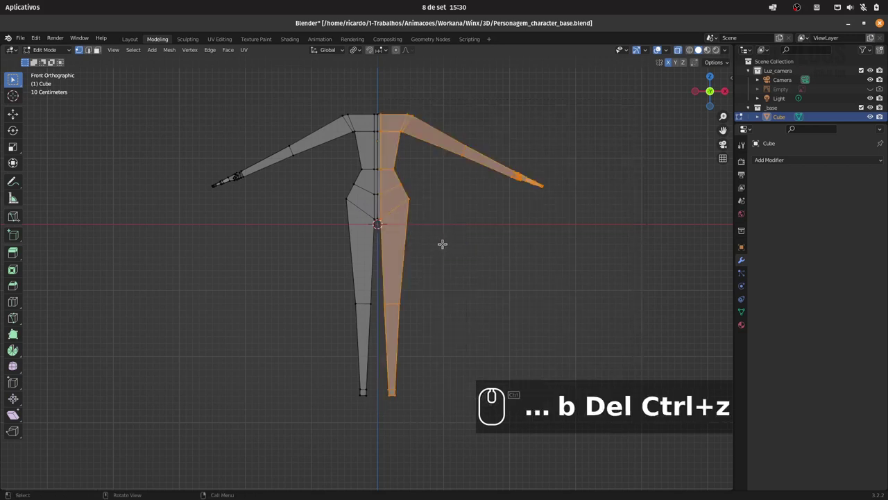
- Delete the body's right half and add a Mirror modifier on X with clipping
key(Delete)
click(434, 239)
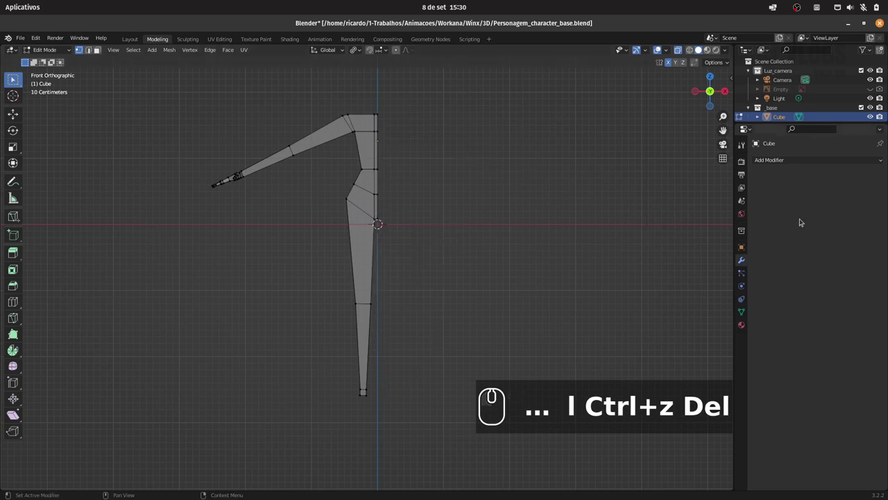
click(794, 162)
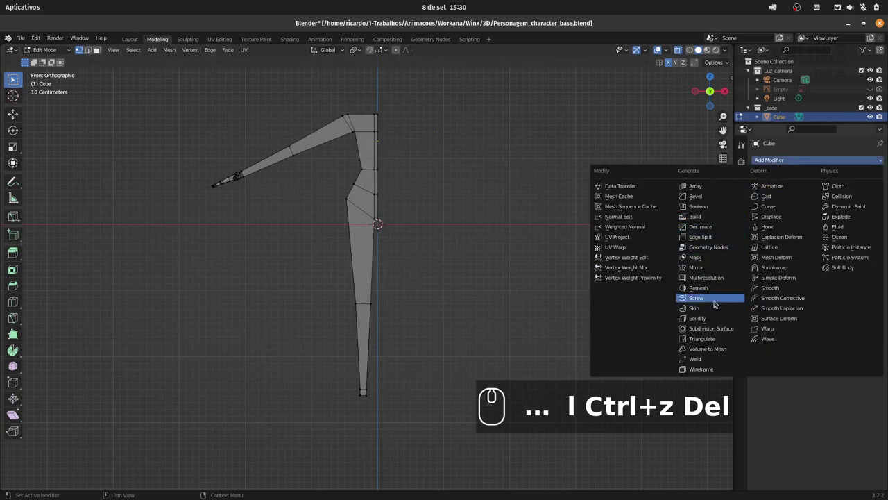
click(716, 271)
click(810, 237)
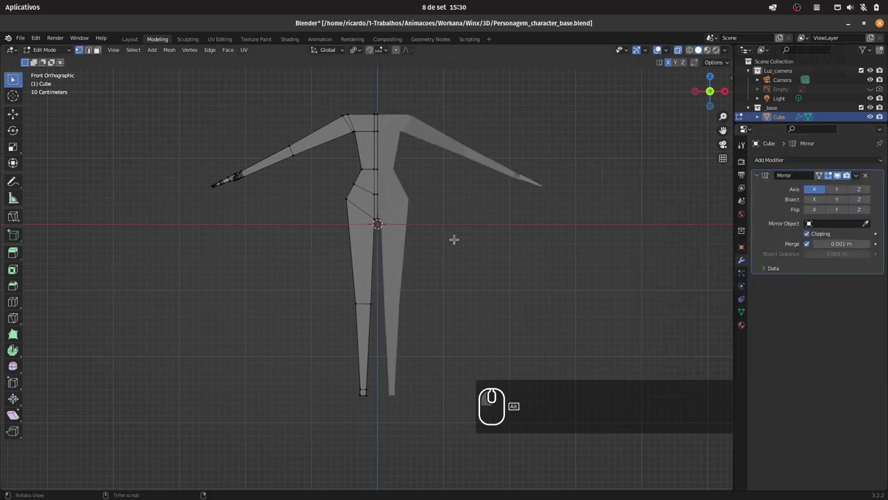
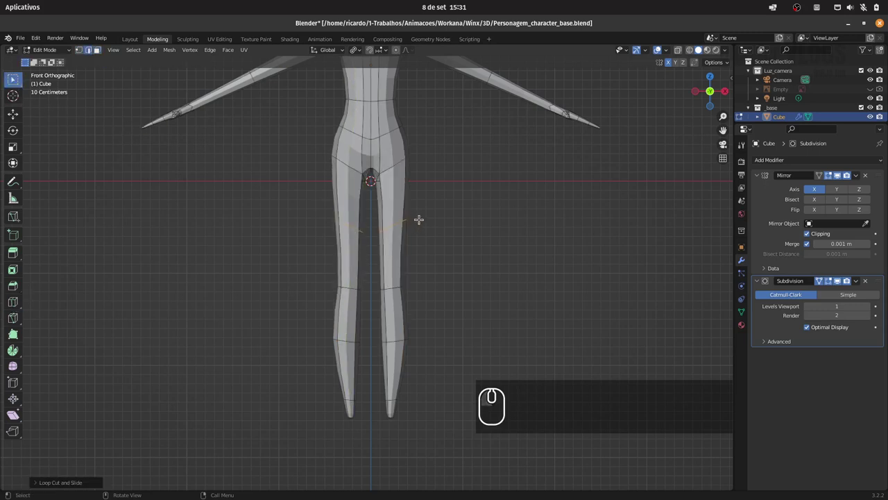
- Add an edge loop across the thighs and slide it into position
key(g)
key(g)
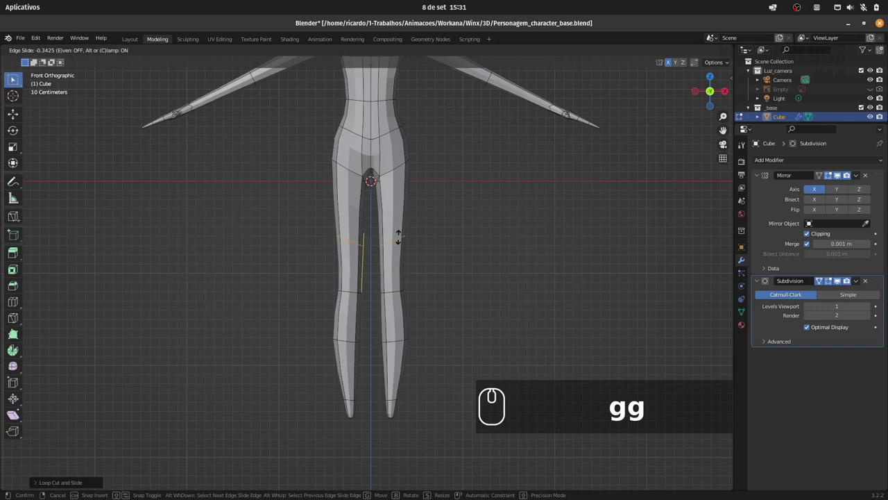
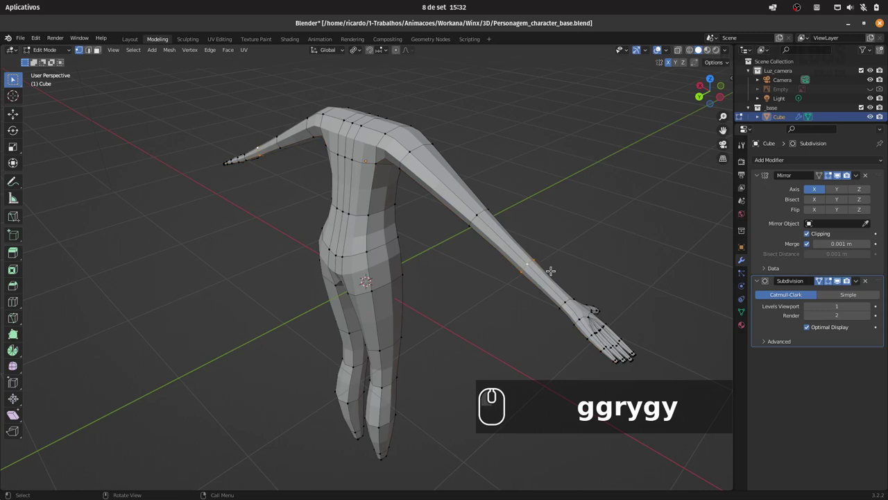
- Edge-slide the arm's edge loops into better positions with G G
text(gg)
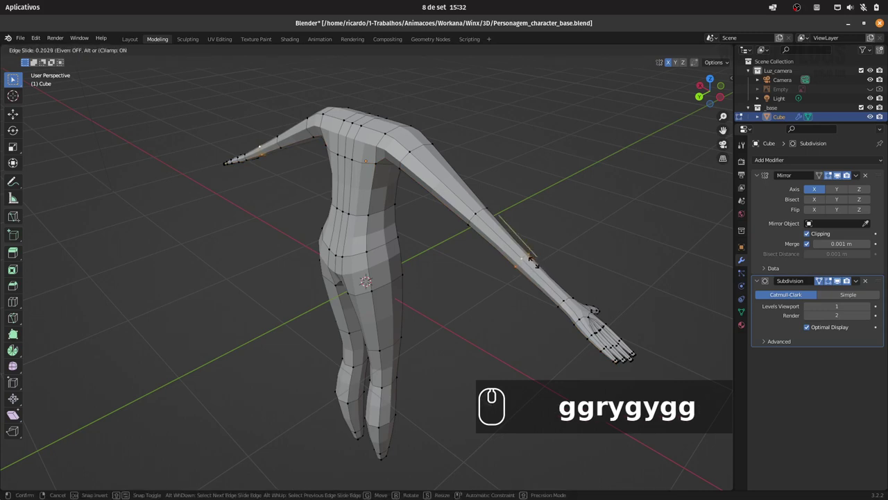
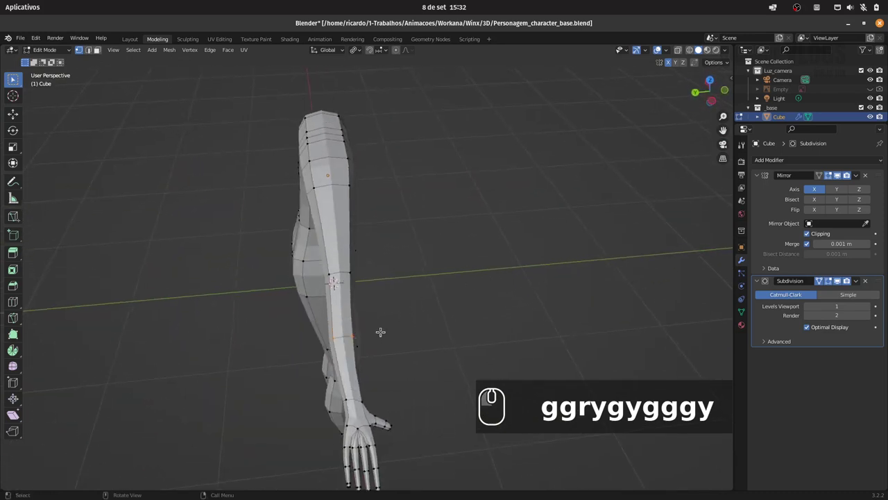
text(gg)
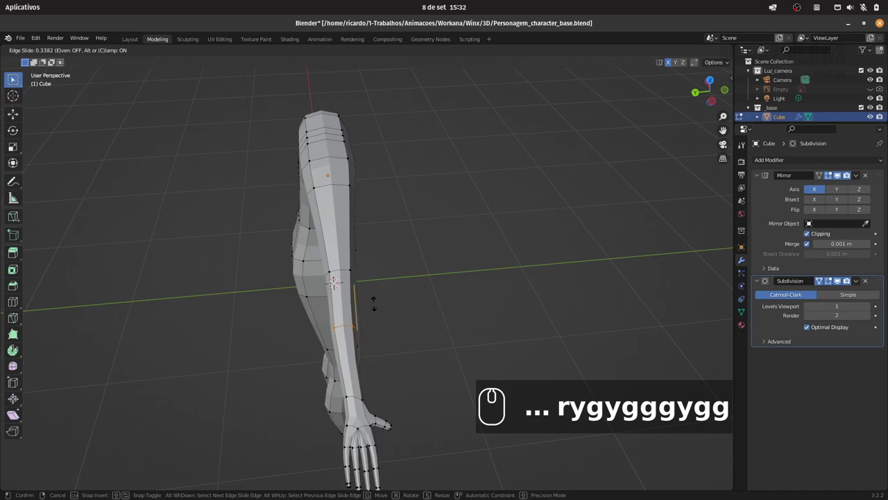
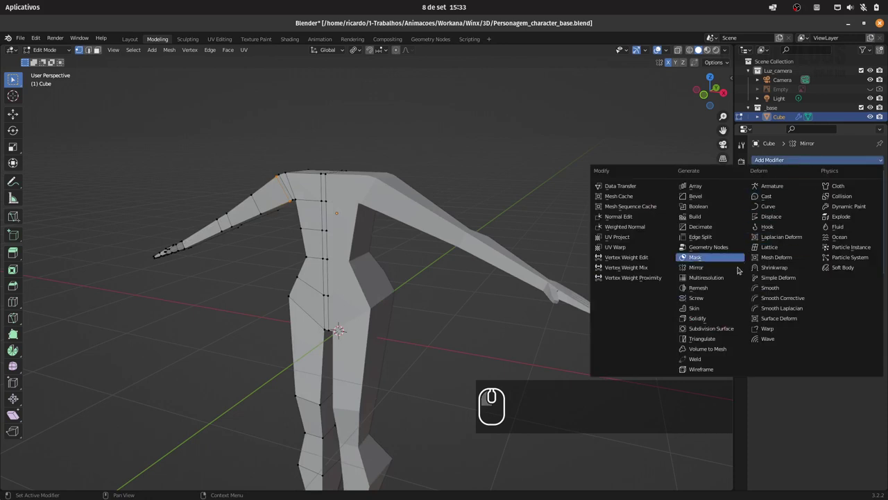
- Back in object mode, apply the Mirror modifier so the mirrored half becomes permanent geometry
click(727, 279)
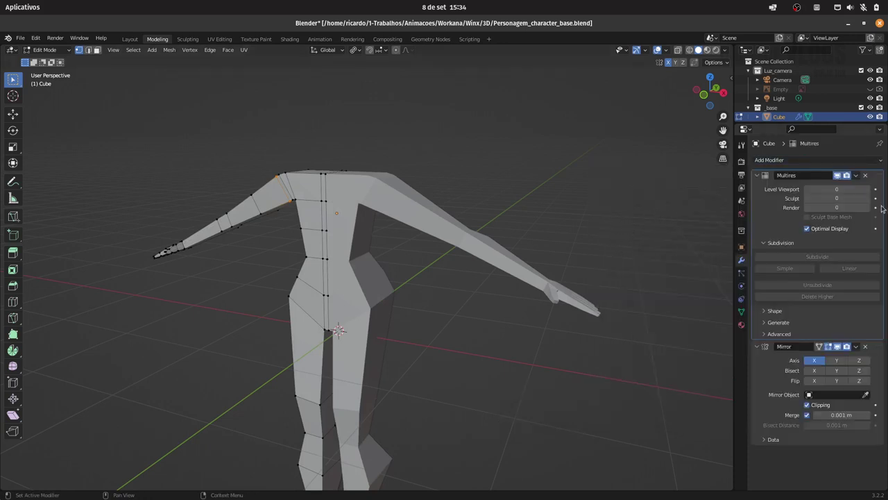
click(871, 177)
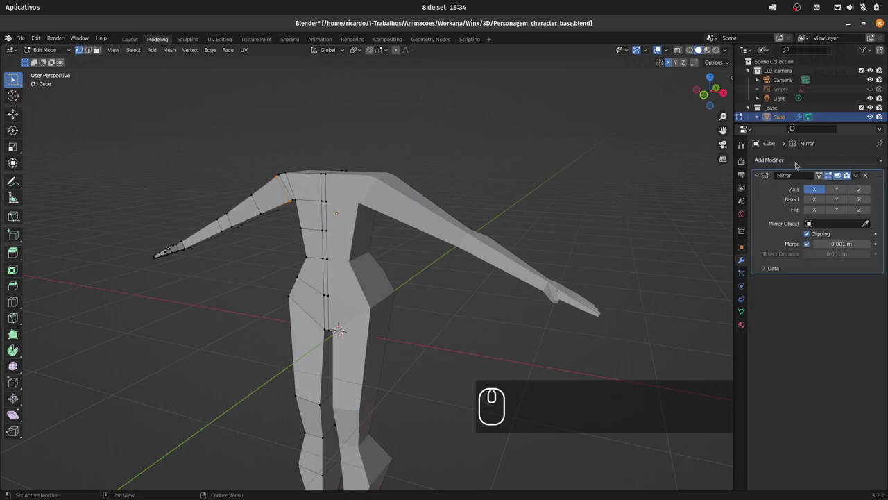
drag(857, 176, 840, 191)
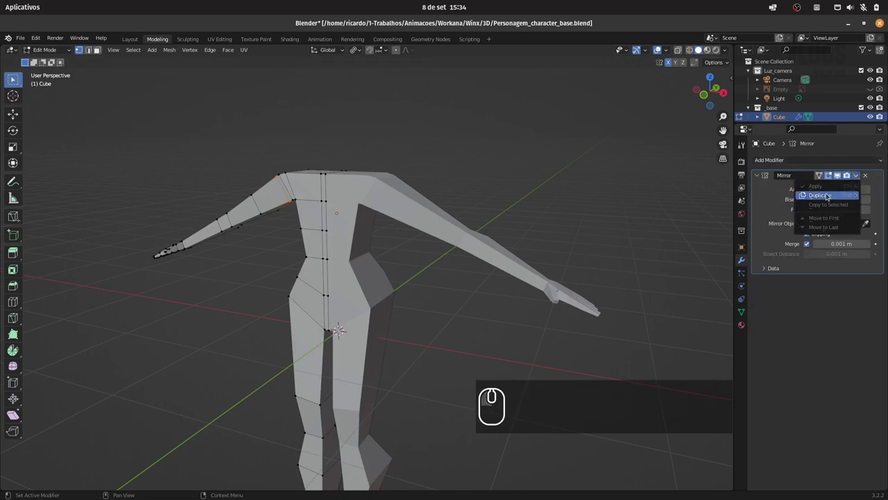
key(Tab)
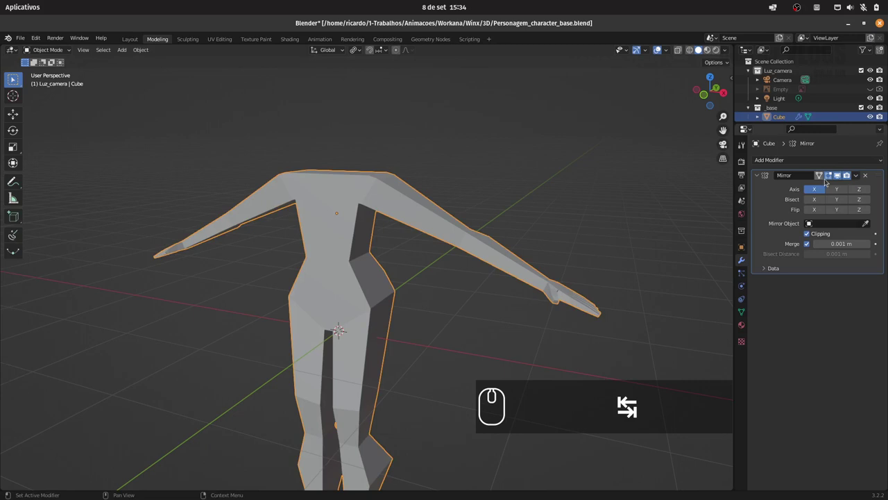
drag(861, 177, 824, 189)
key(ctrl+z)
click(861, 179)
click(837, 188)
double_click(805, 168)
click(731, 332)
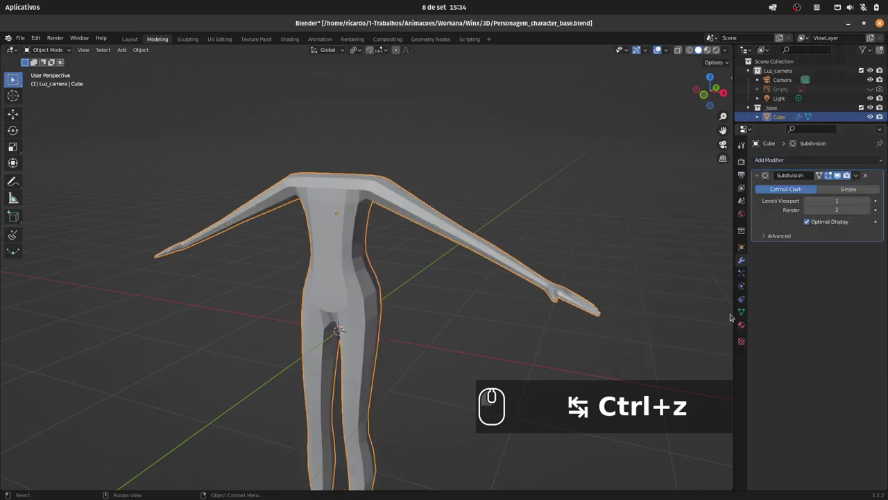
- Add a Multires modifier, subdivide several levels and adjust the sculpt level
click(869, 178)
click(835, 161)
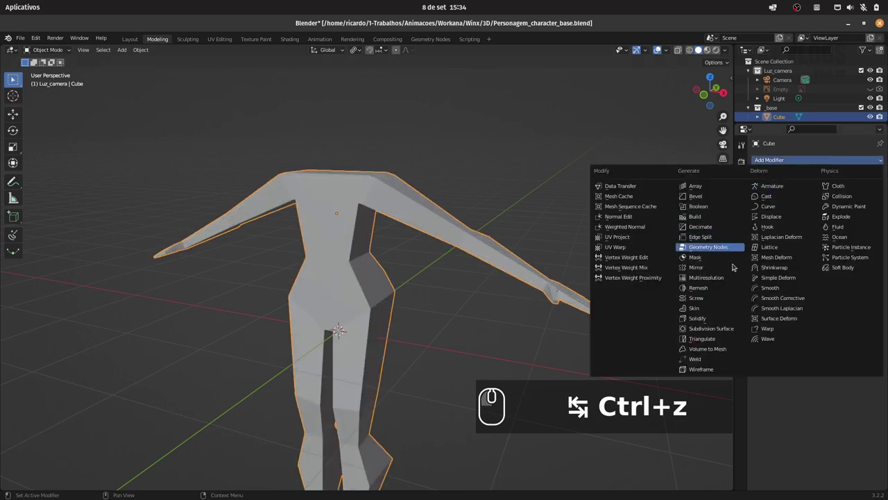
click(728, 279)
click(806, 258)
double_click(807, 259)
double_click(808, 193)
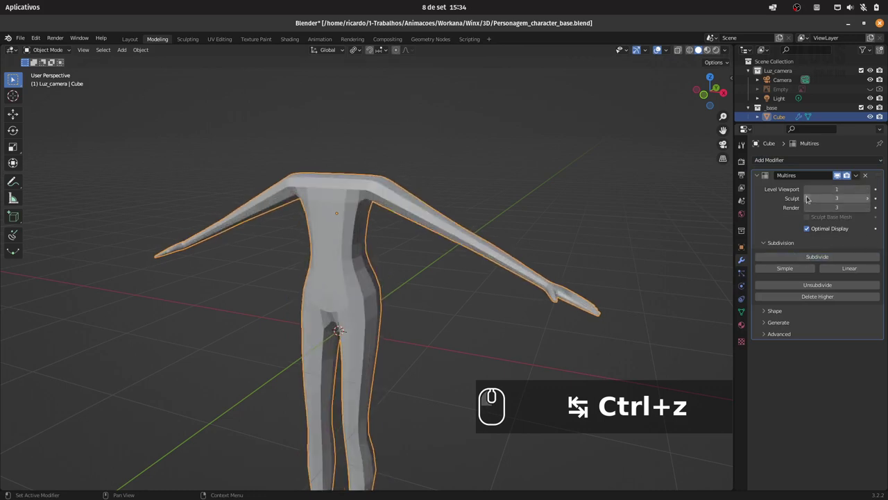
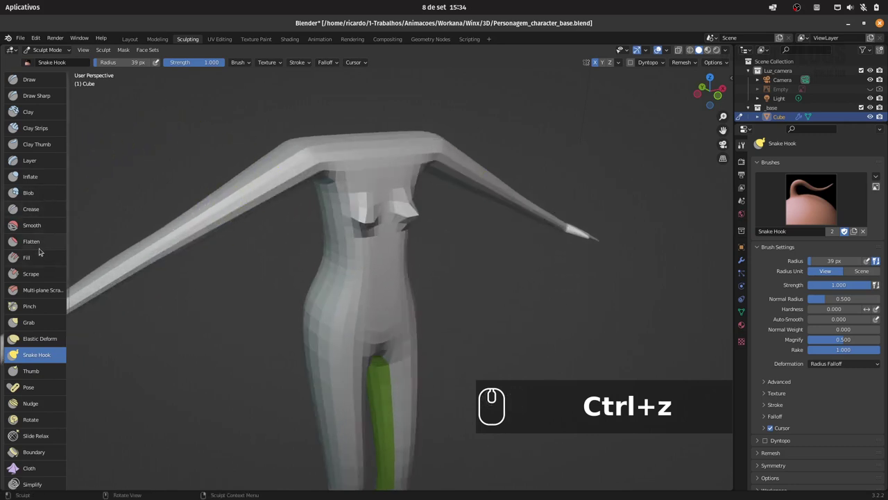
- Pick the Snake Hook brush to pull out breast shapes on the chest
click(43, 113)
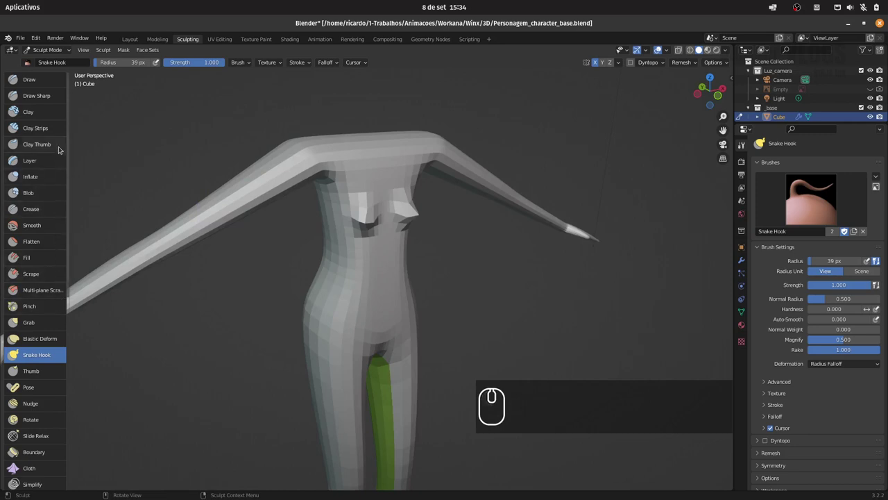
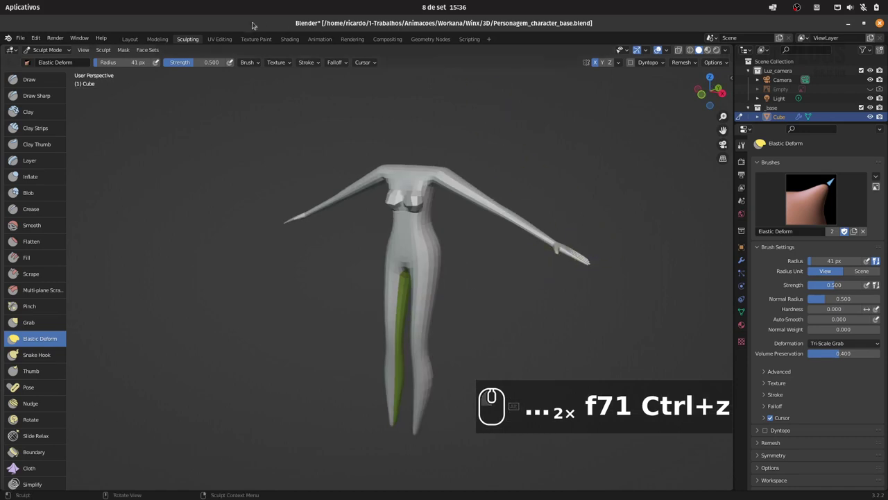
- Return to Layout, save the file and orbit around the sculpted body to look it over
click(134, 40)
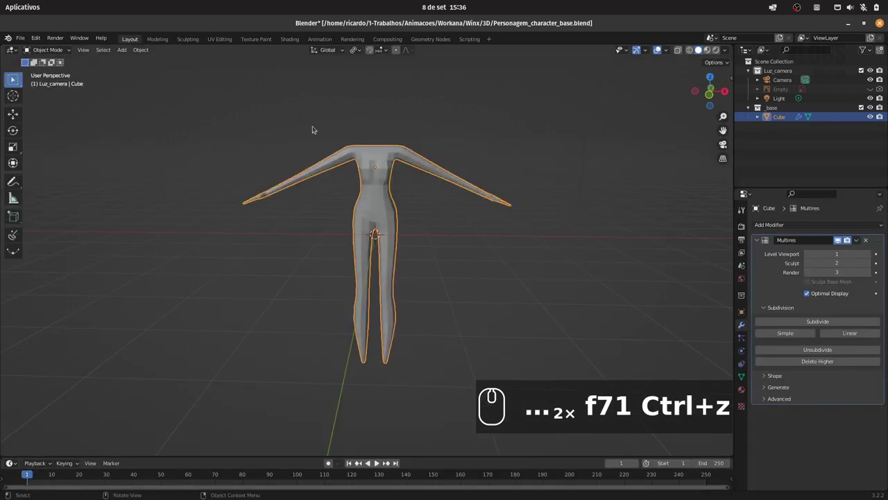
key(ctrl+s)
drag(461, 231, 440, 229)
click(447, 221)
drag(444, 189, 426, 258)
click(426, 254)
drag(435, 240, 538, 220)
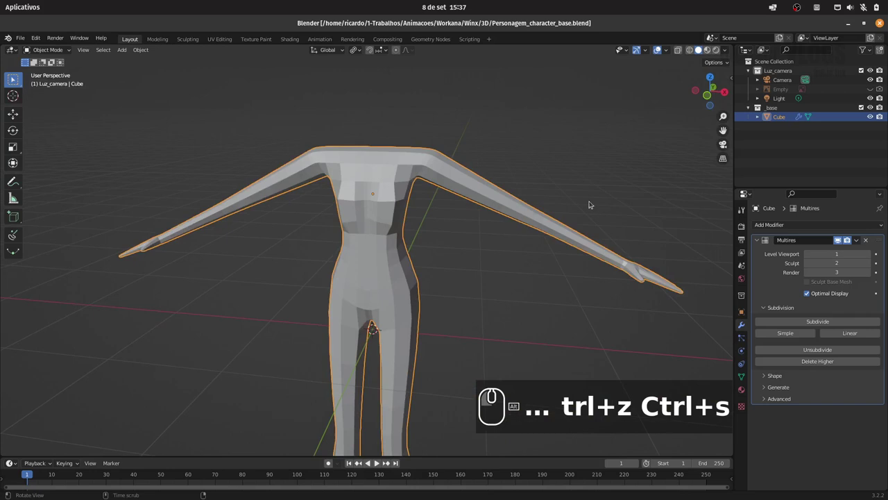
- Zoom in and frame the bottom ends of both legs in the viewport
click(196, 45)
click(190, 40)
click(135, 43)
drag(480, 262, 490, 191)
drag(477, 228, 490, 239)
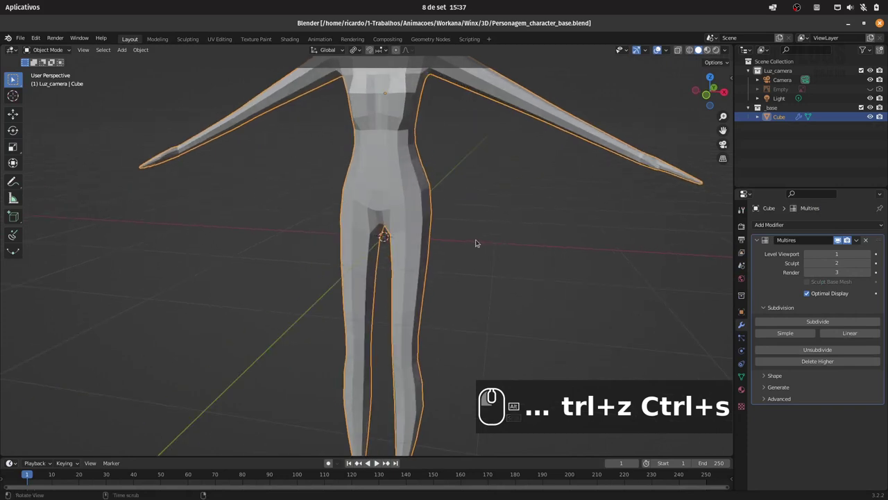
click(459, 261)
drag(460, 291, 469, 281)
drag(474, 207, 524, 257)
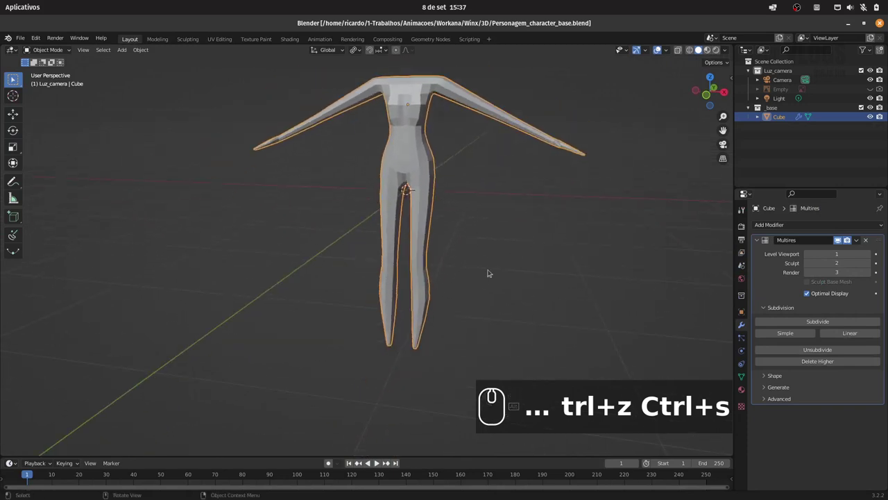
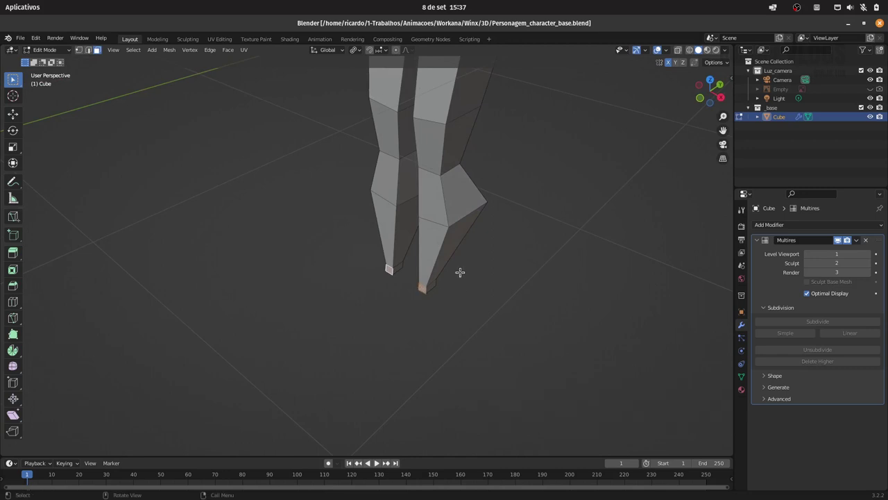
- Extrude the leg-end faces forward along Y to form feet
key(e)
key(y)
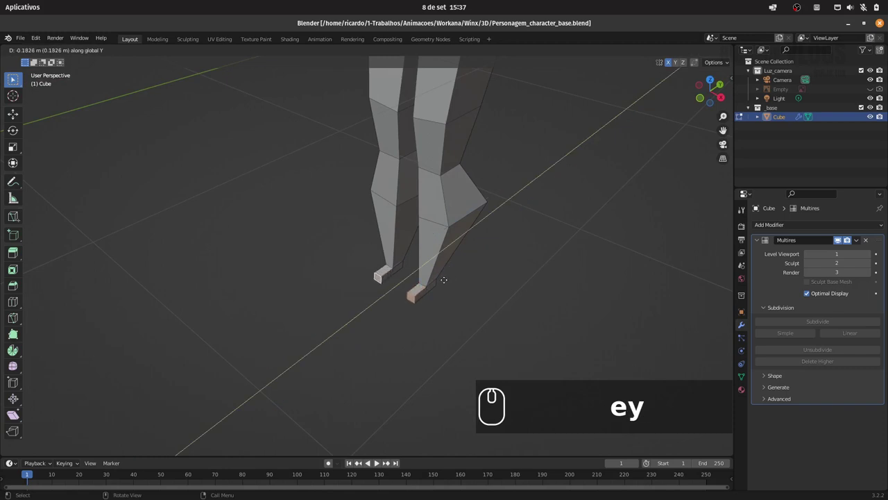
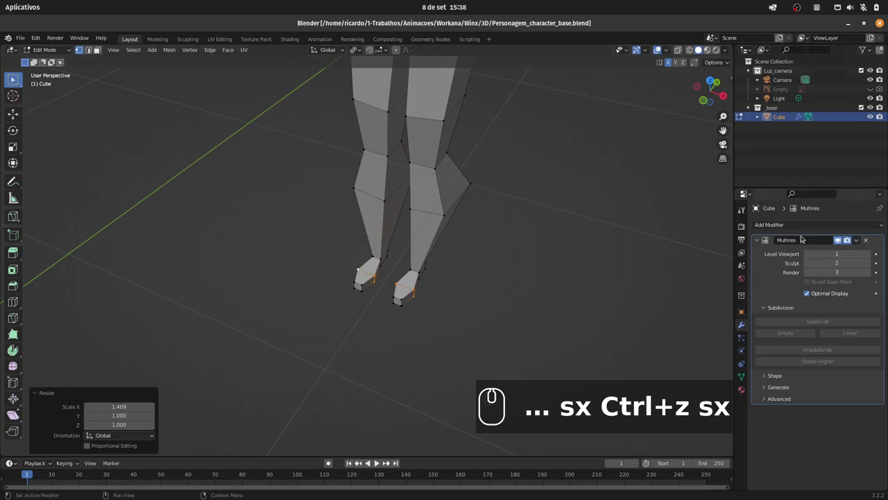
- Return the body to Object Mode and orbit around the legs to view the new feet
click(875, 257)
click(873, 258)
key(Tab)
drag(556, 164, 571, 229)
drag(538, 236, 514, 225)
drag(509, 220, 508, 259)
drag(491, 242, 479, 230)
- Raise the Multires viewport level to 3 and view the smoothed feet side-on
click(476, 238)
drag(470, 232, 477, 231)
drag(512, 248, 510, 241)
drag(524, 250, 490, 221)
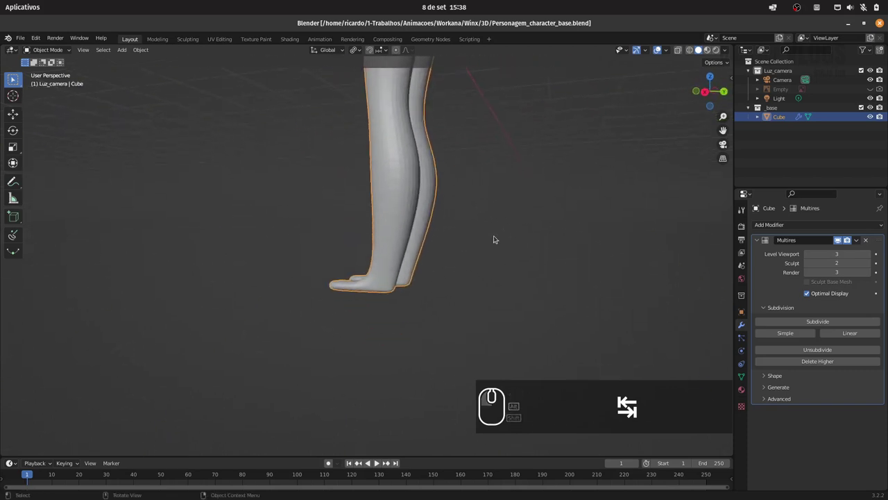
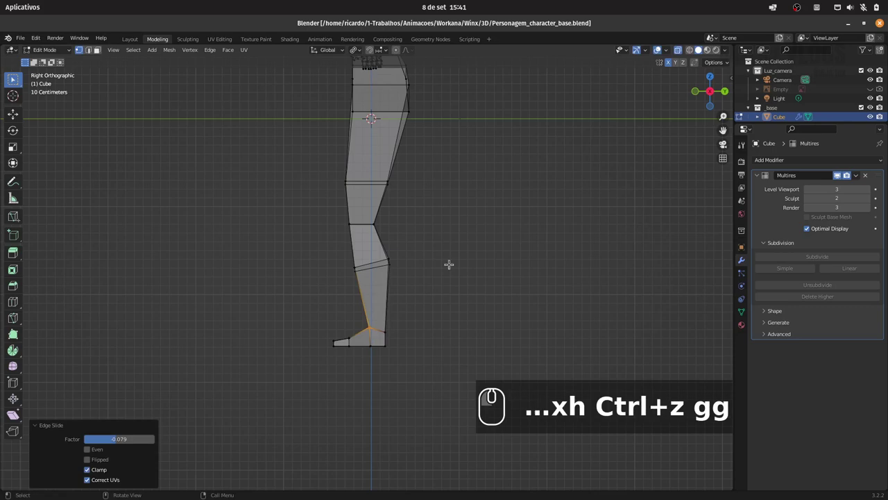
- Undo the last ankle edge edit and switch back to sculpting the legs
key(ctrl+z)
click(193, 40)
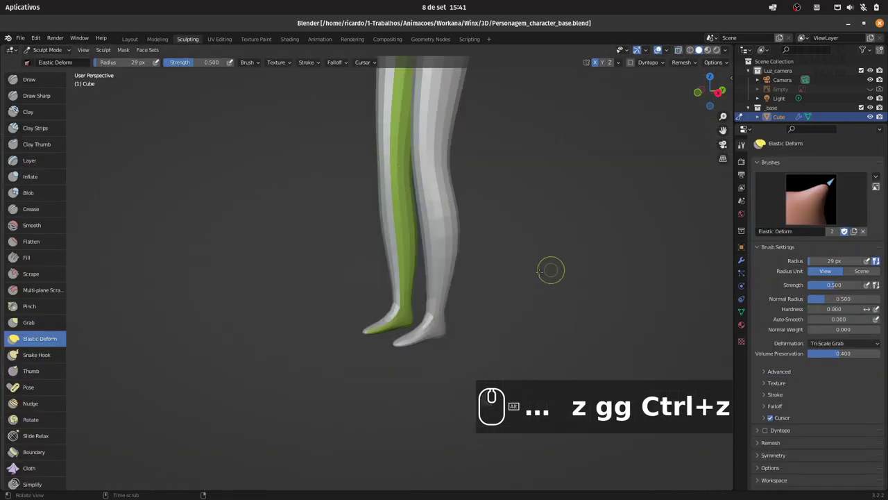
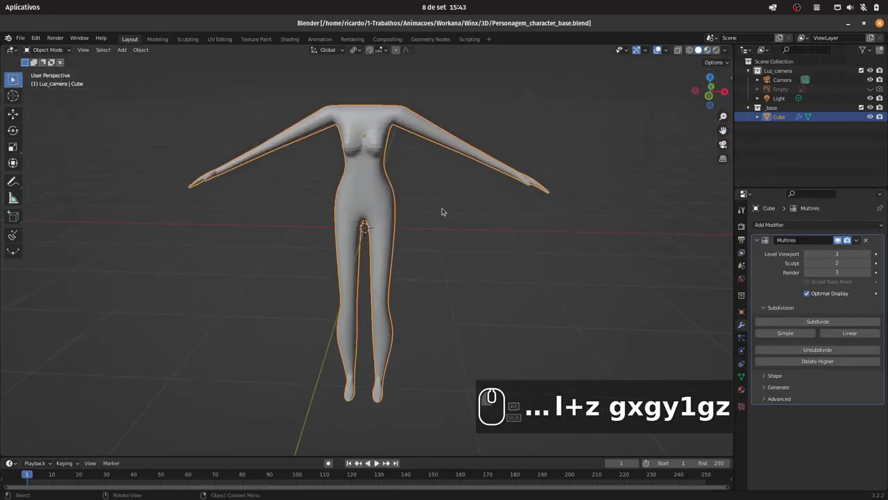
- Save the character file and lower the body's Multires render level to 2
key(ctrl+s)
click(146, 44)
click(149, 49)
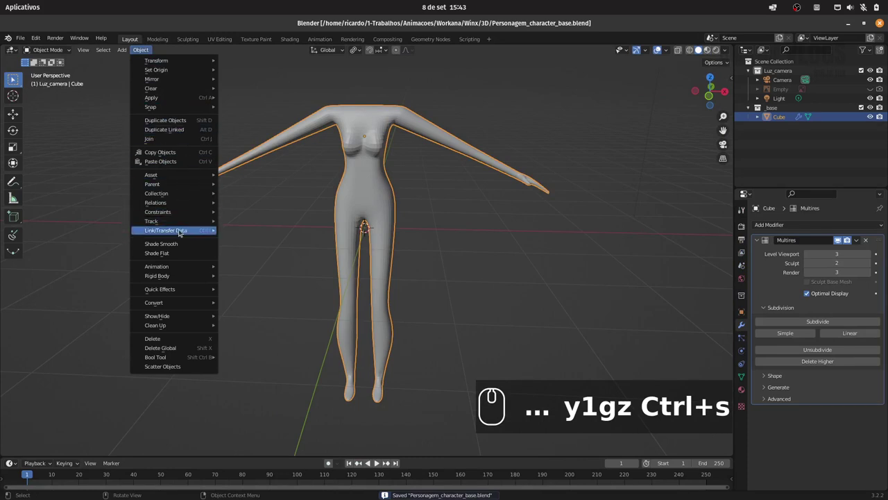
click(178, 244)
drag(484, 201, 487, 200)
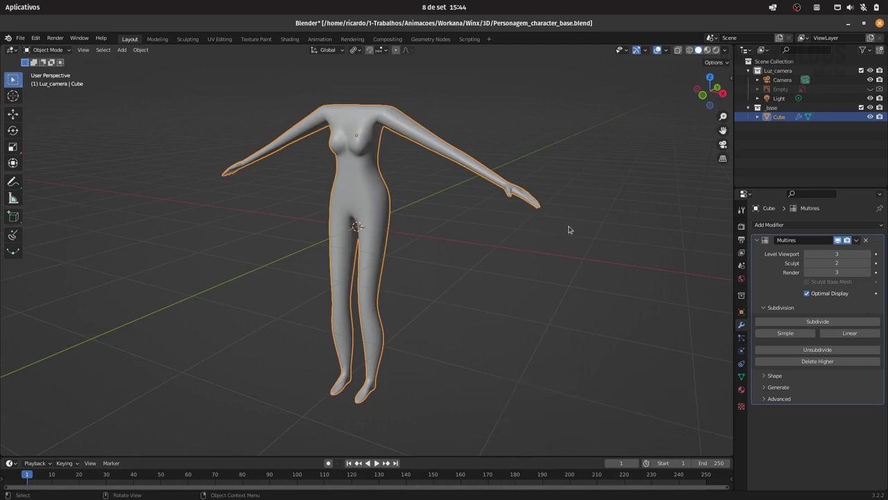
click(811, 277)
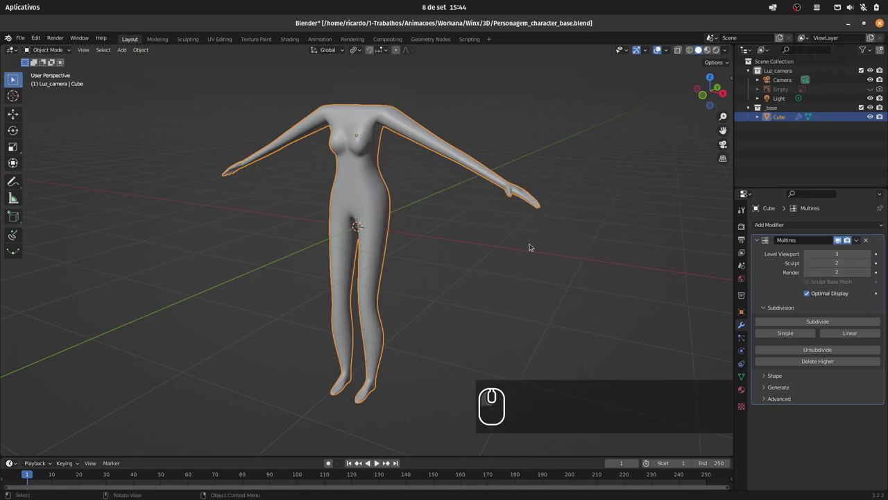
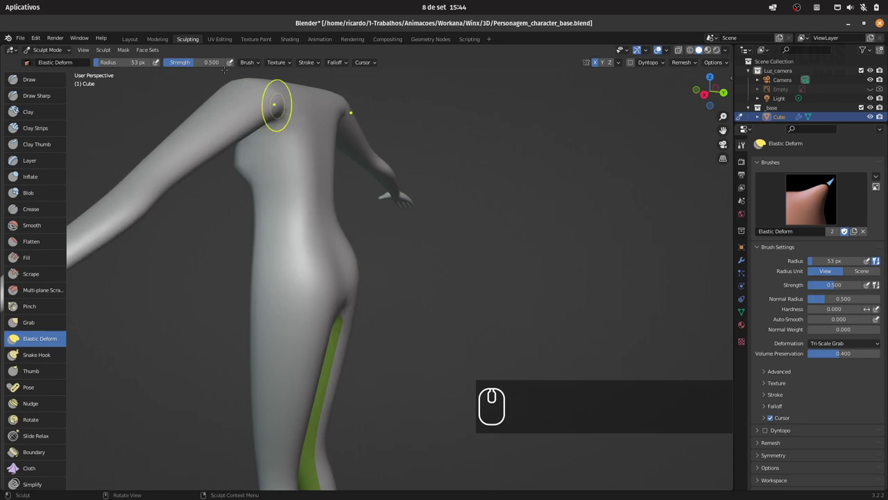
- Raise the body's Multires sculpt level to 3 and return to sculpting it
click(137, 41)
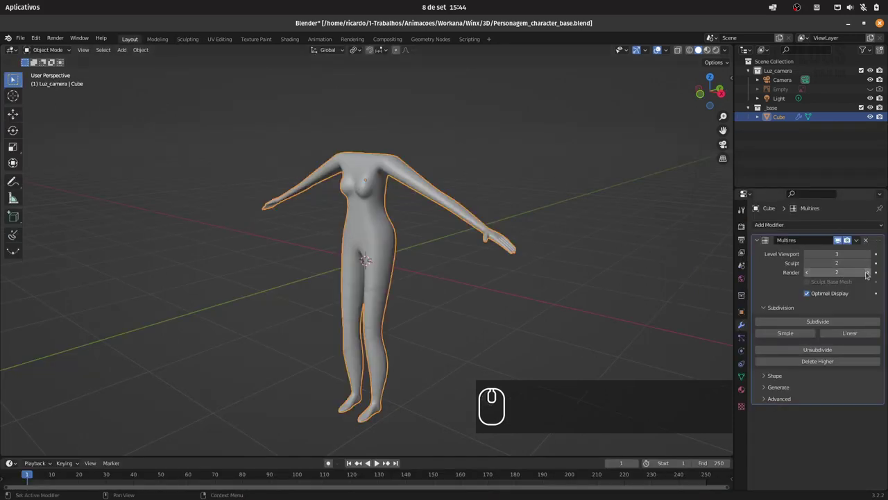
click(872, 264)
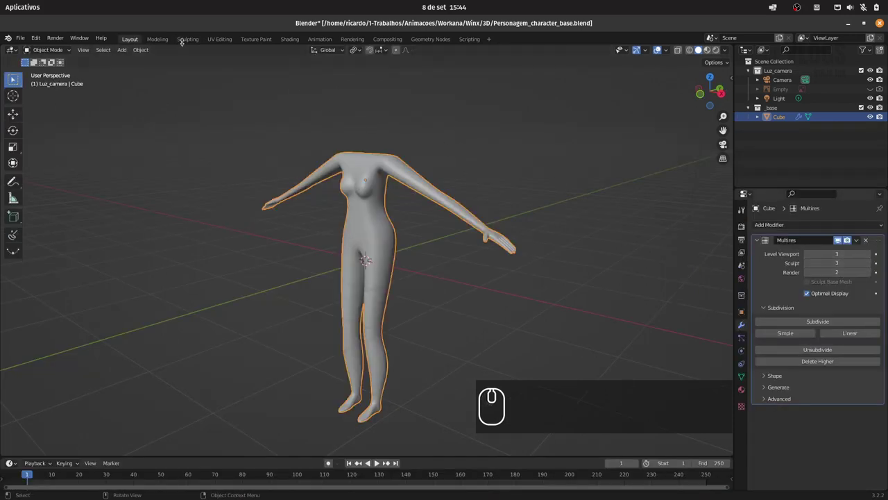
click(191, 39)
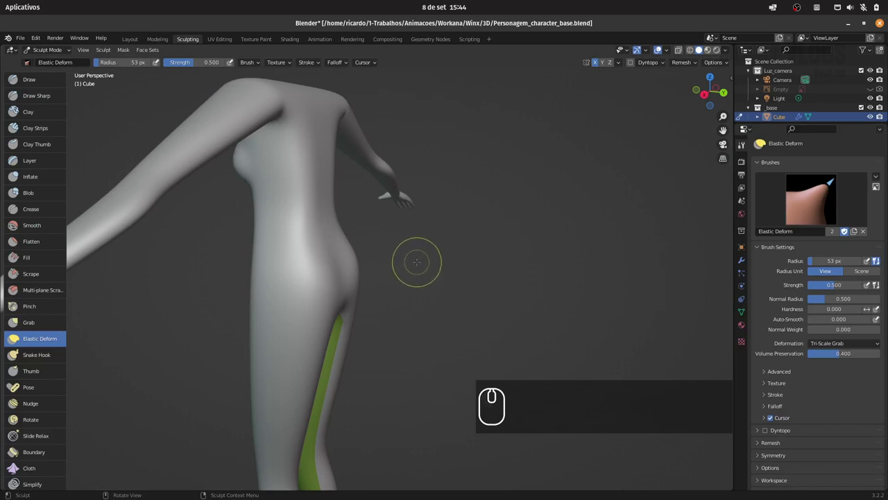
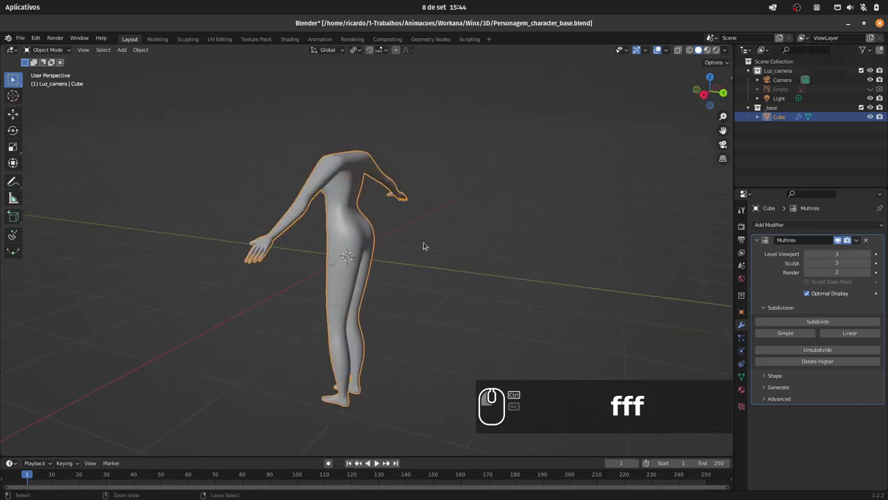
- Undo several strokes and continue shaping the figure, ending front-on in Object Mode
key(ctrl+z)
key(ctrl+z)
key(ctrl+z)
key(ctrl+z)
key(ctrl+z)
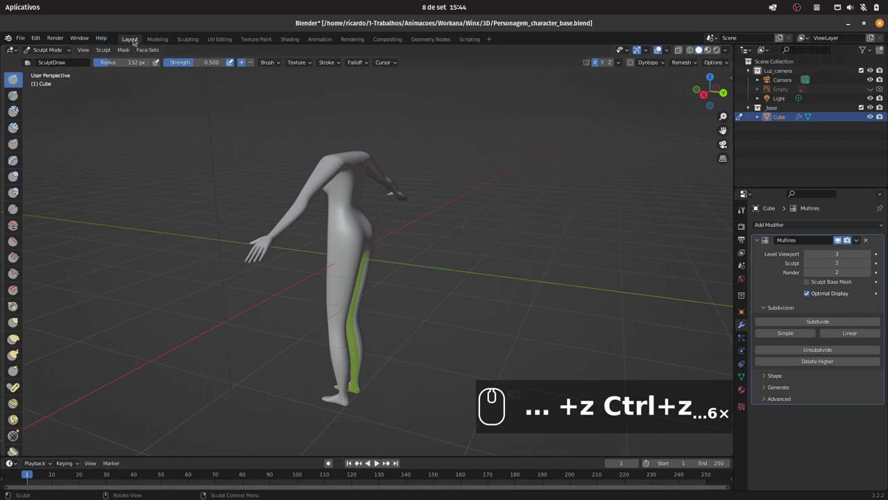
drag(60, 50, 424, 248)
key(alt+a)
drag(427, 245, 405, 247)
drag(409, 252, 418, 275)
click(413, 271)
drag(413, 254, 483, 229)
click(443, 223)
click(441, 216)
- Save the file and open the scene Light's point-light settings
key(ctrl+s)
click(787, 99)
click(746, 351)
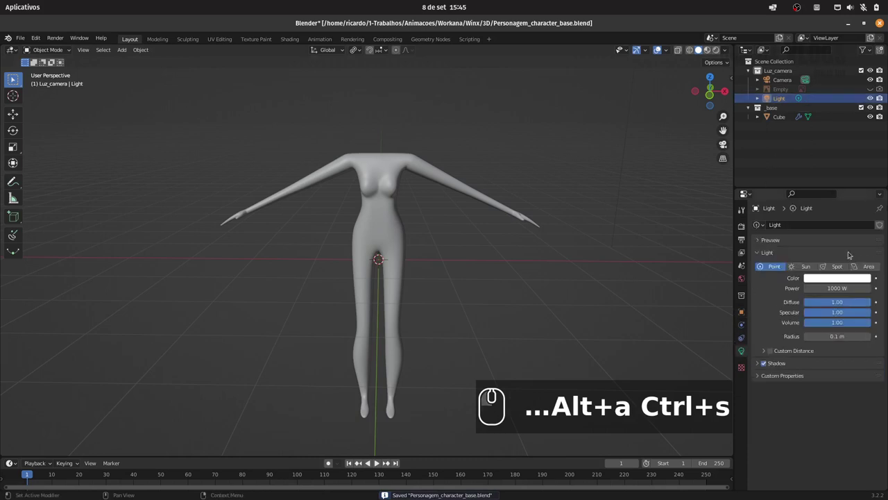
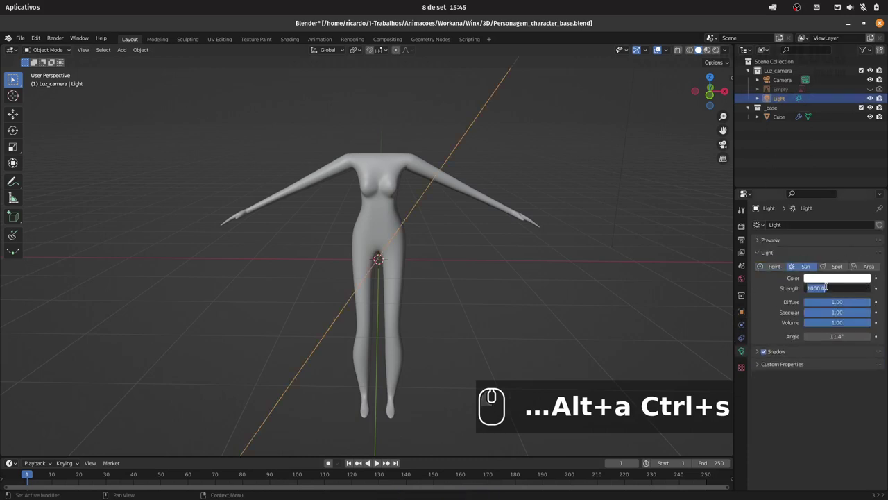
- Set the sun's strength to 3 and enable Ambient Occlusion and Screen Space Reflections in Render settings
key(3)
key(Return)
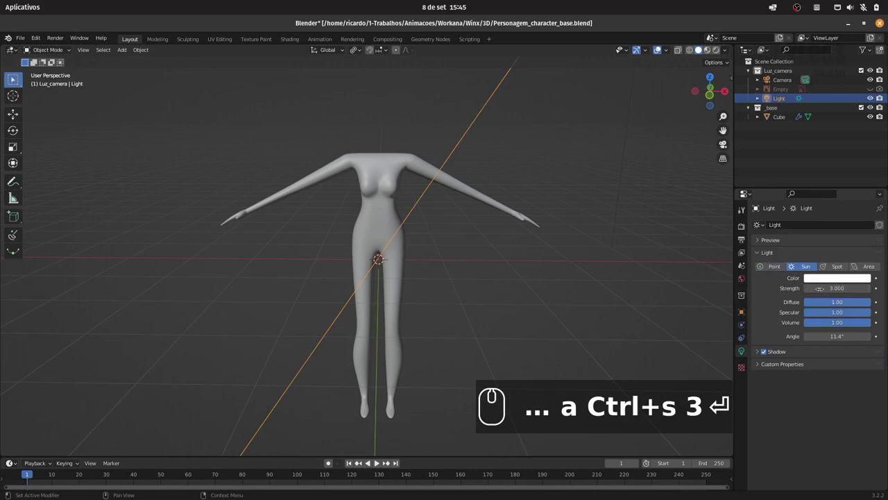
click(744, 229)
double_click(766, 293)
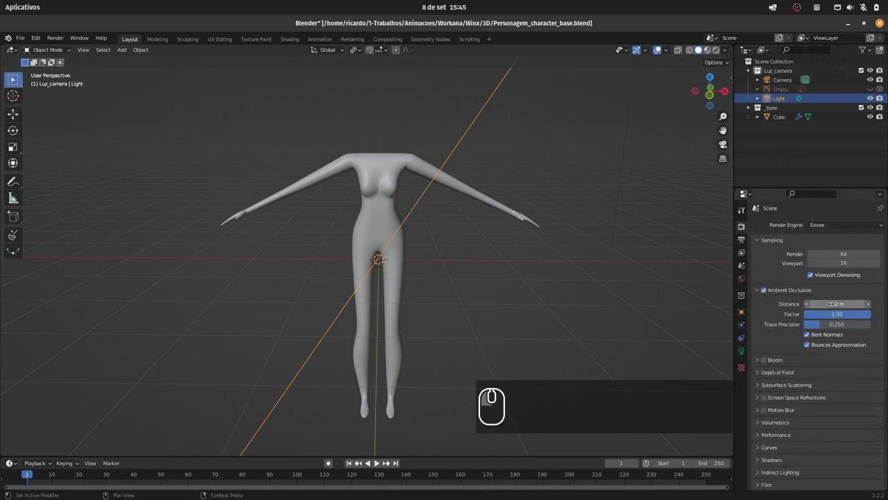
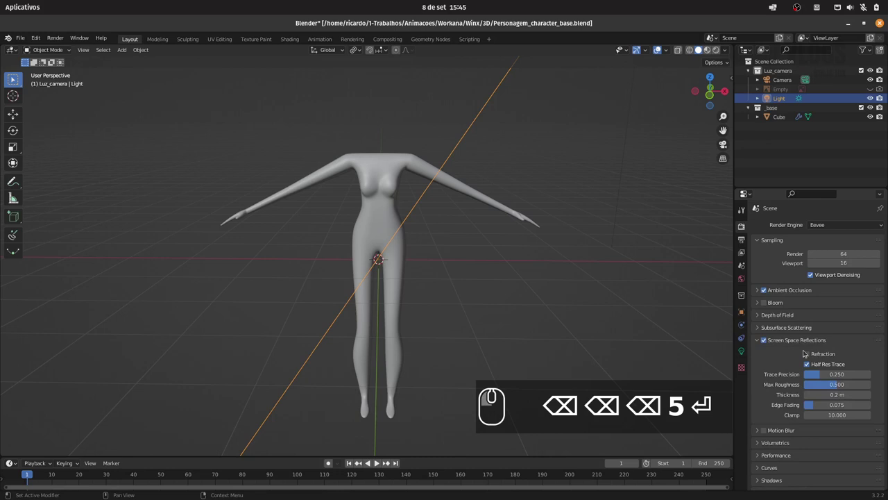
click(814, 357)
click(811, 367)
click(762, 344)
click(776, 405)
click(814, 443)
drag(756, 394, 799, 402)
drag(769, 454, 727, 309)
- Rotate the sun 26.7° on X so it aims at the body
drag(564, 137, 503, 193)
key(7)
key(r)
key(z)
click(441, 286)
drag(502, 281, 446, 222)
key(r)
key(x)
key(x)
click(507, 197)
key(0)
click(530, 141)
text(5 ⏎ 7rzrxx01)
click(554, 136)
- Switch the viewport shading so the figure appears brightly lit
click(712, 56)
click(711, 51)
click(728, 52)
click(680, 97)
click(676, 108)
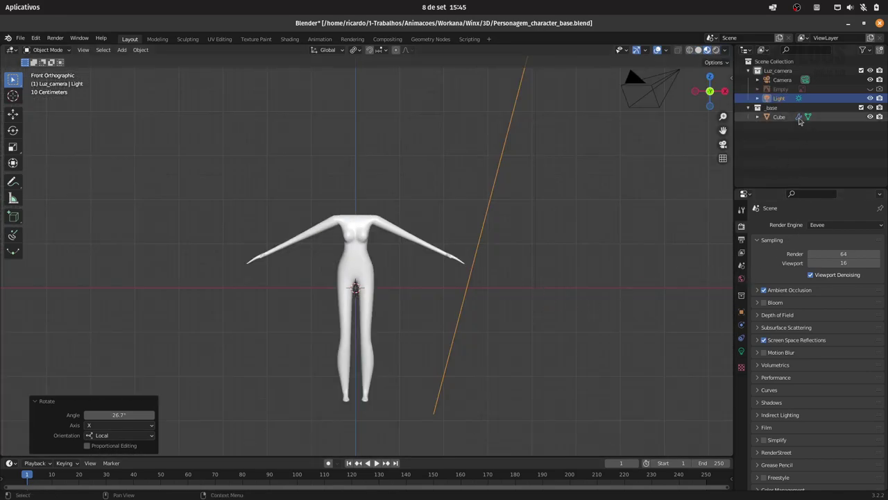
- Lighten the world background colour in World properties
double_click(730, 53)
click(747, 280)
click(835, 290)
click(836, 287)
drag(866, 203, 837, 189)
- Change the render engine to Cycles and check the lit figure in the viewport
click(746, 229)
double_click(768, 428)
click(818, 406)
click(730, 53)
click(681, 108)
drag(479, 262, 485, 233)
drag(494, 237, 476, 250)
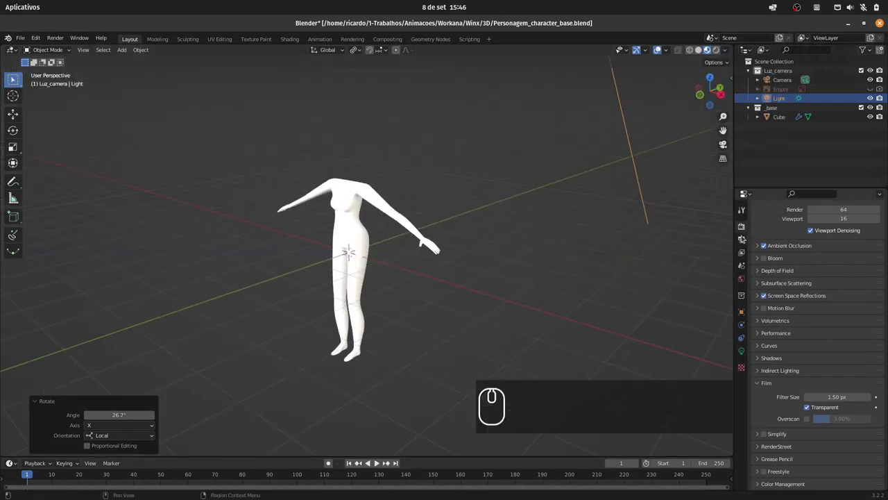
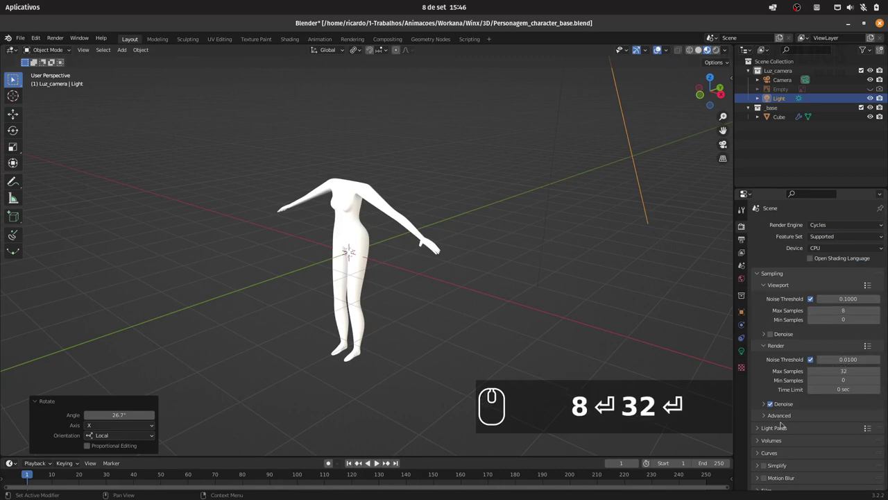
- Enable the Denoising Data pass and add a compositor Denoise node between Render Layers and Composite
click(745, 254)
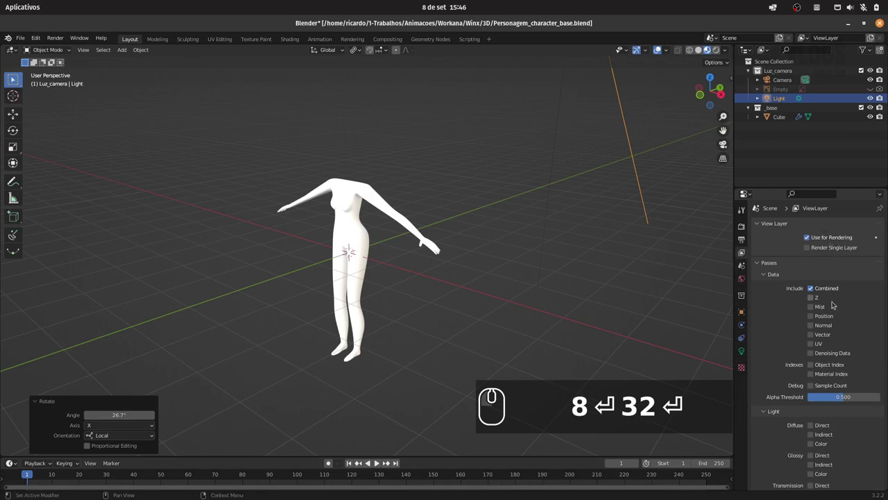
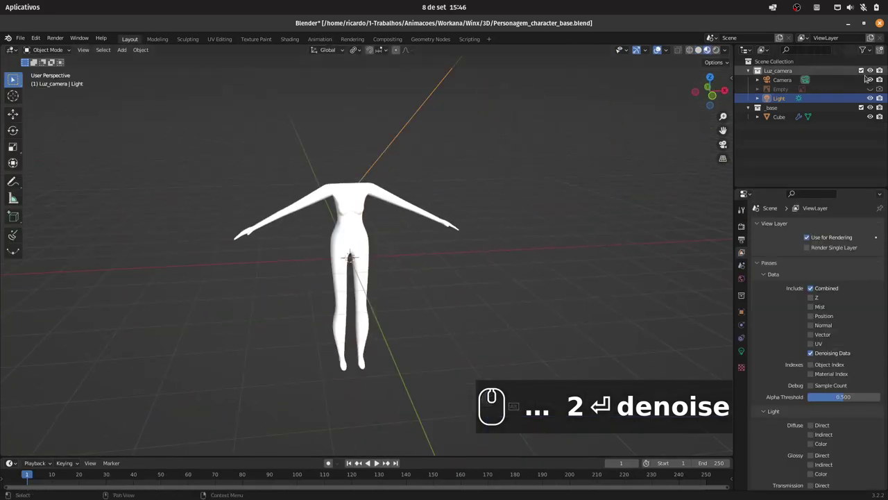
click(873, 93)
text(2 ⏎ denoise)
click(399, 205)
text(1)
- Bring up the body's material nodes in the Shading workspace
click(295, 42)
drag(511, 161, 511, 168)
click(491, 172)
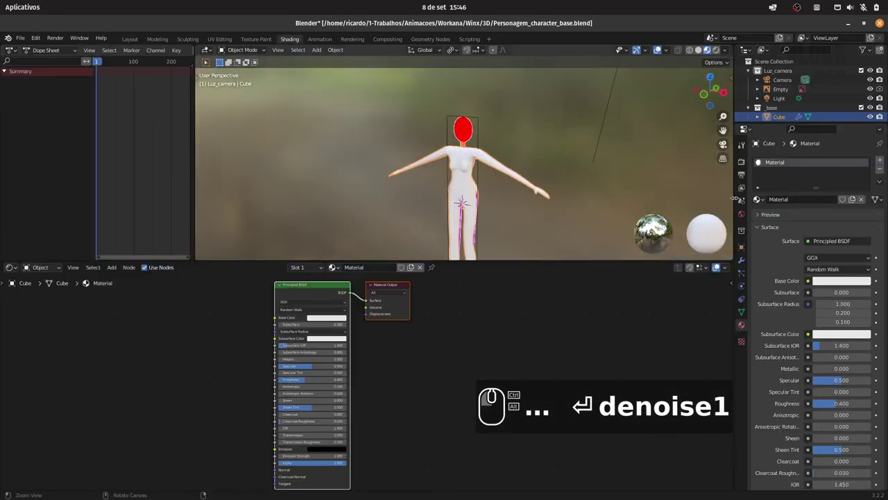
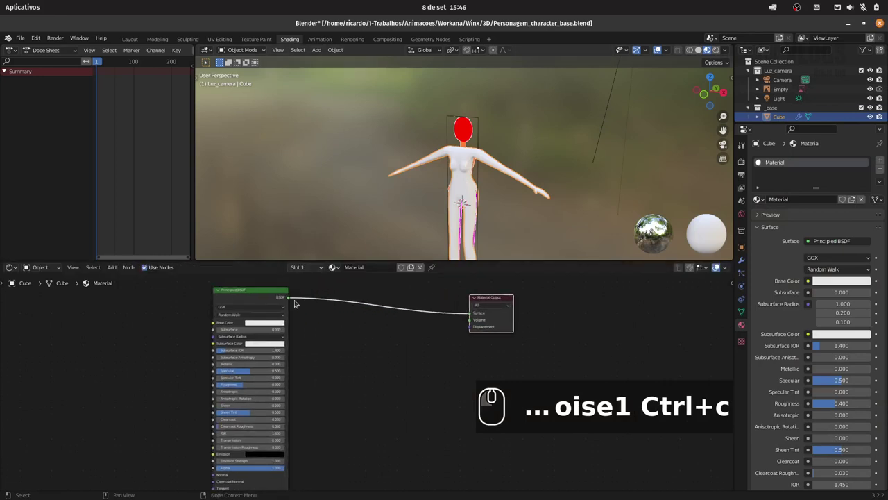
- Delete the Principled BSDF node from the body's material
text(oise1)
click(258, 293)
key(Delete)
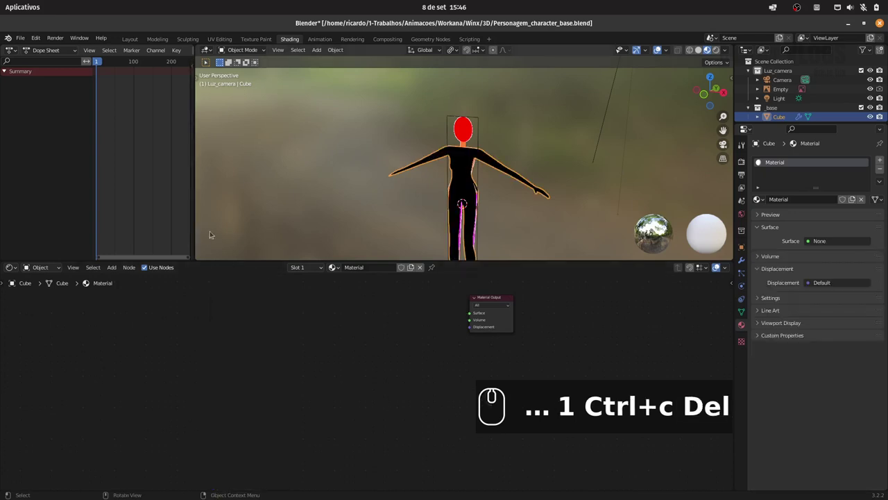
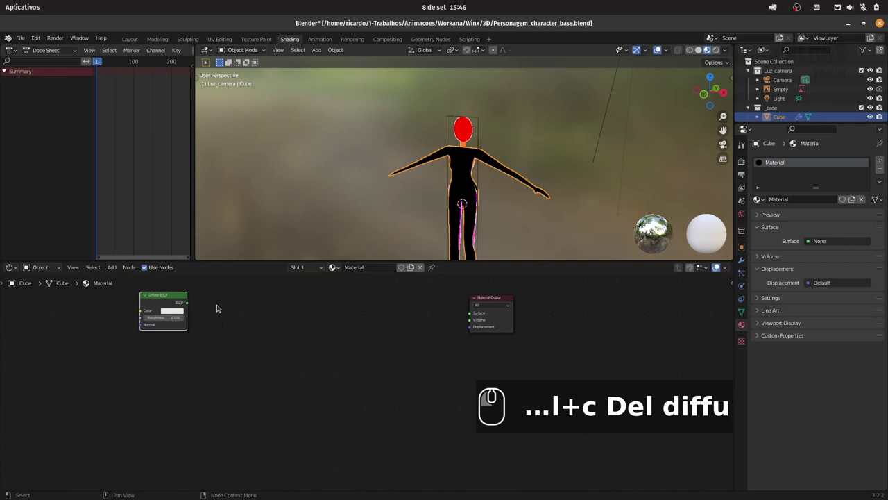
- Add a Diffuse BSDF feeding Material Output and search the Add menu for shader nodes
drag(197, 305, 371, 313)
click(117, 269)
click(119, 281)
text(shader)
key(Escape)
- Check the render engine in Render properties, leaving it on Eevee
click(746, 165)
click(828, 162)
key(Escape)
click(831, 172)
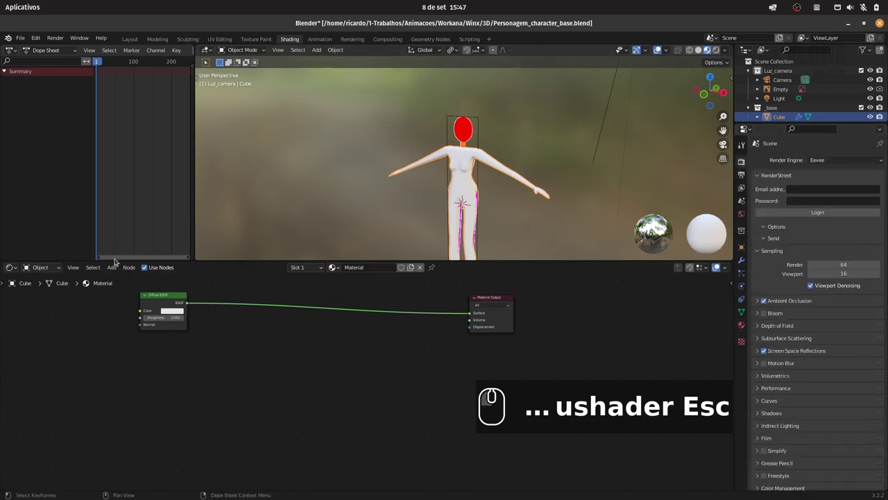
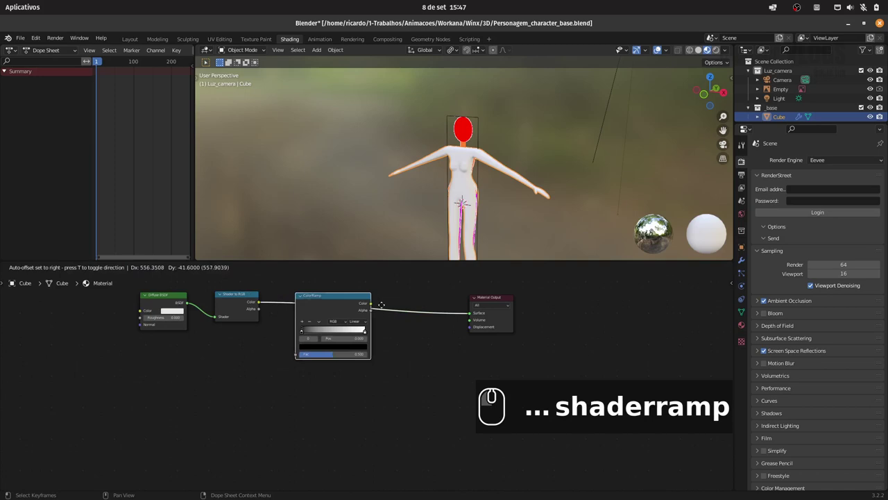
- Set the ColorRamp to Constant interpolation and move its stop to 0.6
click(354, 315)
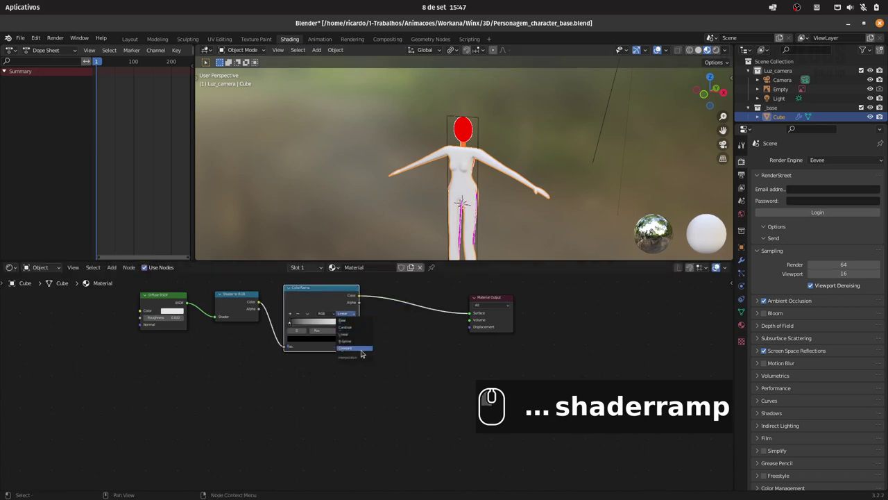
click(366, 351)
drag(357, 327, 328, 323)
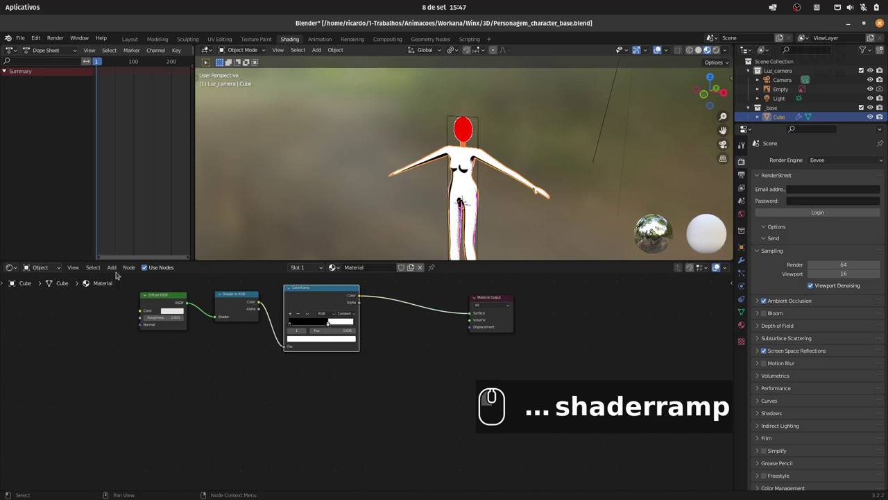
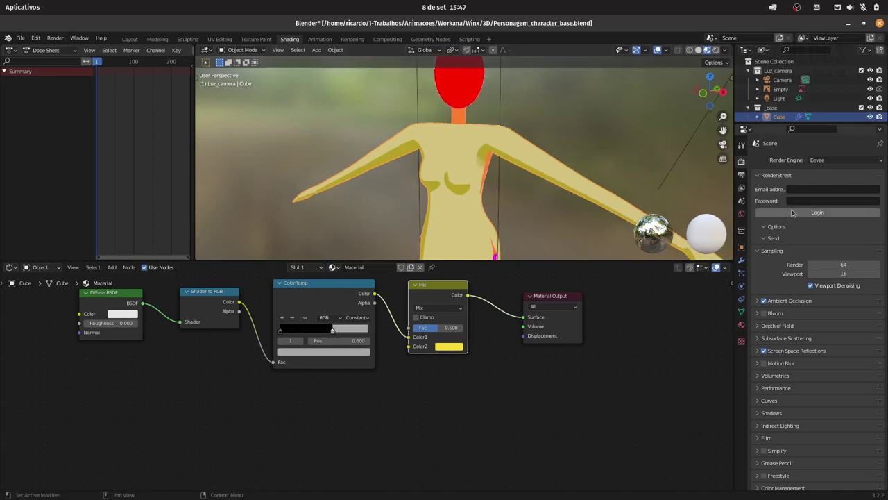
- Switch rendering to Cycles and adjust the yellow Mix node in the shader graph
click(826, 161)
click(829, 196)
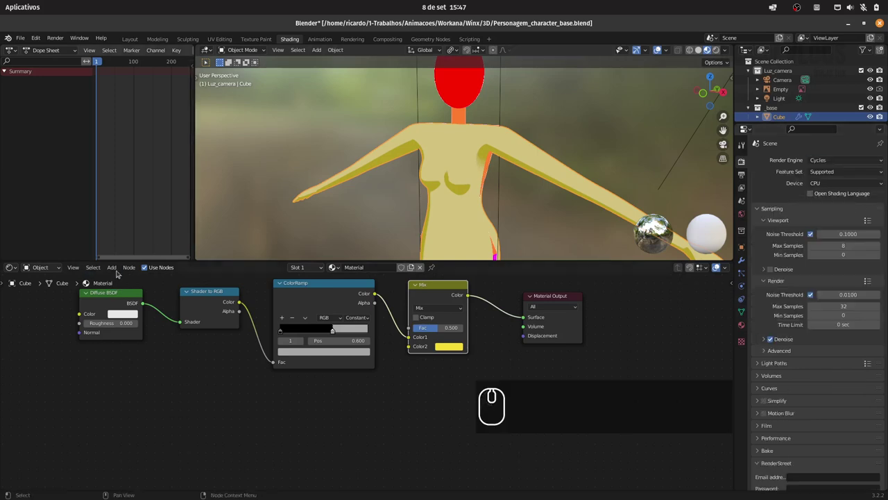
click(551, 313)
click(554, 328)
click(552, 301)
- Duplicate a node and start adding a Toon BSDF from the Add menu
key(shift+d)
click(562, 377)
click(116, 268)
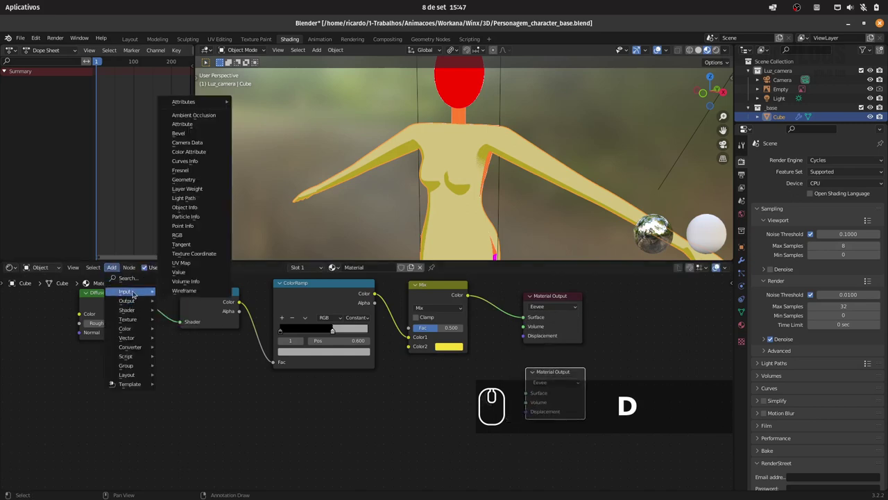
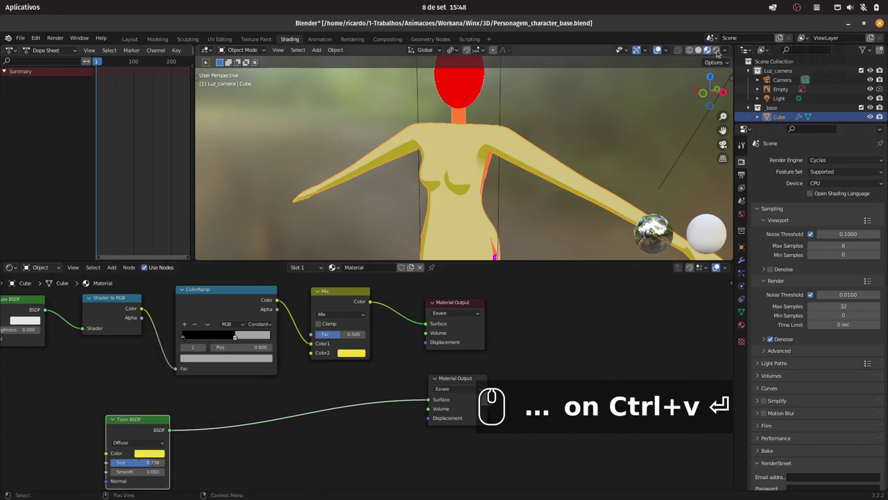
- Preview the body in rendered shading and tune the yellow Toon BSDF, size about 0.54
click(718, 53)
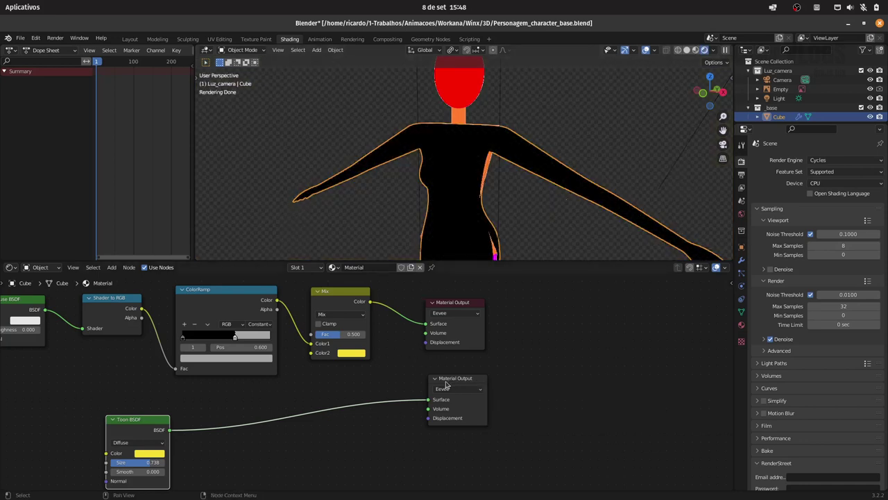
click(462, 384)
click(455, 390)
click(452, 418)
click(462, 381)
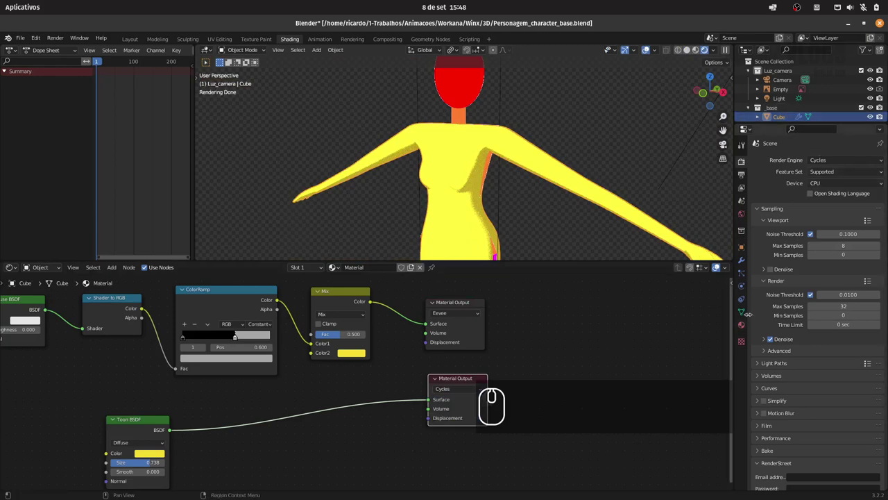
click(747, 253)
click(744, 248)
click(824, 390)
- Finish the toon settings, return to material preview shading and save the file
double_click(785, 385)
click(823, 363)
click(828, 374)
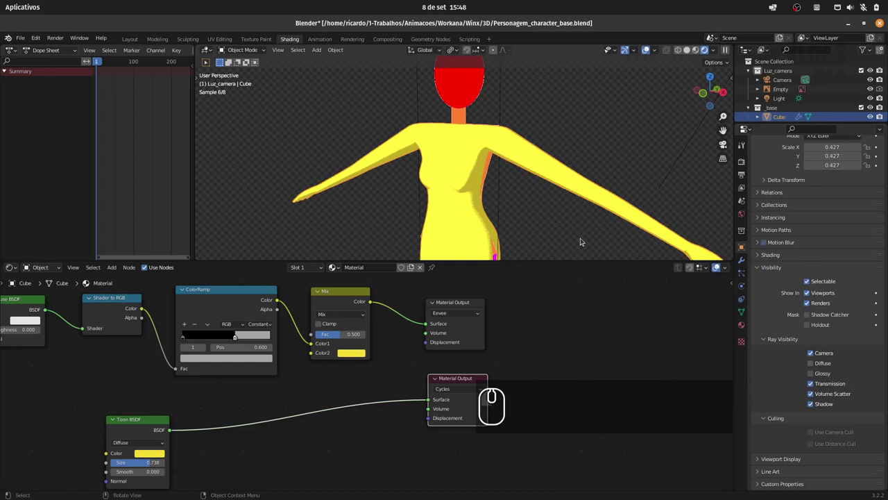
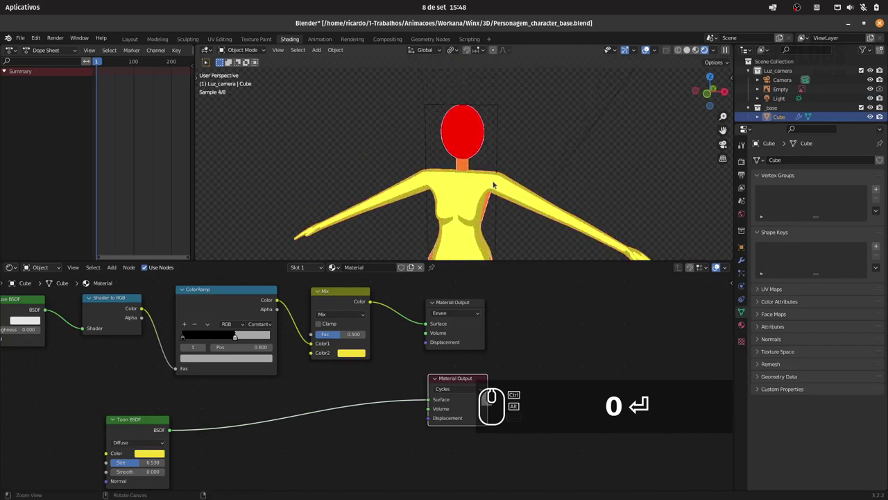
click(697, 52)
key(ctrl+s)
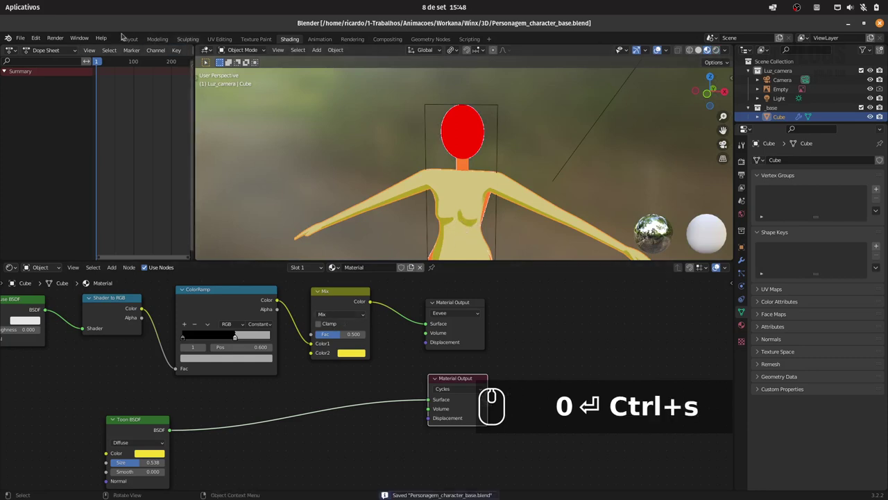
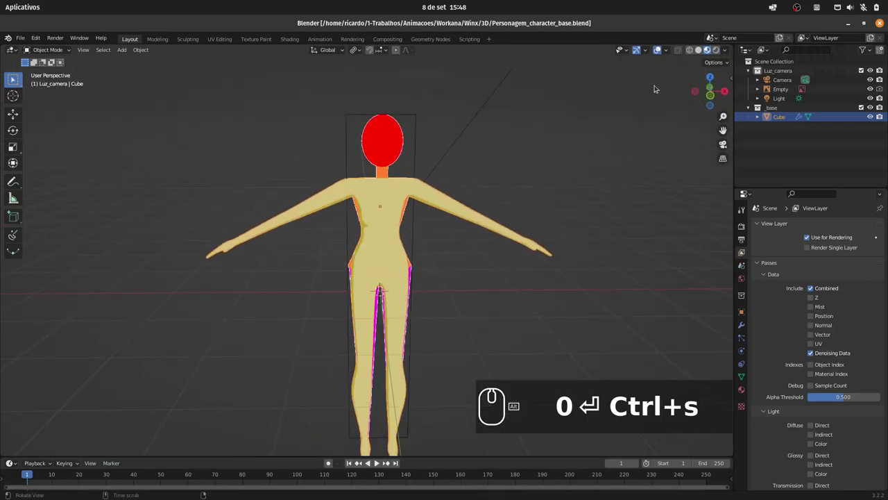
- Check the body in Layout's solid shading, then shift the ColorRamp stop to 0.627
click(298, 43)
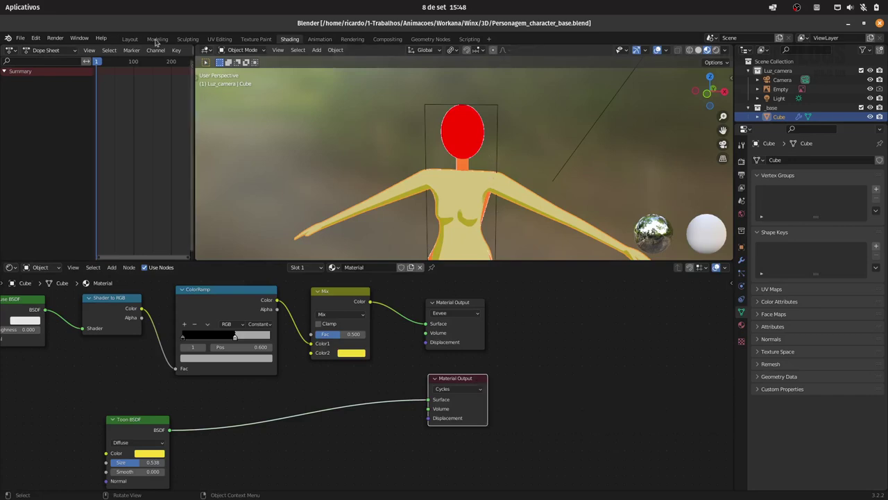
click(136, 40)
click(727, 54)
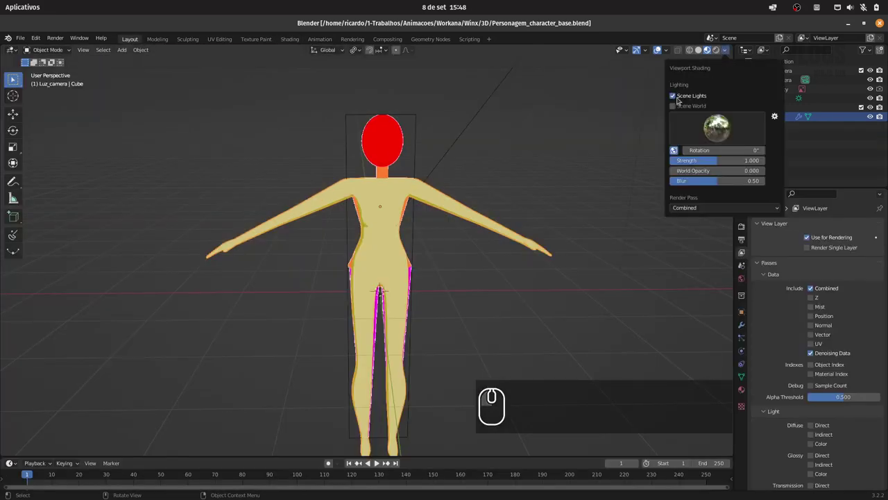
click(676, 104)
click(678, 107)
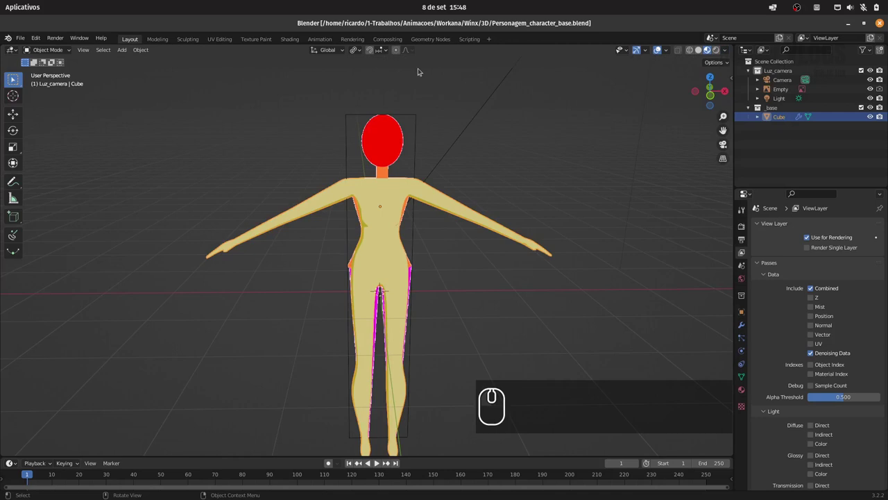
click(295, 42)
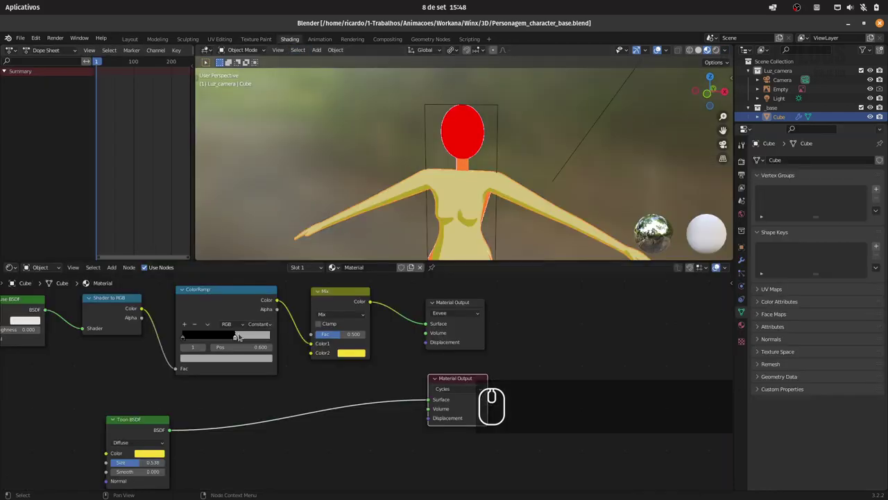
drag(238, 340, 243, 338)
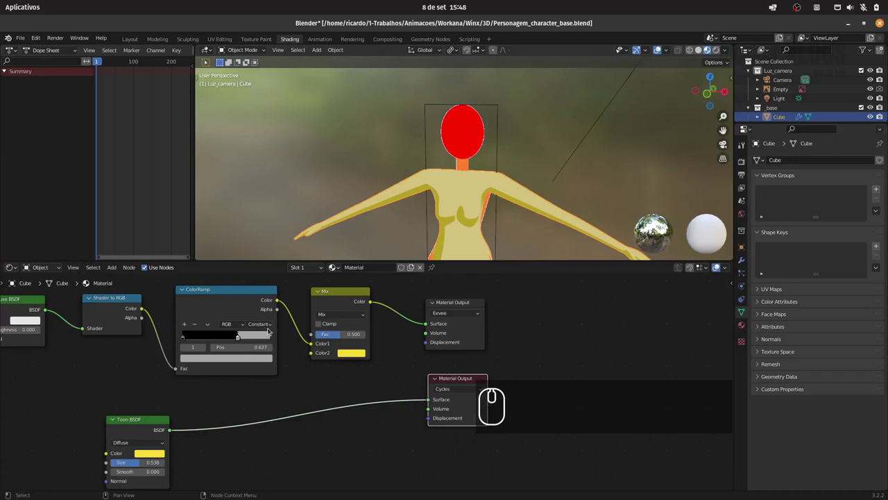
- Back in Layout, set the viewport to plain grey solid shading
click(137, 40)
drag(482, 196, 508, 179)
click(729, 50)
double_click(684, 94)
click(684, 96)
click(684, 97)
- Frame the grey body in front orthographic view
drag(519, 190, 529, 188)
key(1)
drag(424, 172, 411, 231)
key(shift+s)
drag(406, 286, 600, 166)
text(1s)
click(704, 54)
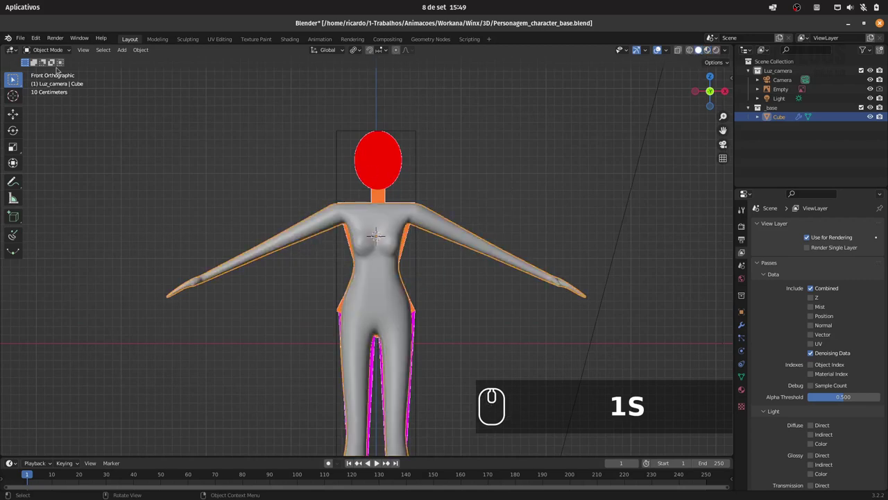
- Add a cube at the chest and scale it down to neck size
click(124, 52)
click(214, 72)
text(s)
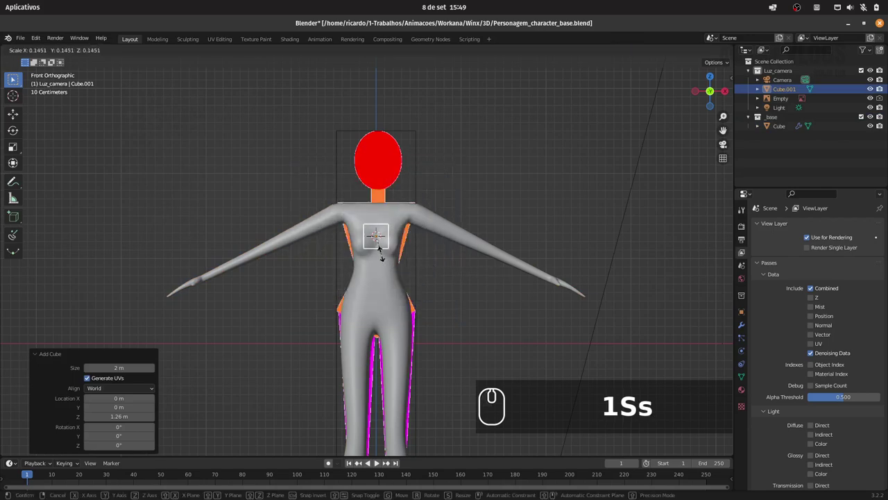
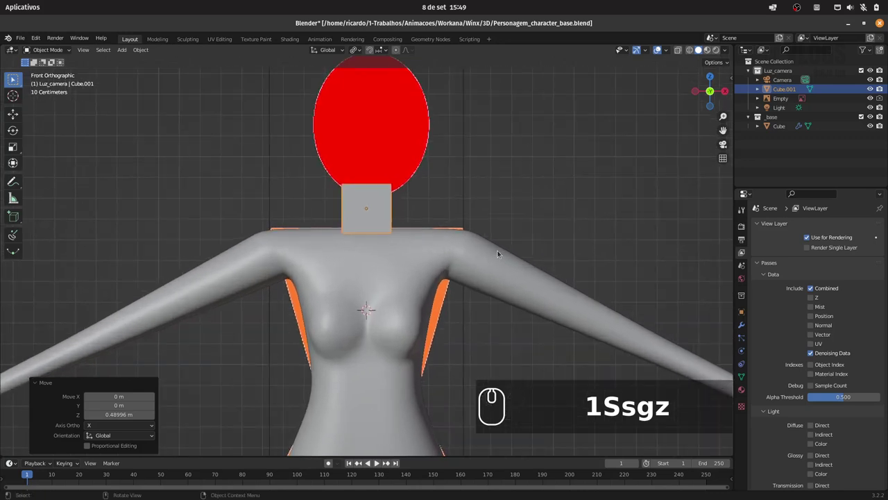
text(s)
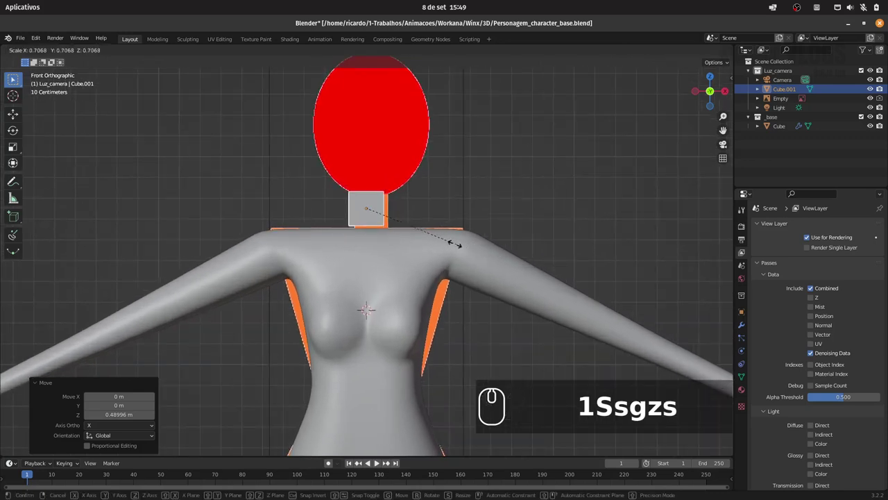
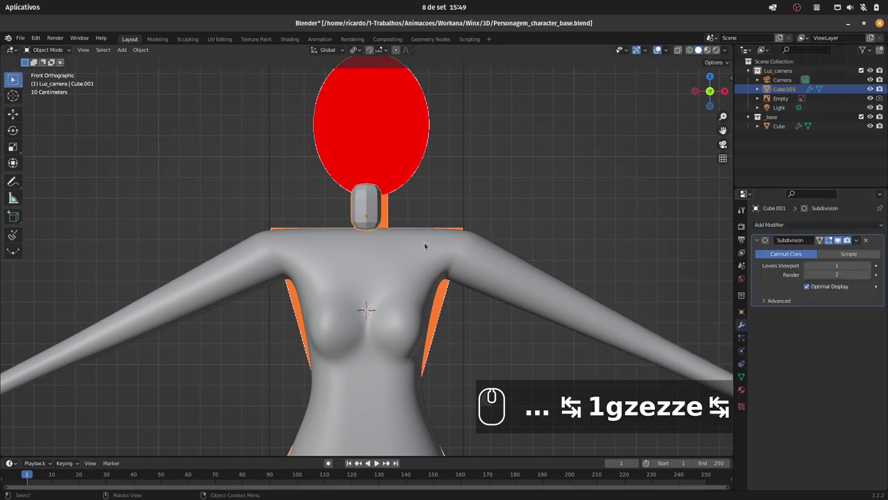
- Edit the cube, extruding its lower vertices down toward the shoulders
key(Tab)
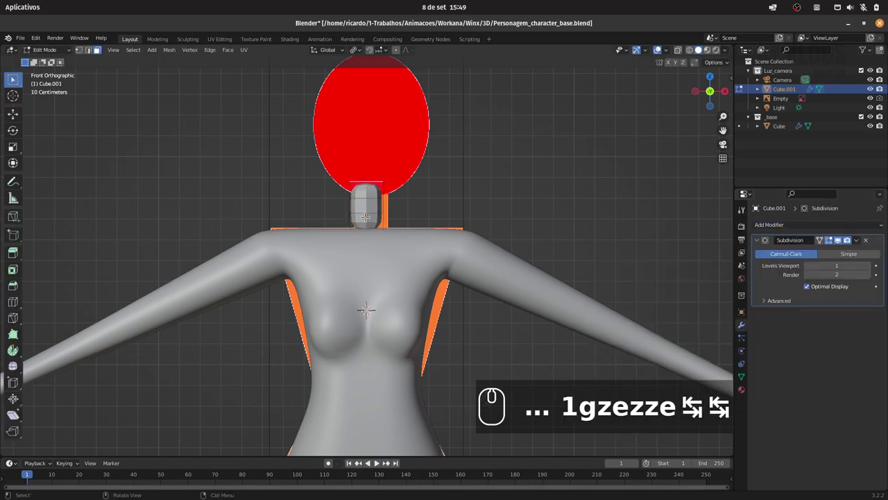
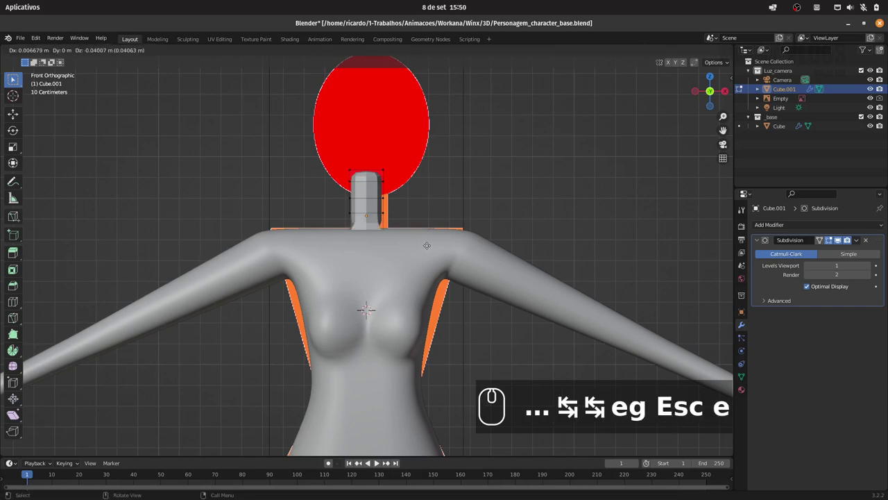
key(Escape)
key(ctrl+z)
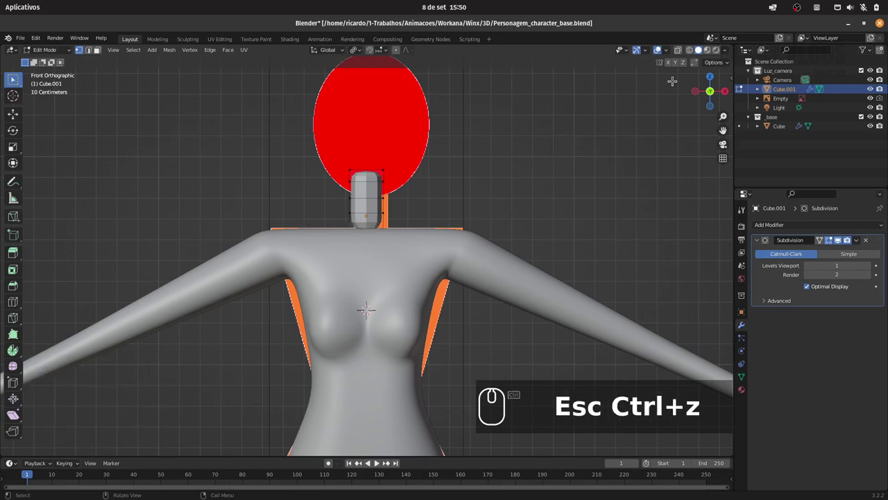
click(680, 50)
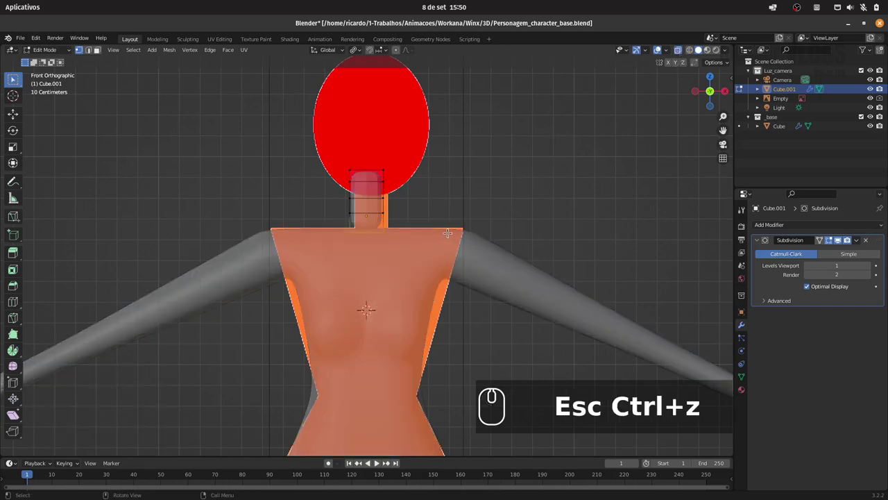
key(e)
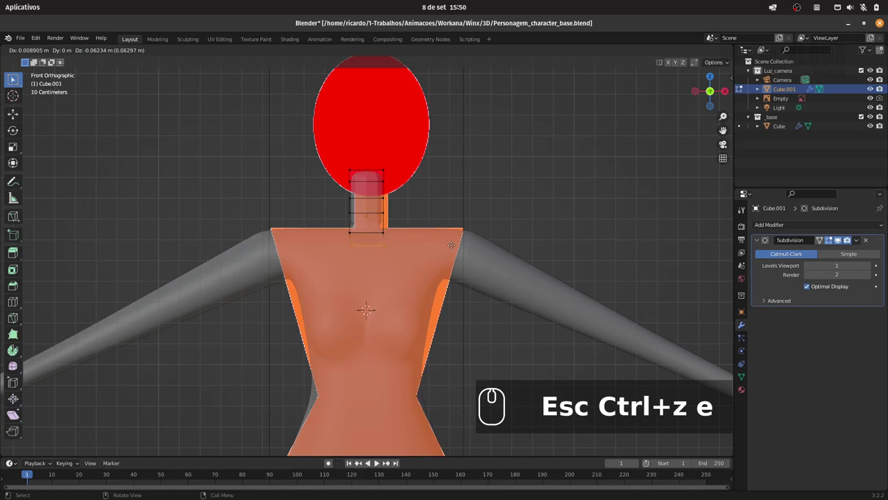
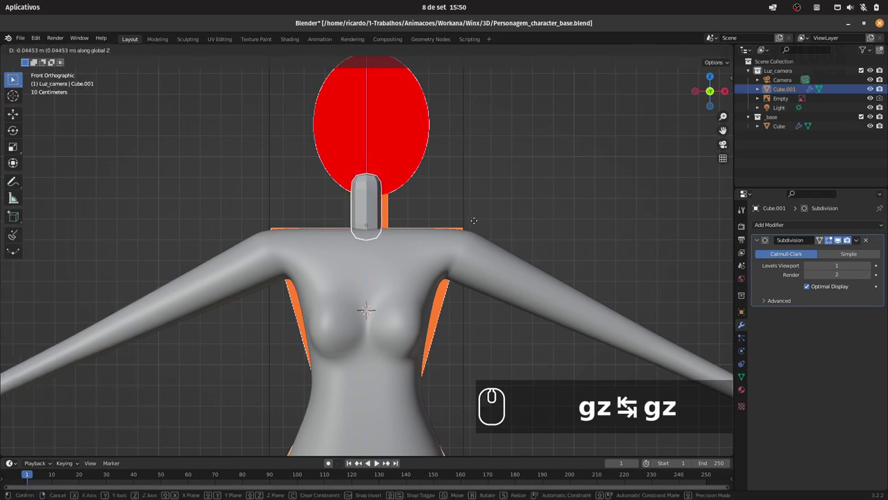
click(475, 228)
- Inspect the rounded neck from around and show the reference image again
drag(480, 212, 479, 222)
drag(462, 226, 422, 201)
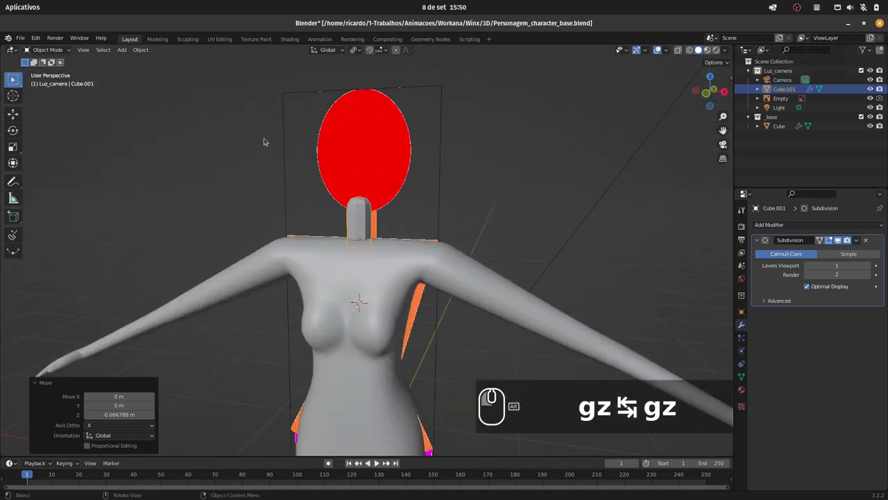
click(147, 52)
click(187, 245)
- From front view, duplicate the neck piece and move it up along Z
key(1)
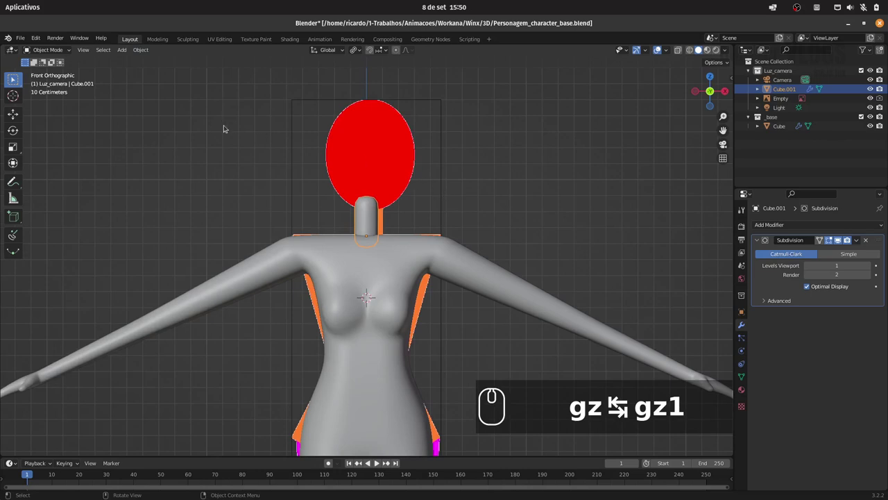
key(shift+s)
click(468, 289)
click(126, 52)
text(gz ⇆ gz1S)
- Add a cube with a Multiresolution modifier, shrink it to about 0.275 and lift it into the head
click(218, 74)
click(746, 327)
click(790, 229)
click(743, 395)
text(s)
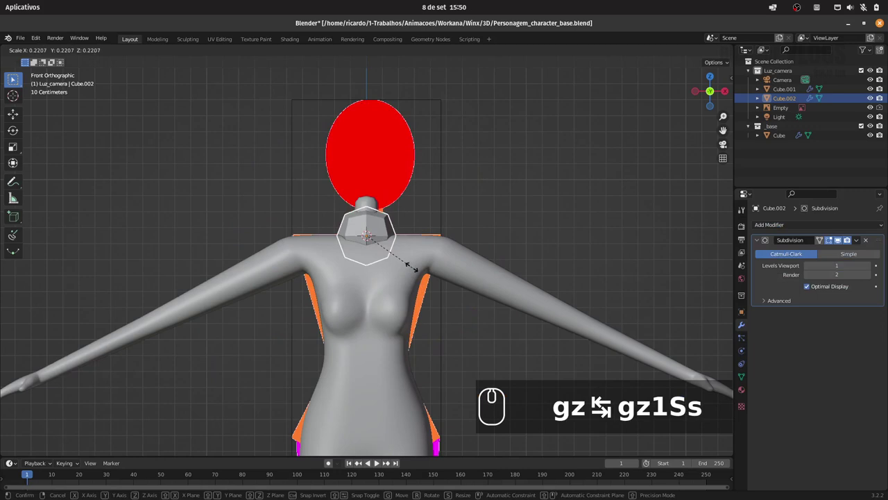
click(430, 271)
text(gz)
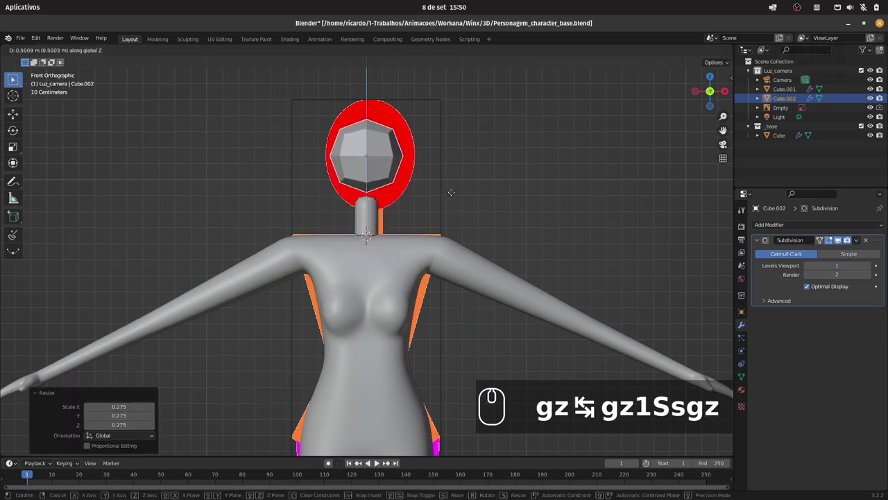
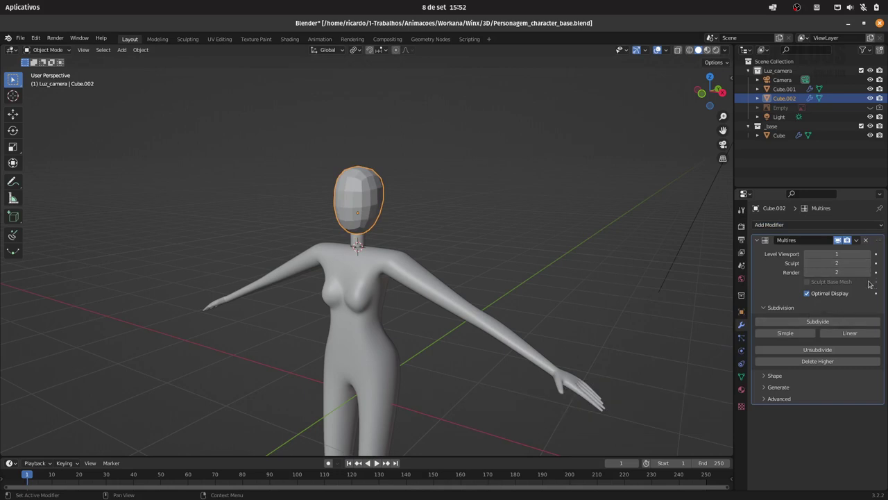
- Raise the head's sculpt detail level and deform it with Elastic Deform from side and front views
click(831, 322)
double_click(811, 257)
click(812, 276)
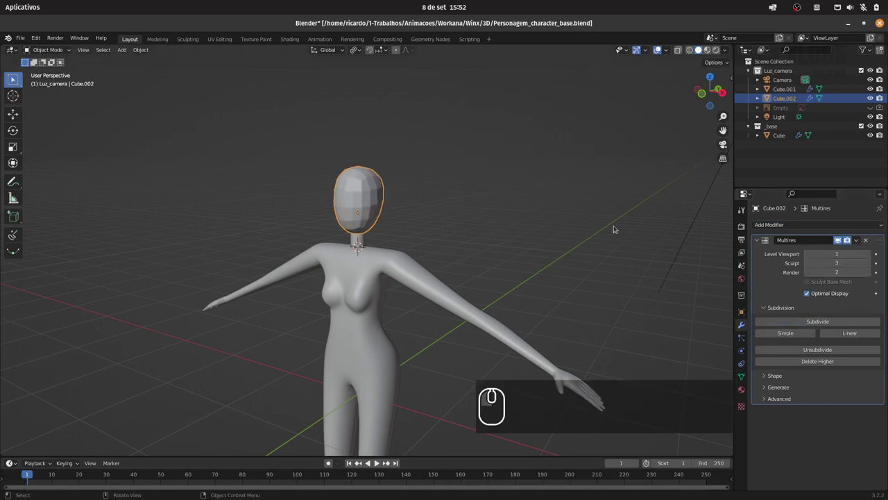
drag(500, 178, 442, 177)
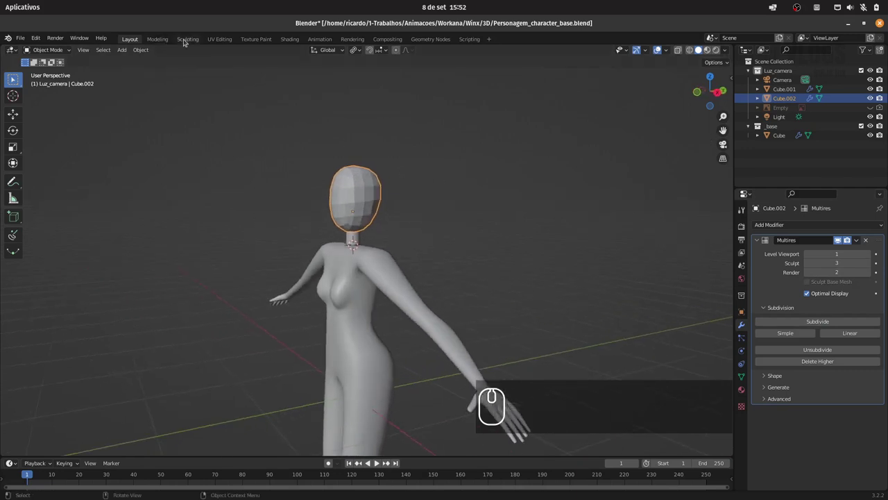
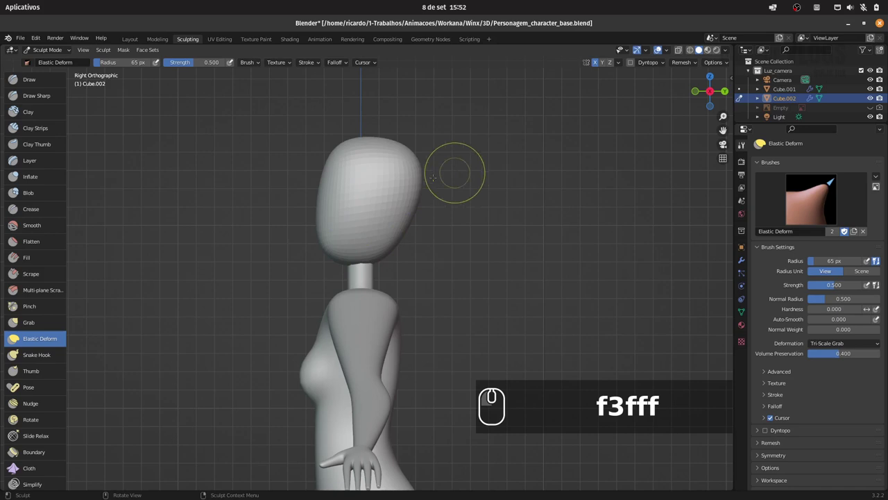
text(1)
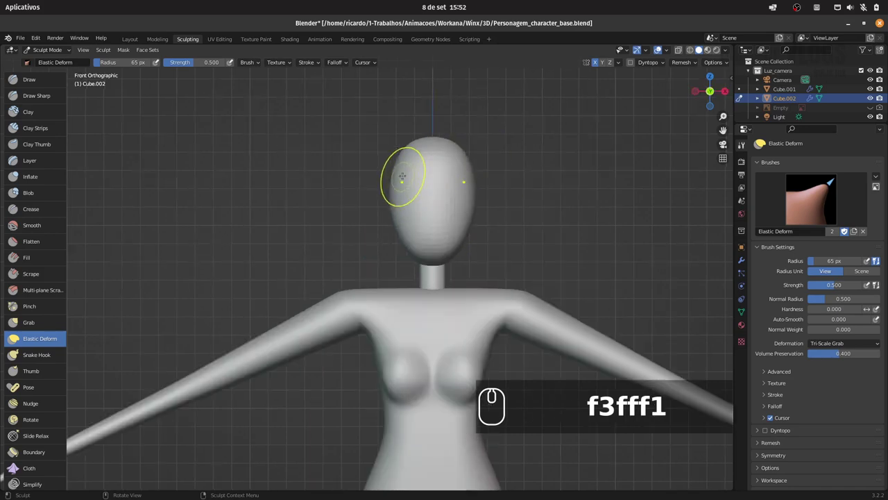
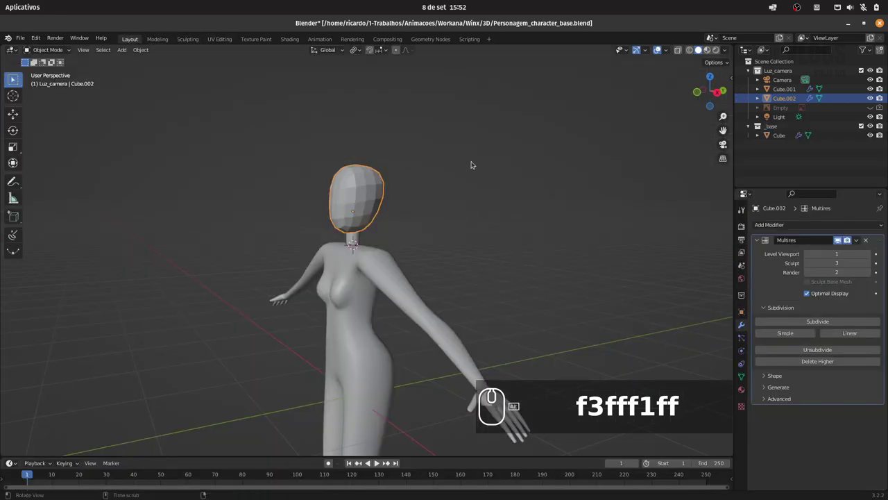
- Box-select the meshes and link the body's material to them with Ctrl+L
drag(465, 182, 165, 231)
drag(164, 245, 424, 210)
key(ctrl+l)
key(Down)
key(Down)
key(Return)
key(ctrl+i)
- Reselect head and neck with the body active and relink the material
click(711, 53)
drag(439, 165, 435, 144)
click(298, 43)
key(ctrl+l)
click(721, 53)
click(543, 165)
click(505, 172)
click(519, 168)
drag(542, 173, 537, 178)
- Invert and refine the selection, link materials once more and save the file
key(ctrl+i)
drag(526, 166, 537, 174)
click(527, 173)
drag(538, 123, 569, 123)
click(694, 53)
key(ctrl+l)
key(ctrl+s)
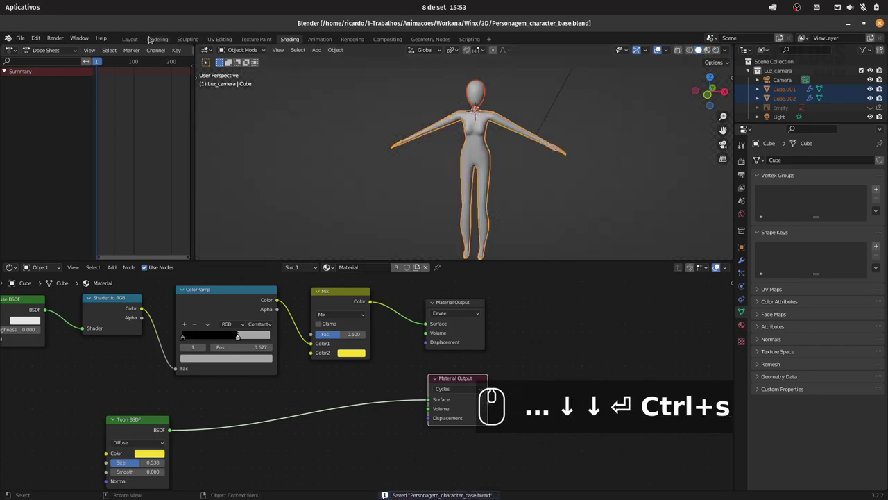
- Check the shared skin on the body from the front in Layout, then move to Shading
click(137, 42)
drag(455, 185, 467, 158)
click(470, 163)
drag(434, 208, 492, 190)
click(702, 52)
drag(504, 213, 506, 211)
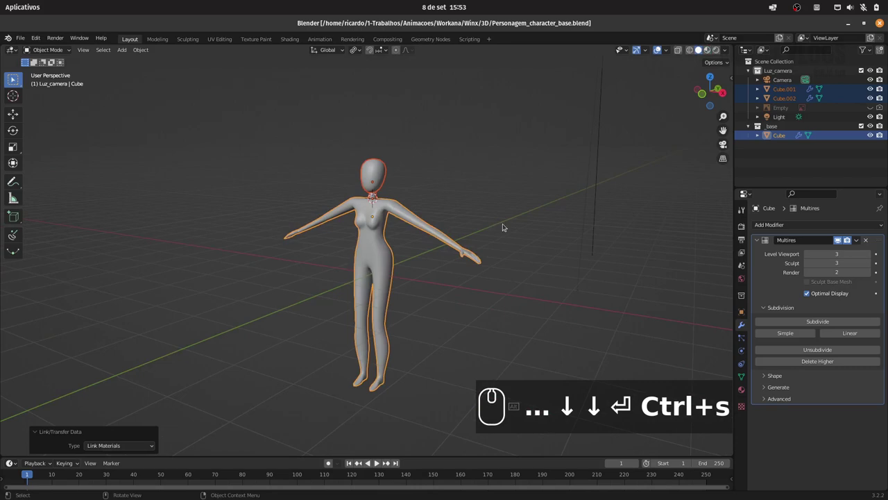
key(1)
drag(474, 187, 482, 154)
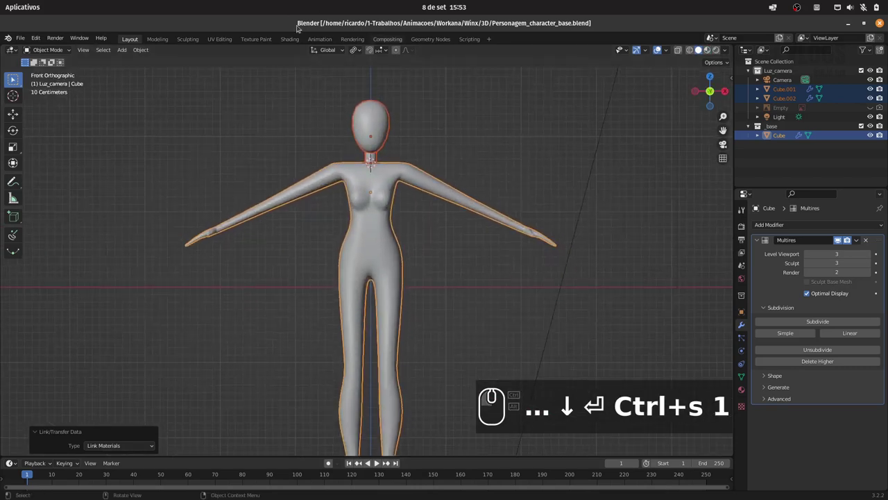
click(299, 37)
drag(582, 131, 536, 179)
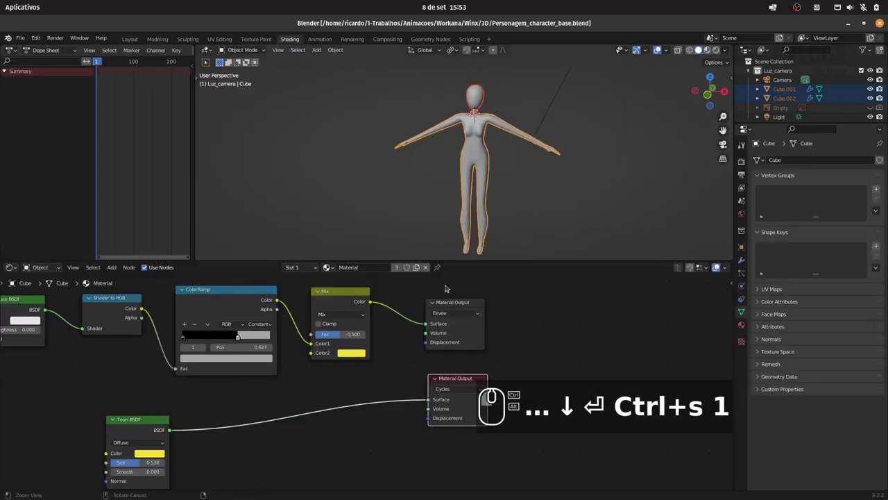
- Rename the material Pele_skin and add a second, empty material slot on the body
drag(518, 302, 412, 332)
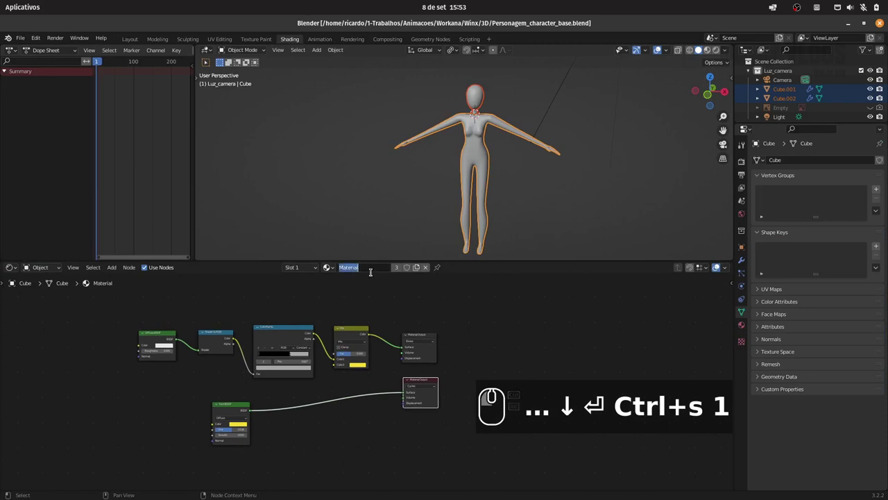
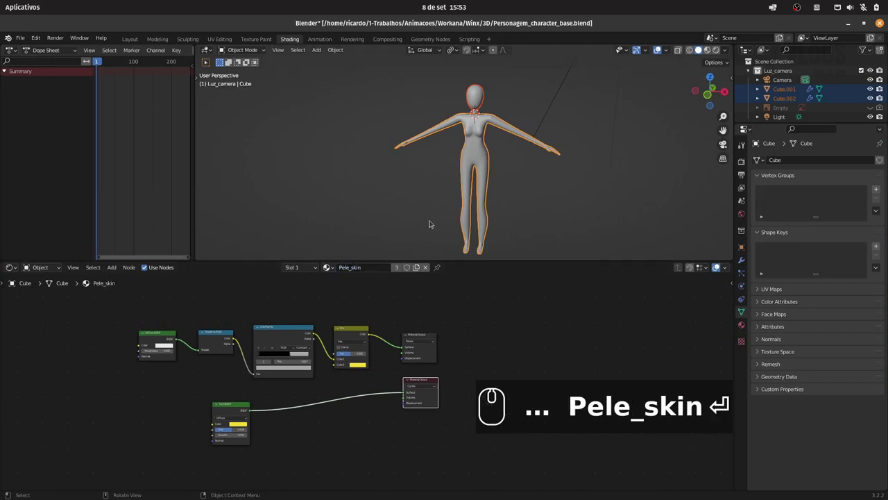
key(Return)
click(301, 268)
click(352, 287)
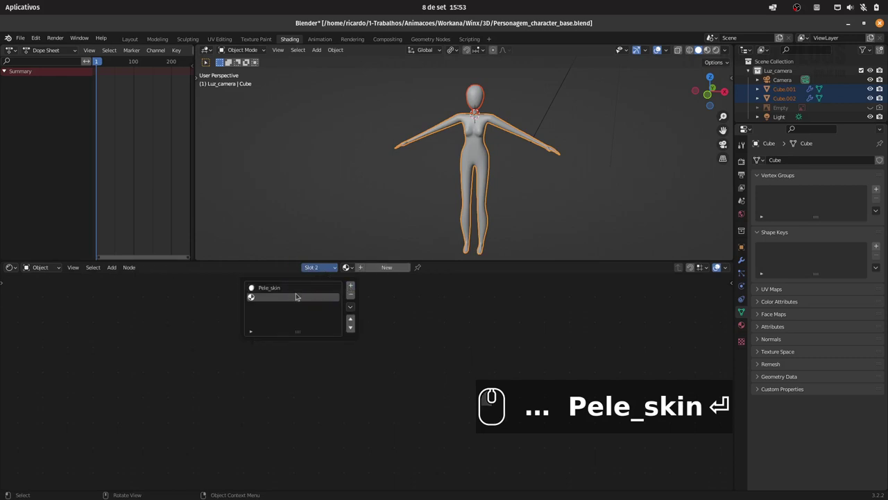
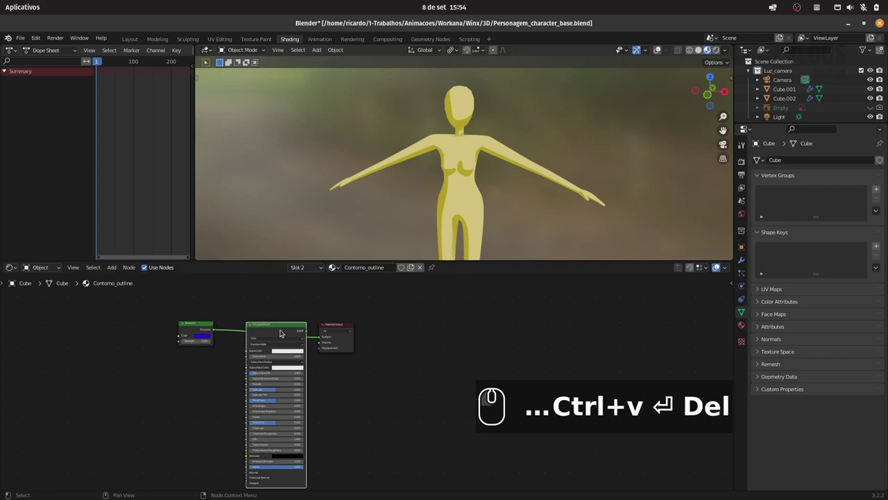
- Replace the Principled BSDF by wiring the blue Emission into the Material Output
key(Delete)
click(389, 306)
drag(339, 317, 363, 317)
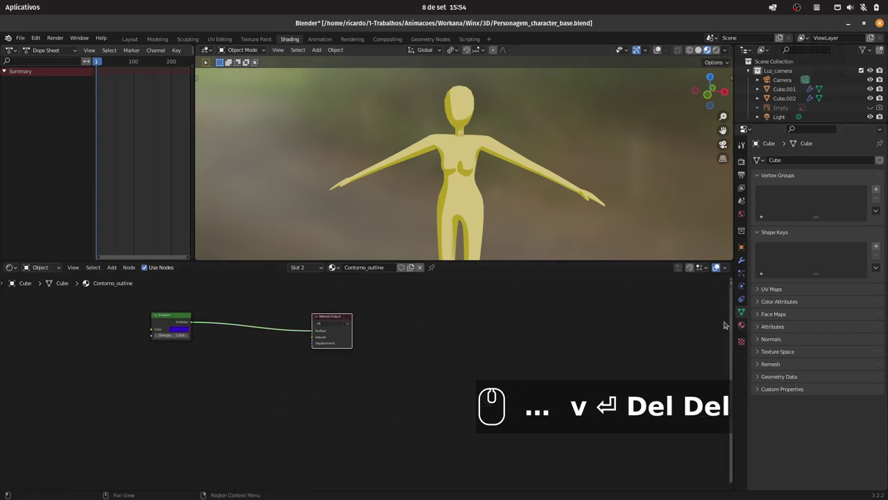
- Add a Solidify modifier to the body with offset -1 and 0.01 m thickness
click(743, 259)
click(758, 177)
click(778, 158)
click(718, 321)
click(785, 302)
click(809, 319)
click(813, 328)
click(781, 304)
click(787, 314)
click(874, 330)
click(774, 314)
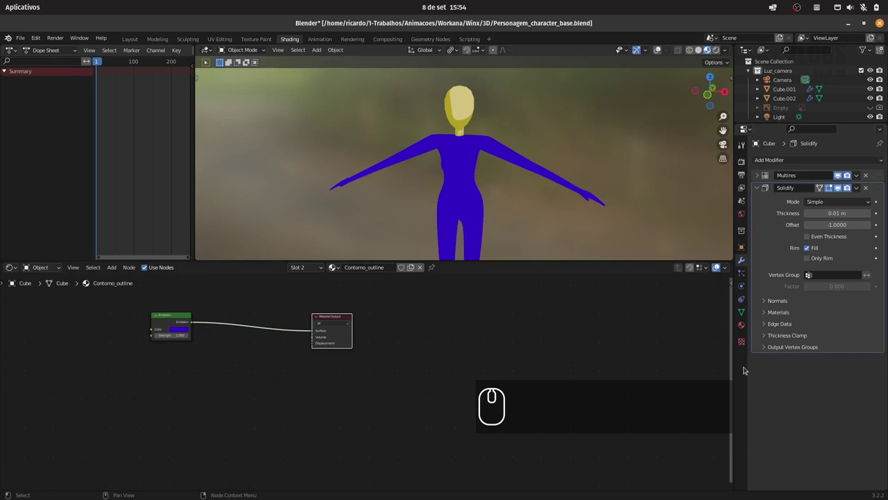
- Set the Solidify material settings so the shell uses the Contorno_outline material
click(745, 323)
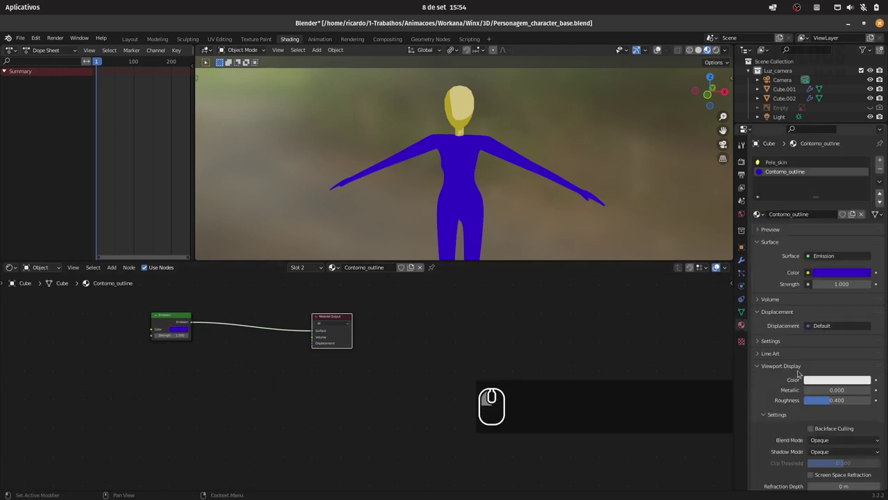
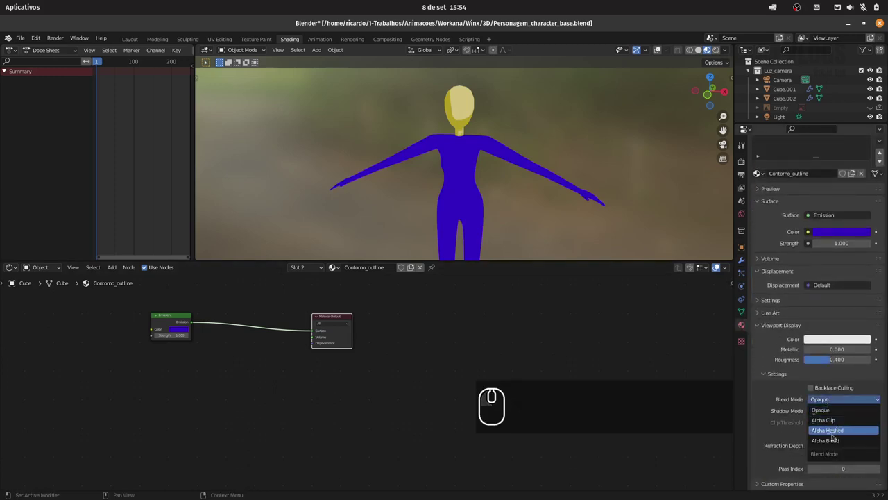
click(836, 444)
click(851, 416)
click(836, 423)
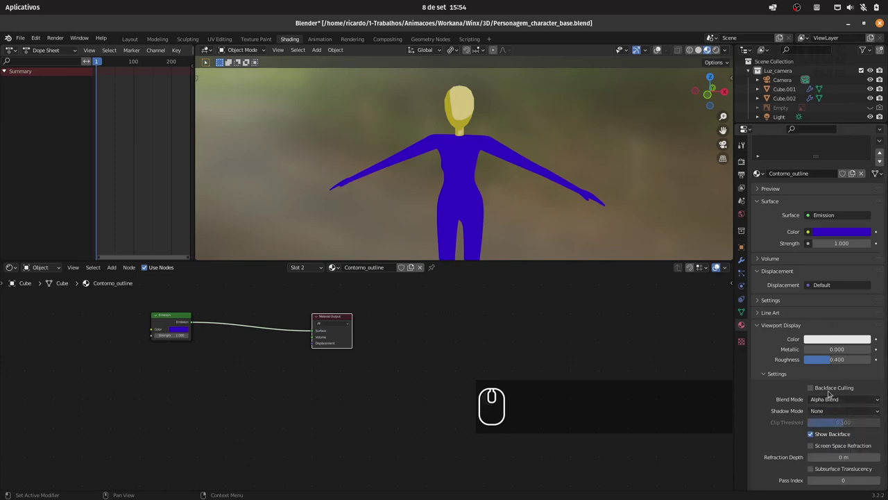
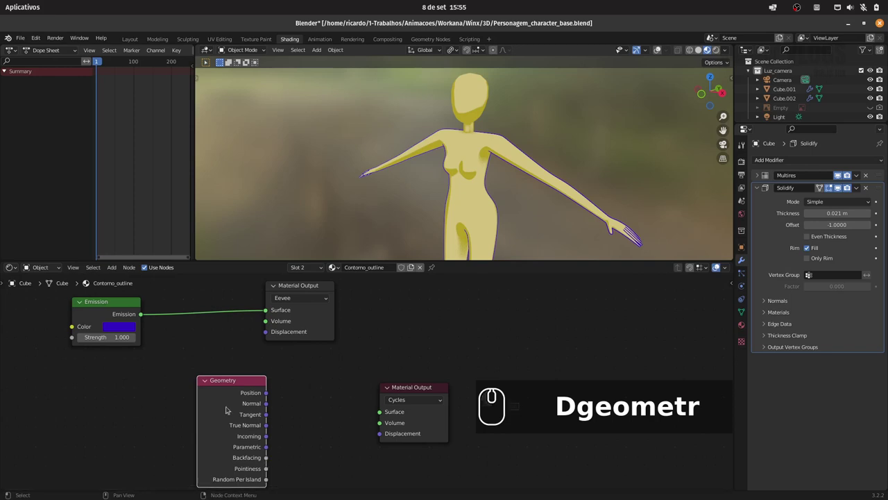
- Move the Geometry node left and plug Backfacing into the Mix Shader factor
drag(225, 386, 161, 333)
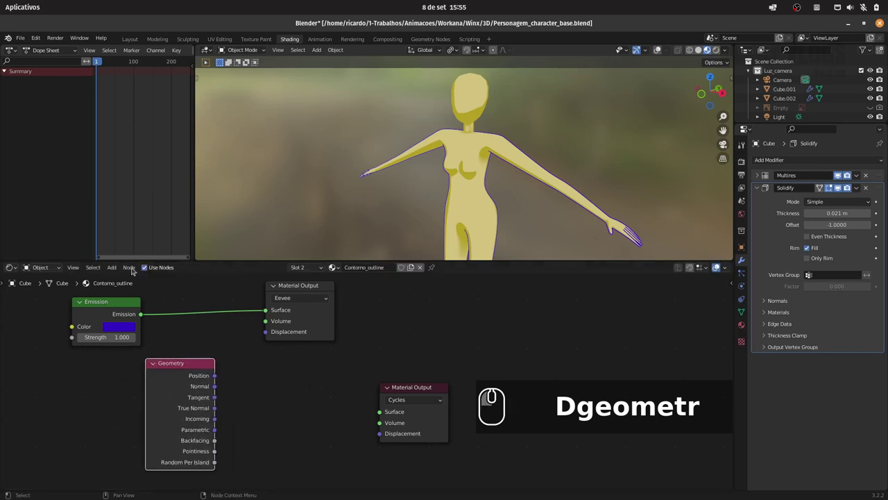
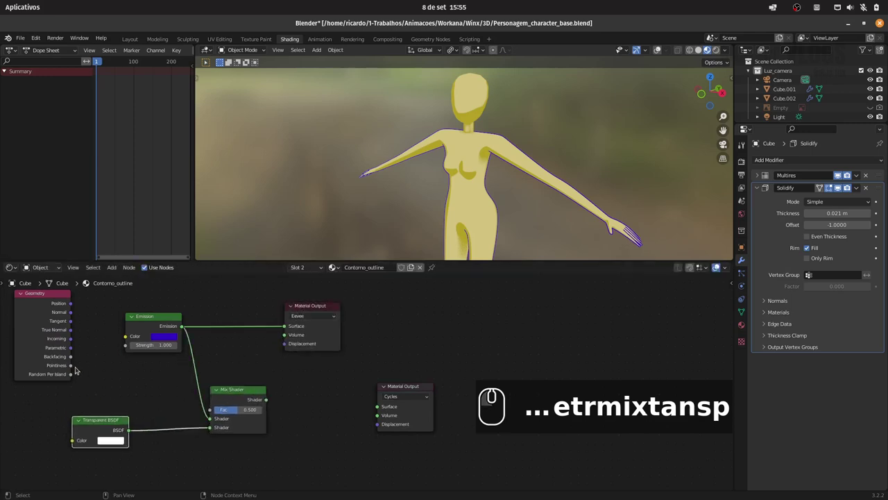
drag(73, 359, 252, 406)
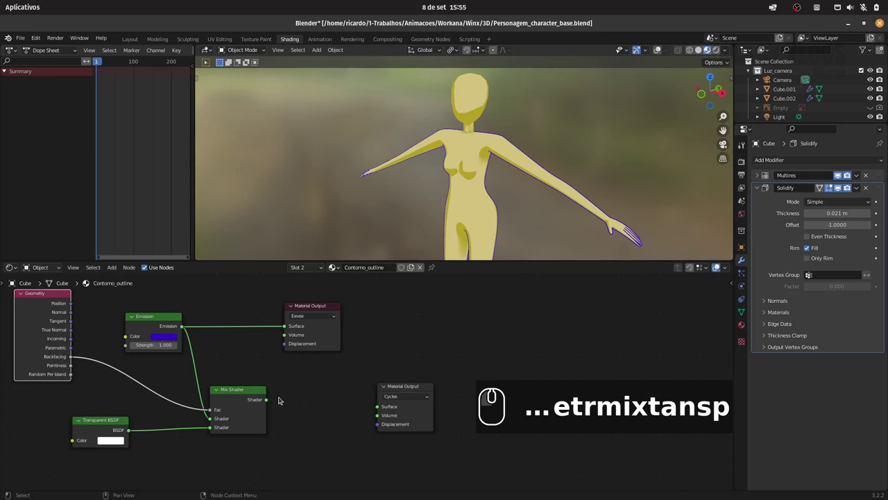
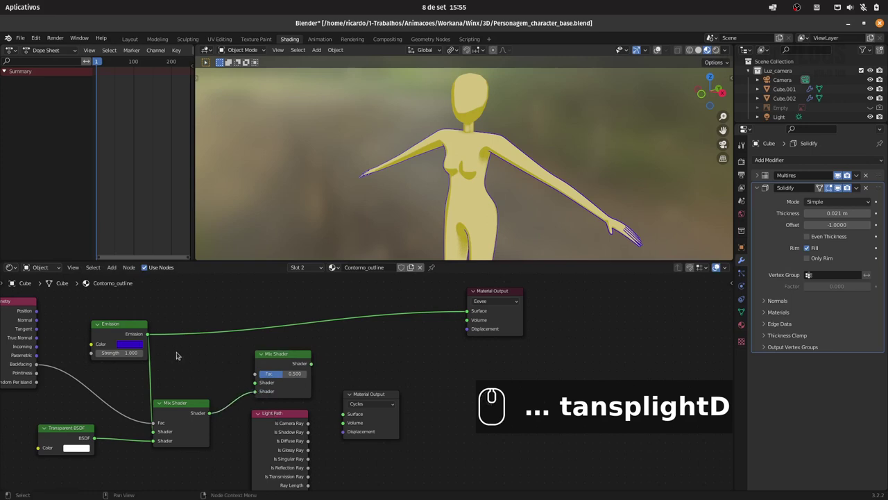
- Wire Light Path into a second Mix Shader and position it above the shaders
drag(186, 405, 316, 425)
drag(312, 426, 277, 375)
click(719, 53)
double_click(723, 52)
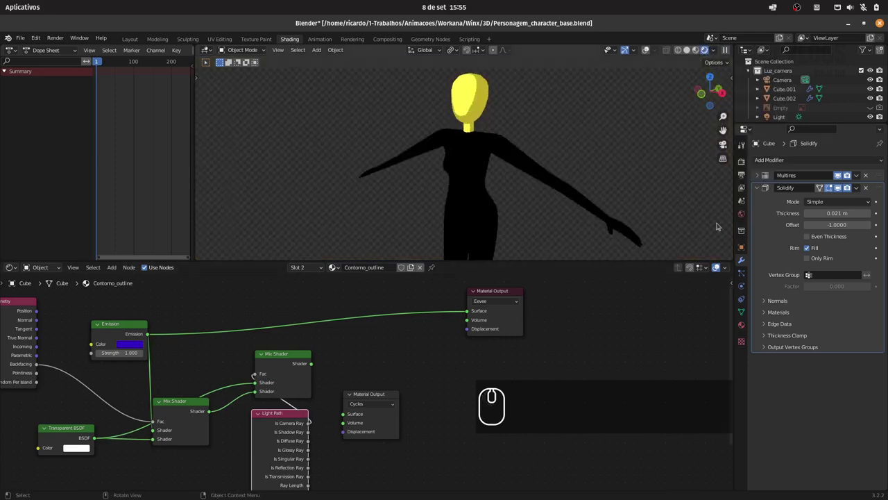
click(261, 395)
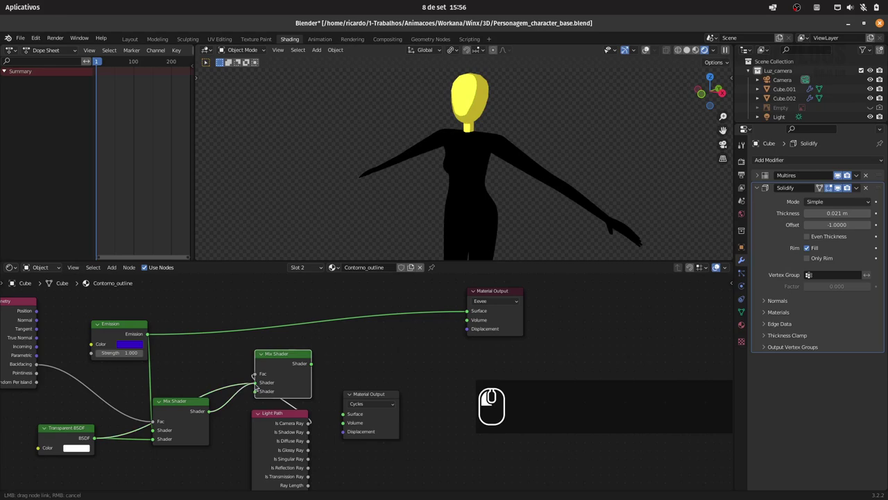
drag(188, 407, 192, 413)
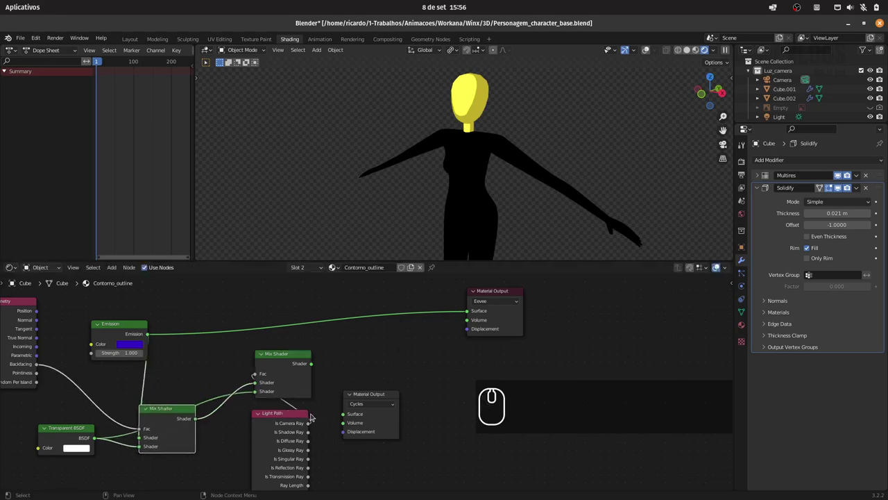
drag(285, 356, 334, 351)
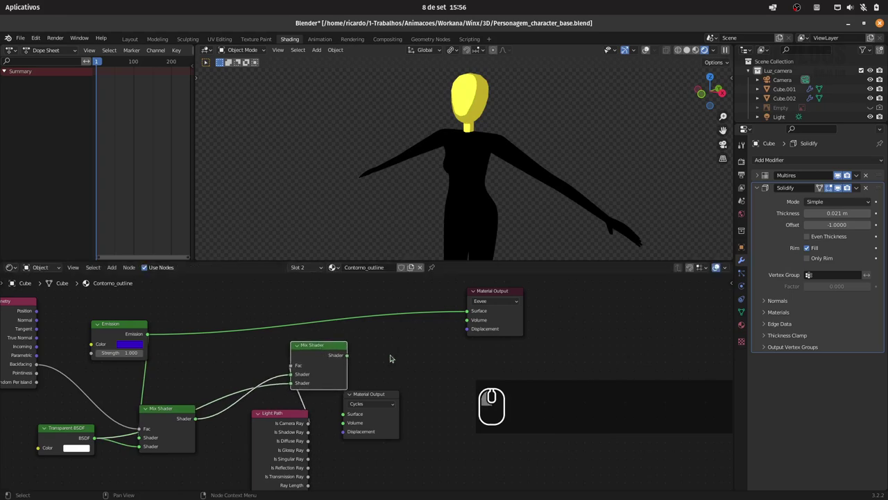
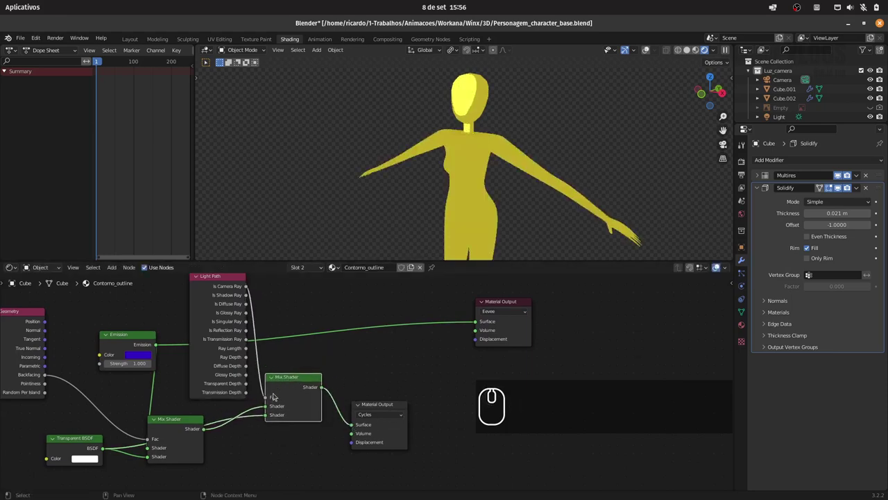
- Inspect the thin blue outline around the figure and collapse the Light Path node
drag(270, 408, 402, 328)
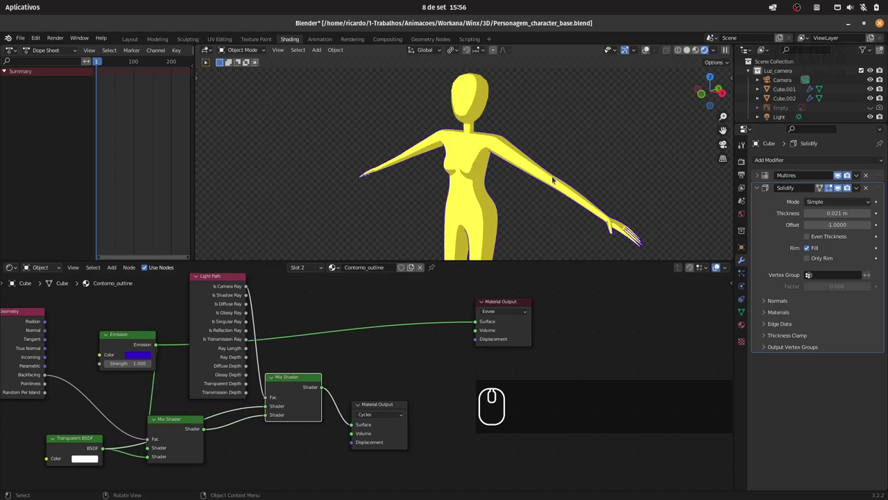
drag(583, 166, 629, 183)
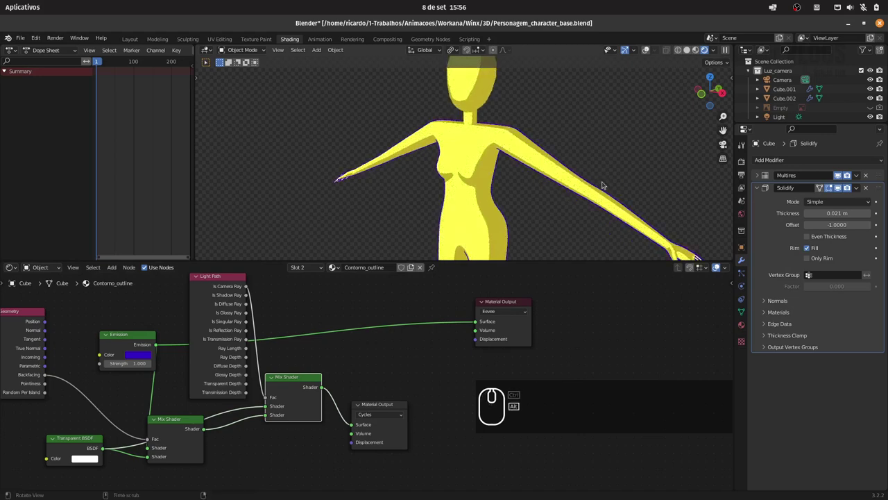
drag(605, 158, 203, 279)
click(204, 279)
click(198, 278)
- Tidy the outline graph: Light Path between shaders, Mix Shader right, Emission and Geometry rearranged
drag(214, 285, 220, 381)
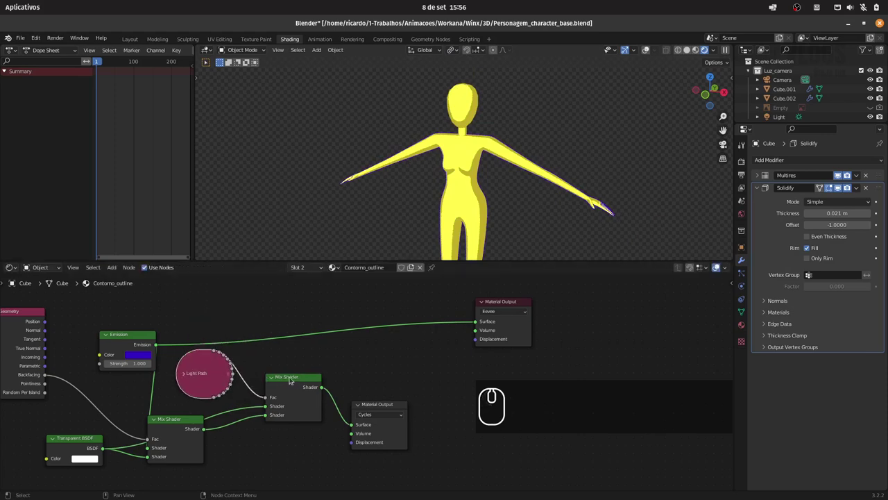
click(290, 381)
drag(377, 410, 463, 347)
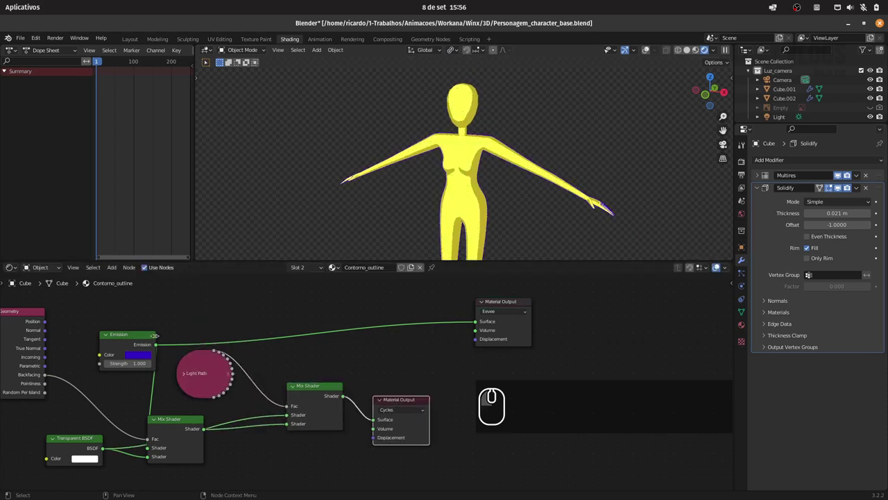
drag(138, 337, 173, 343)
drag(27, 314, 56, 357)
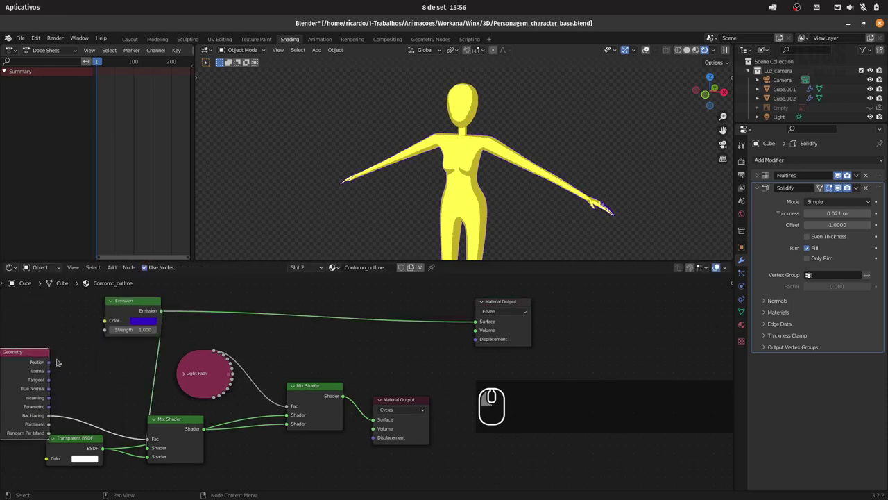
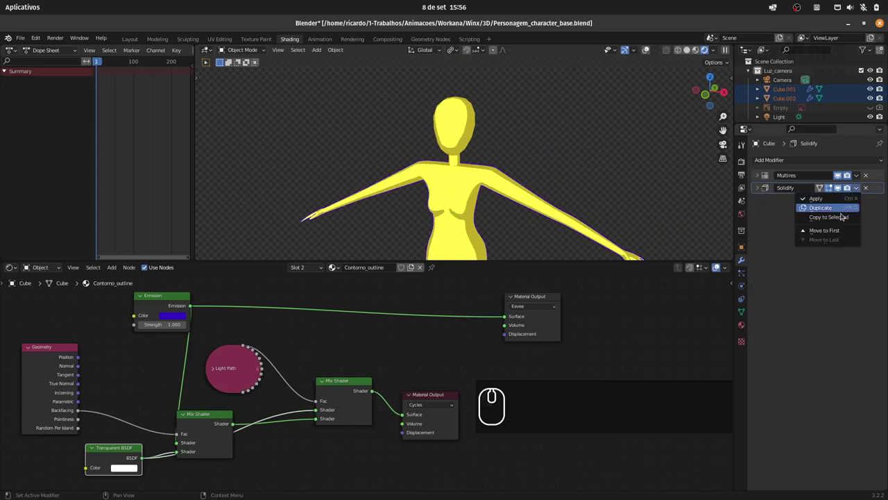
- Copy the Solidify outline modifier to the selected body meshes and switch to Cube.002
click(843, 220)
click(475, 127)
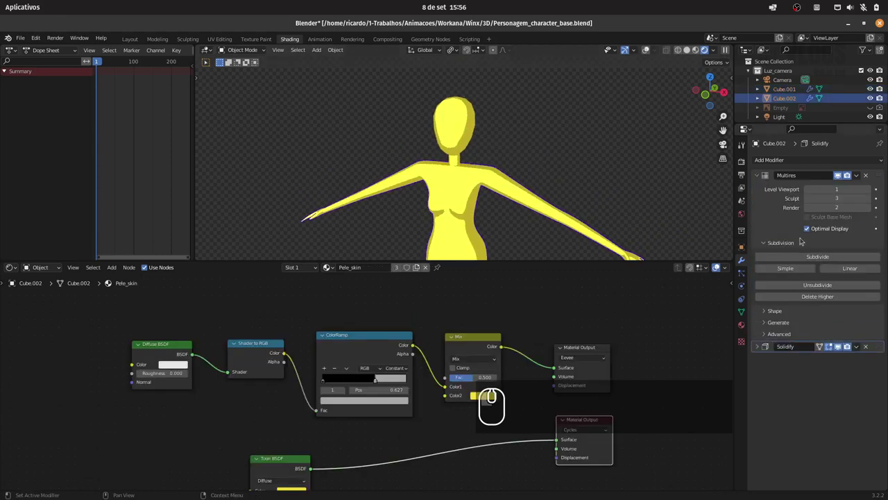
click(761, 349)
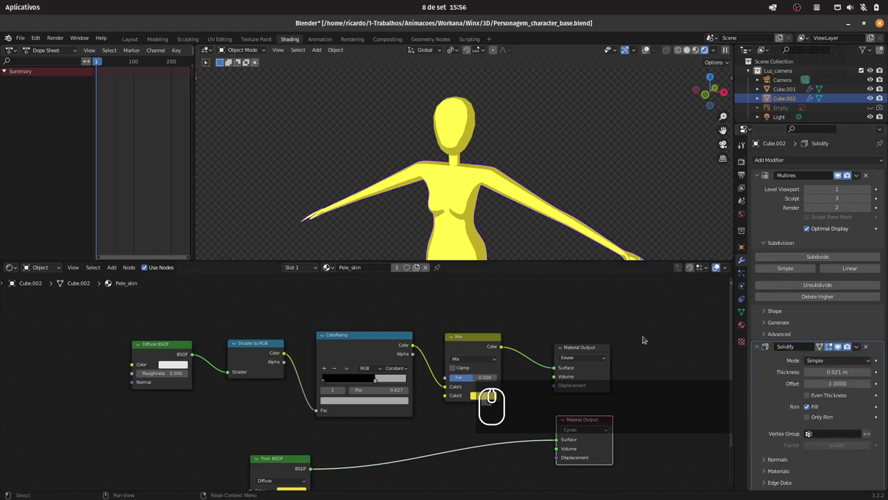
- Assign the Contorno_outline material to Cube.002's second material slot
click(306, 268)
click(307, 272)
click(312, 271)
click(354, 289)
double_click(351, 271)
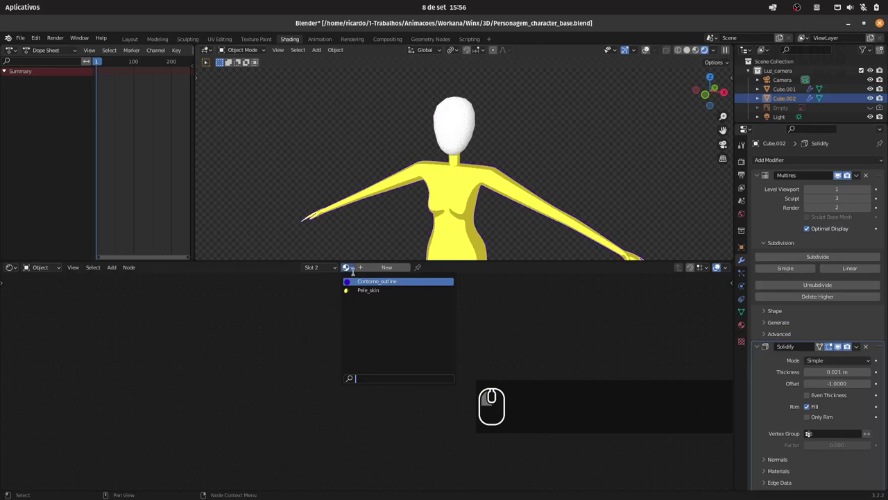
click(372, 282)
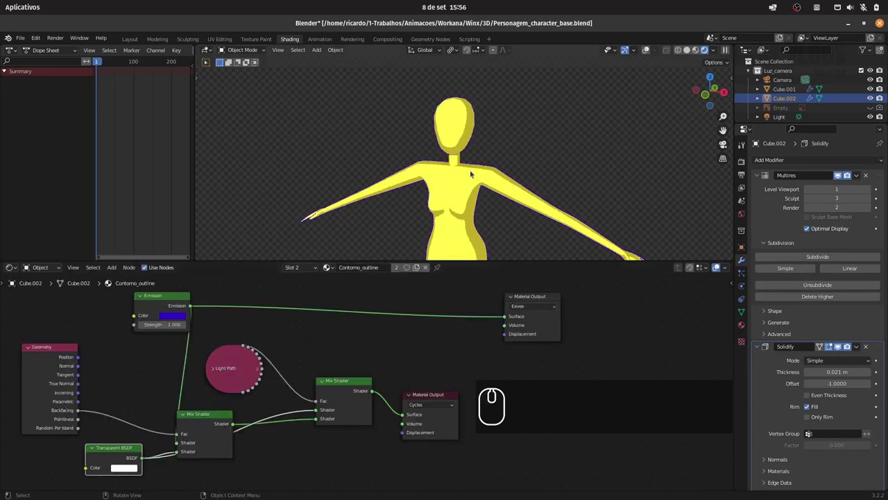
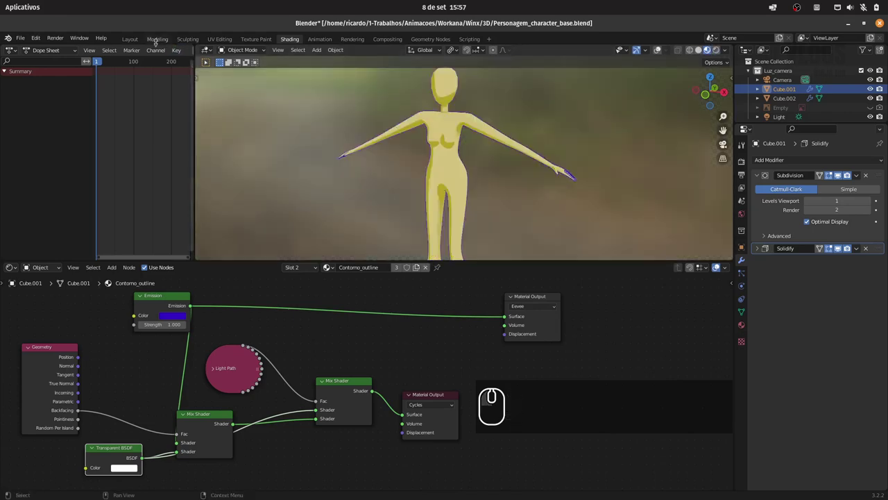
- Switch to the Layout workspace and orbit around the outlined figure to inspect it
click(134, 43)
click(443, 218)
drag(428, 238, 506, 203)
click(727, 51)
click(722, 179)
click(713, 51)
click(722, 54)
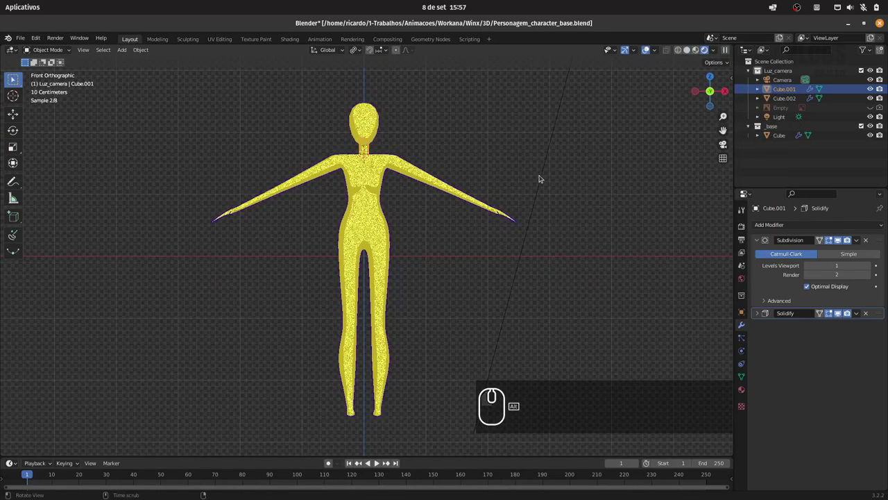
drag(515, 186, 449, 203)
drag(391, 215, 490, 212)
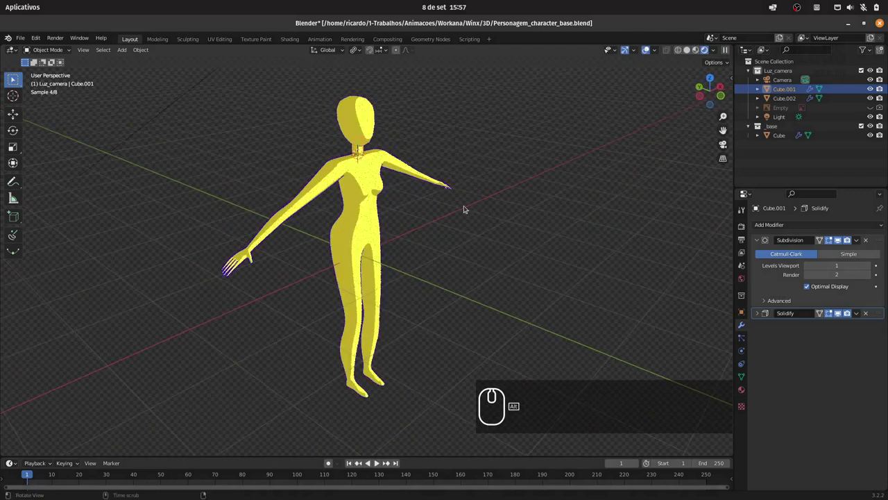
- Return to the front view in Solid shading and save the character base file with Ctrl+S
click(416, 204)
click(693, 59)
drag(694, 49, 491, 190)
key(ctrl+s)
key(alt+a)
drag(476, 199, 479, 191)
key(1)
click(452, 206)
click(455, 193)
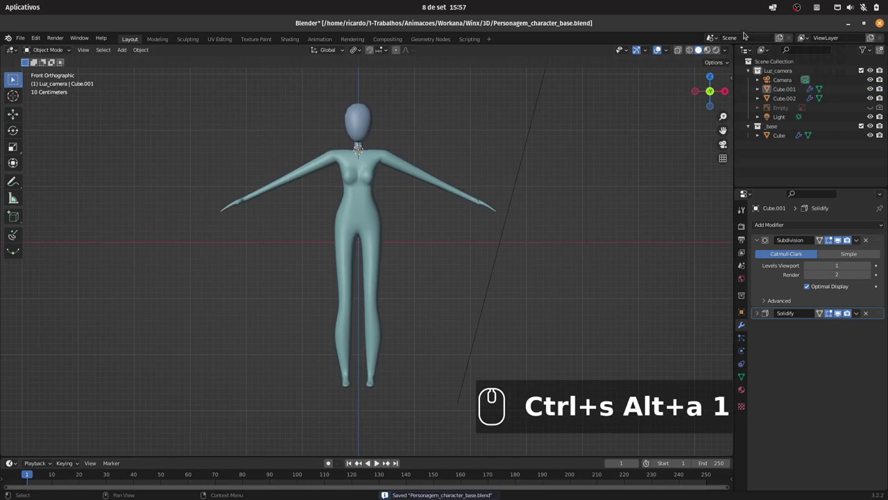